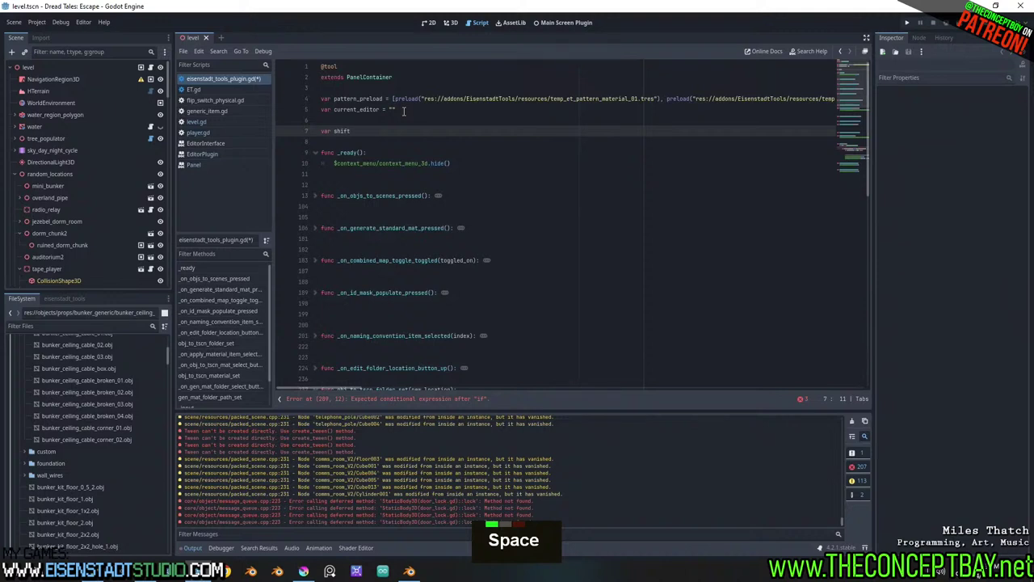
Give the new shift flag the default value 'false' (var shift = false).
key("=")
key("space")
key("f")
key("a")
key("l")
key("s")
key("e")
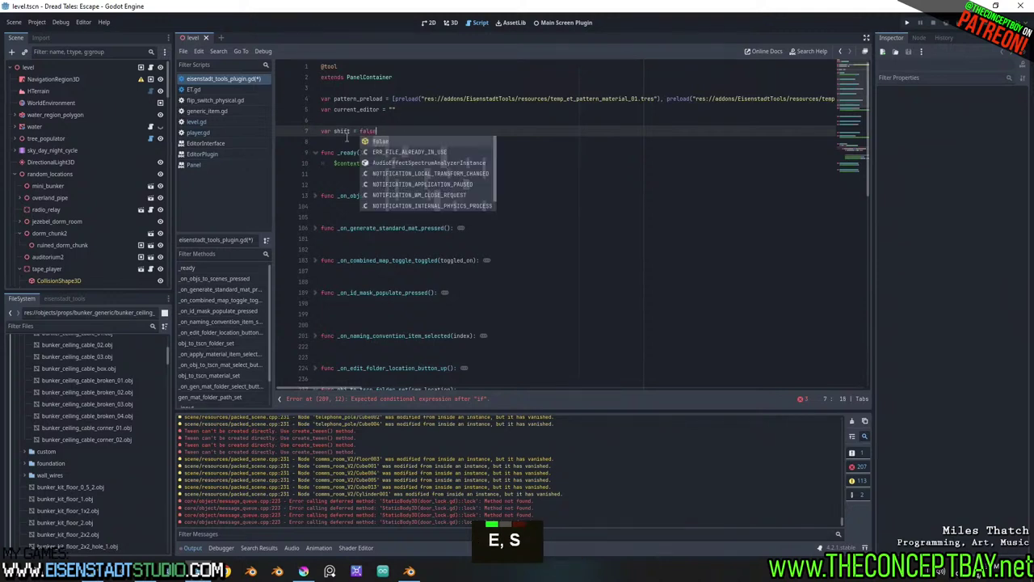
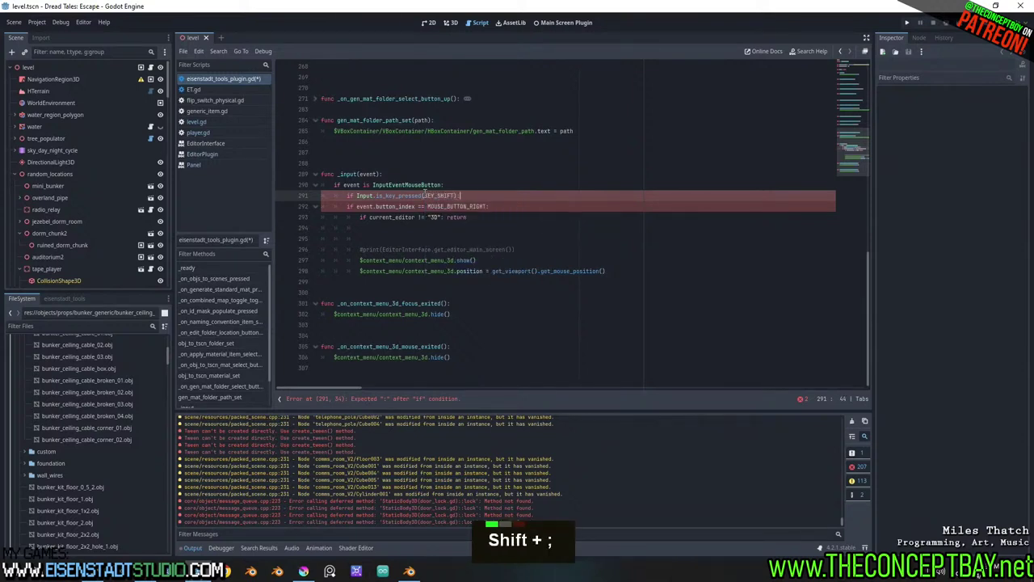
Indent the right-click context-menu block under the Shift-key check and fix indentation.
key("Tab")
scroll("up", 3)
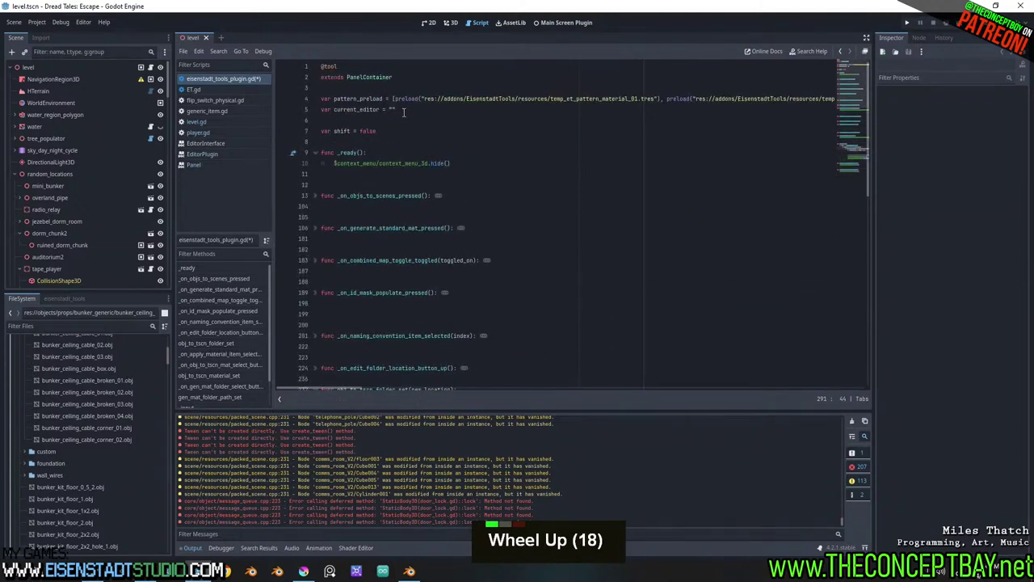
key("BackSpace")
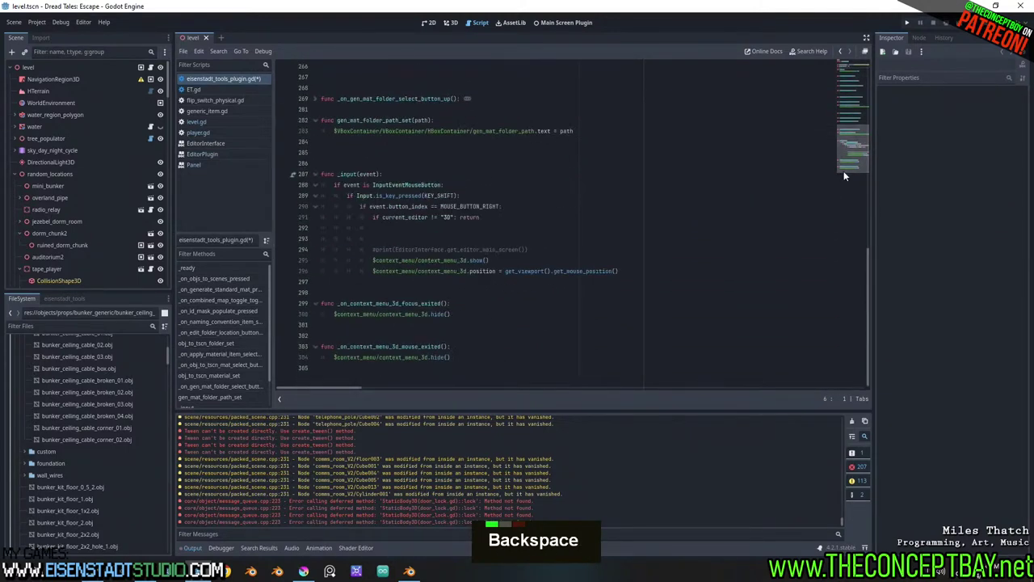
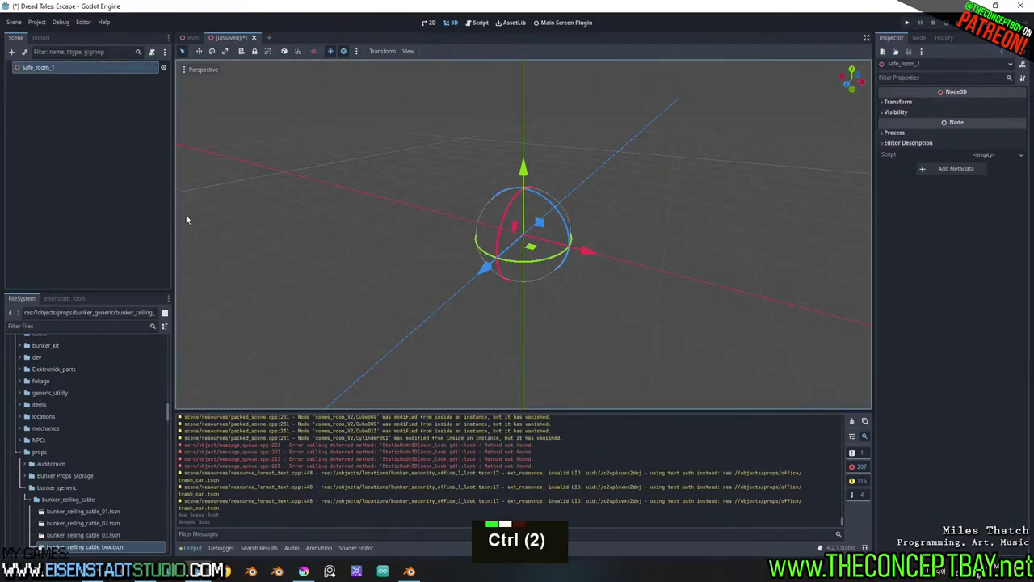
Filter the FileSystem dock by 'floor' to list the floor assets.
key("f")
key("l")
key("o")
key("o")
key("r")
scroll("down", 3)
right_click(403, 573)
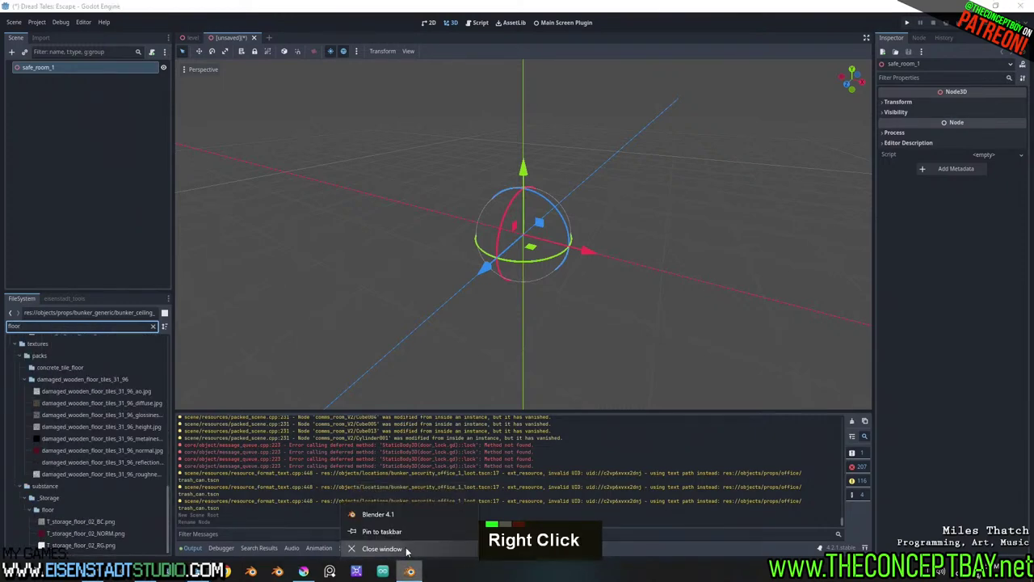
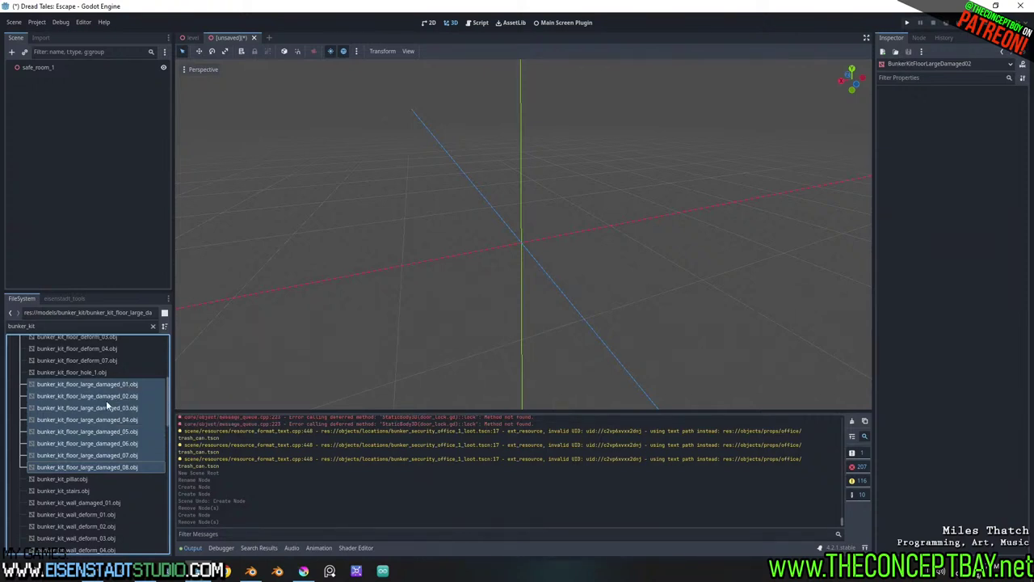
Scroll the filtered file list toward the bunker kit scene files.
scroll("down", 3)
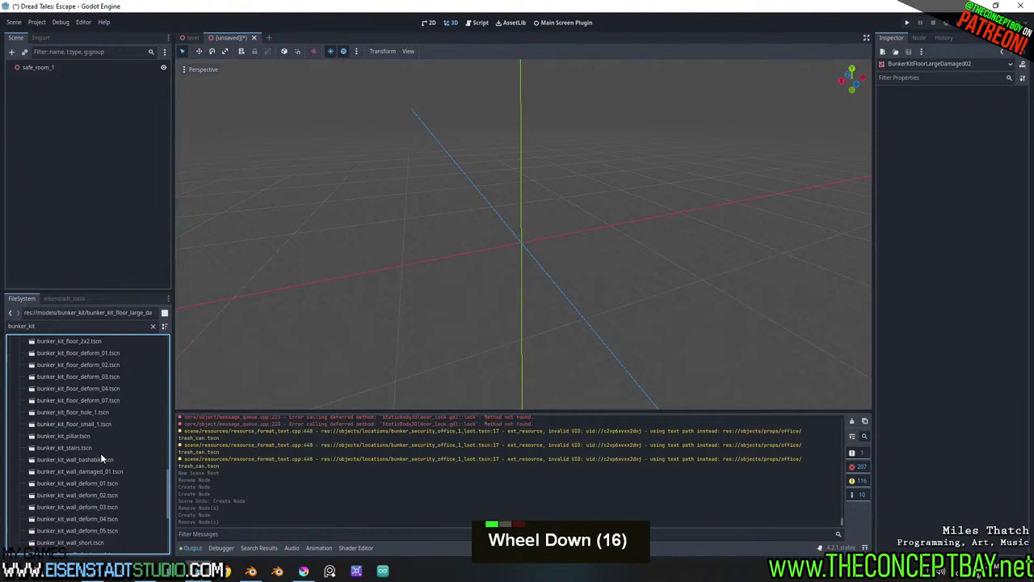
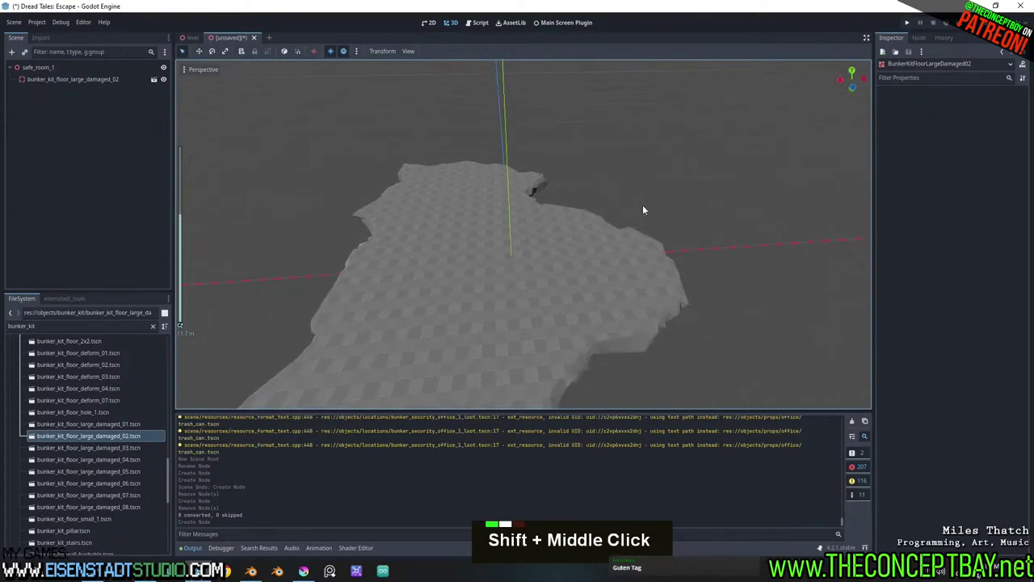
Orbit and zoom the view around the damaged floor piece to place the wall.
middle_click(580, 225)
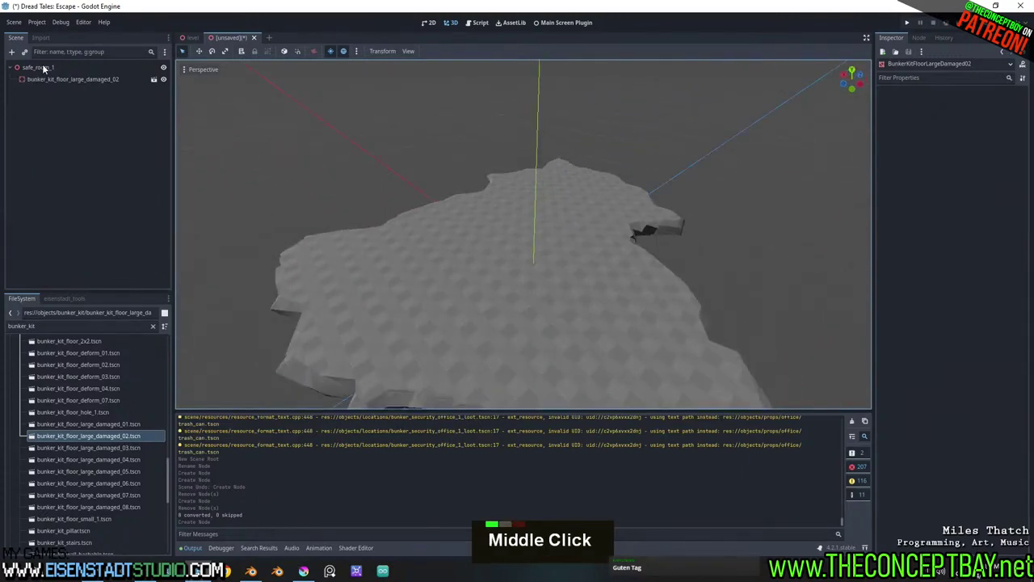
scroll("up", 3)
scroll("down", 3)
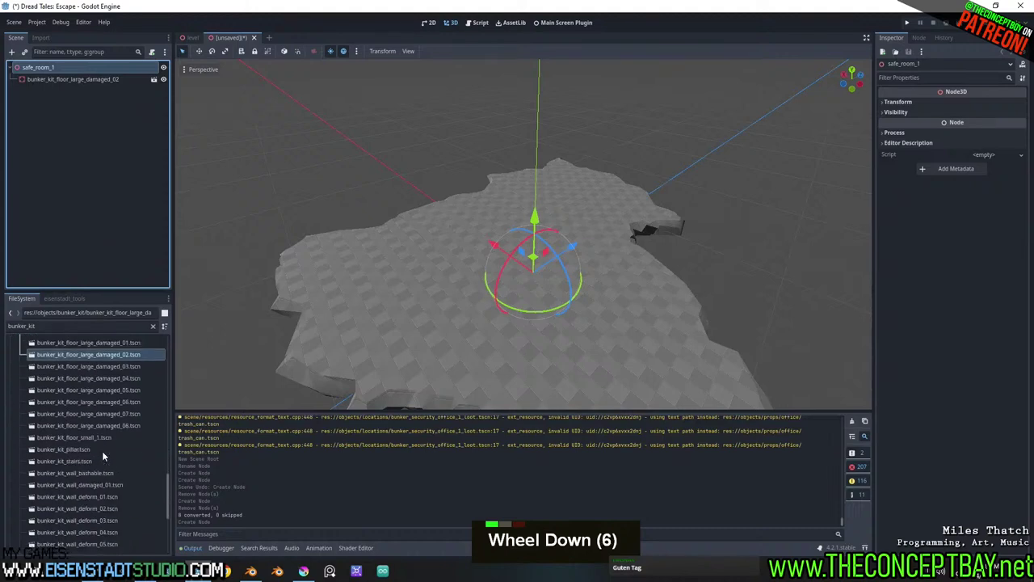
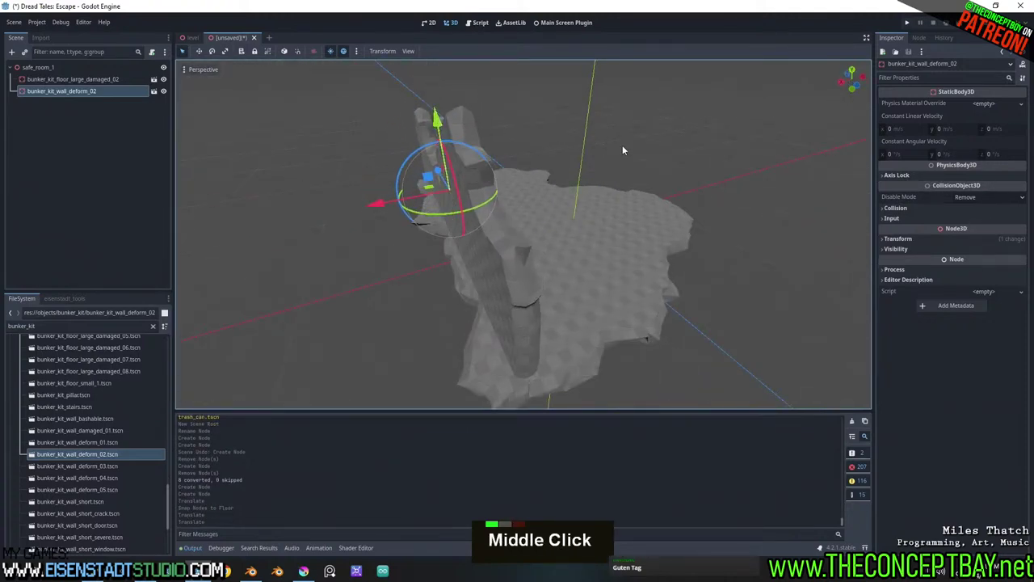
Orbit the view toward the deformed wall piece standing at the floor edge.
scroll("down", 3)
middle_click(562, 176)
middle_click(468, 177)
scroll("up", 3)
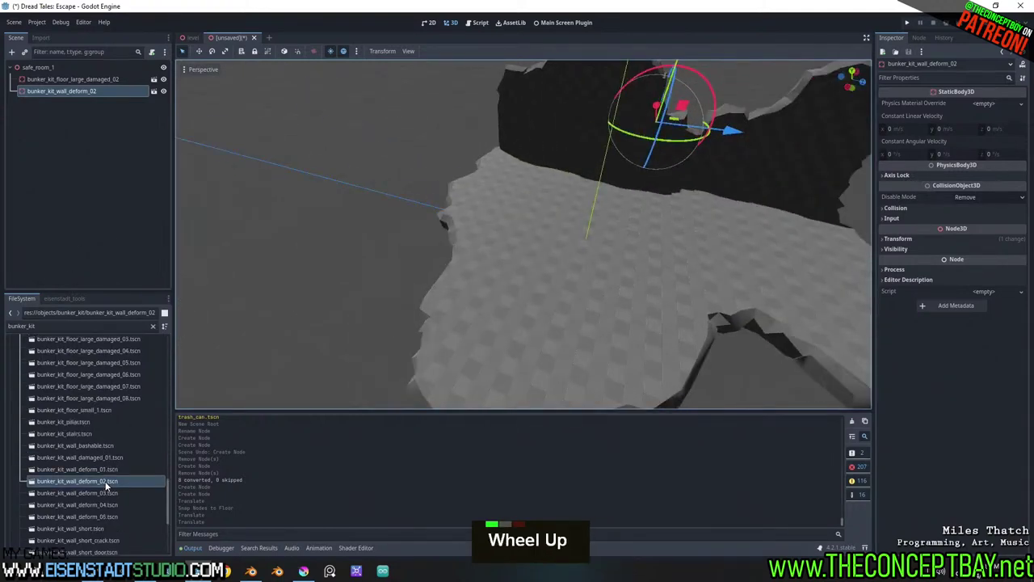
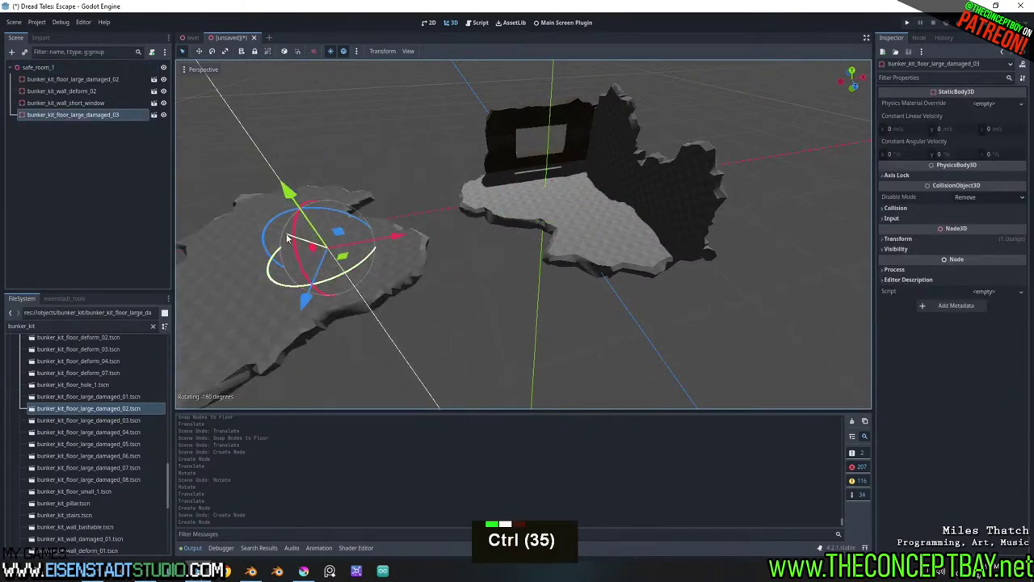
Orbit the view to inspect the seam between the two joined damaged floor pieces.
middle_click(367, 263)
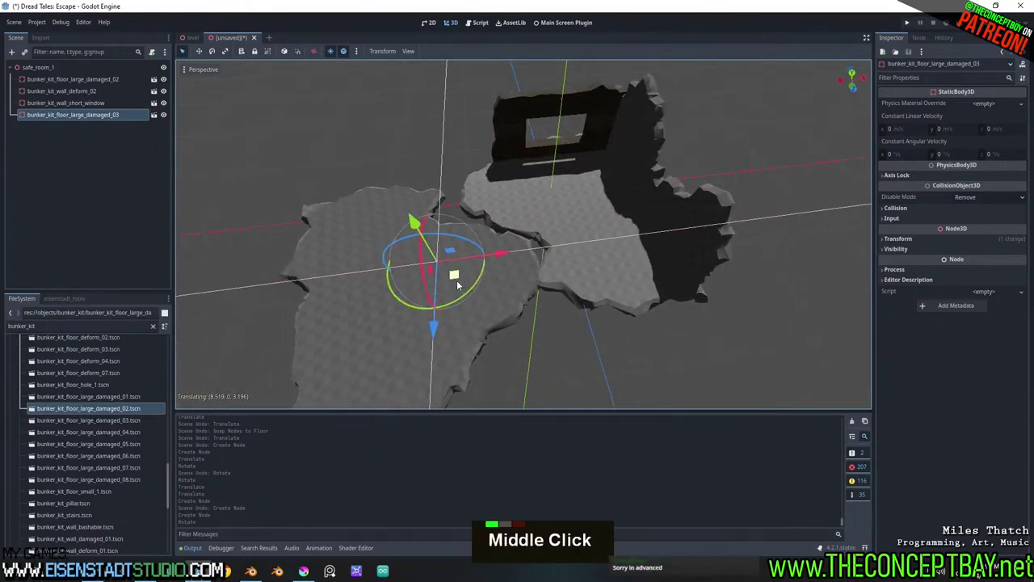
middle_click(493, 272)
scroll("up", 3)
middle_click(631, 205)
scroll("up", 3)
middle_click(581, 226)
scroll("down", 3)
scroll("up", 3)
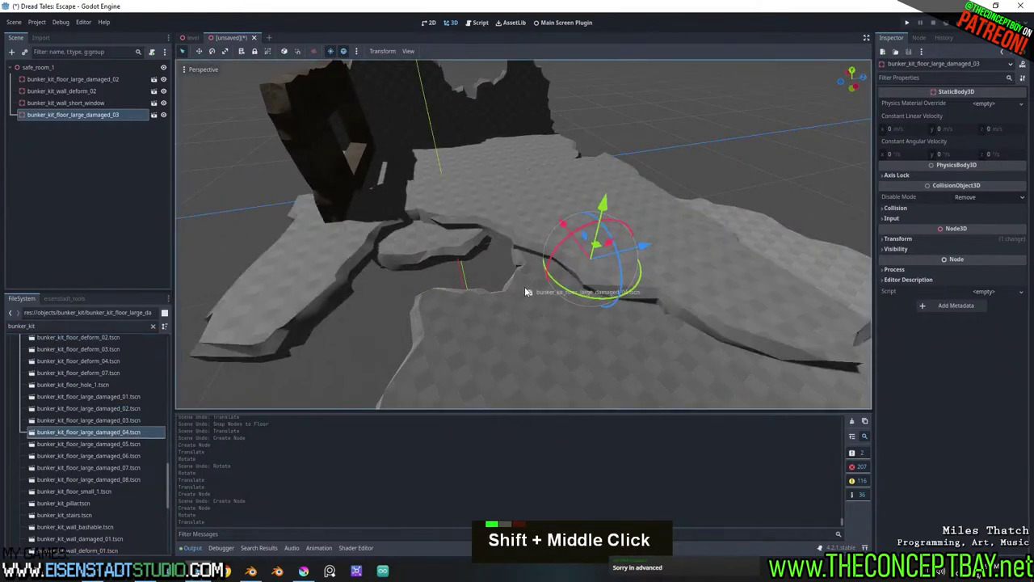
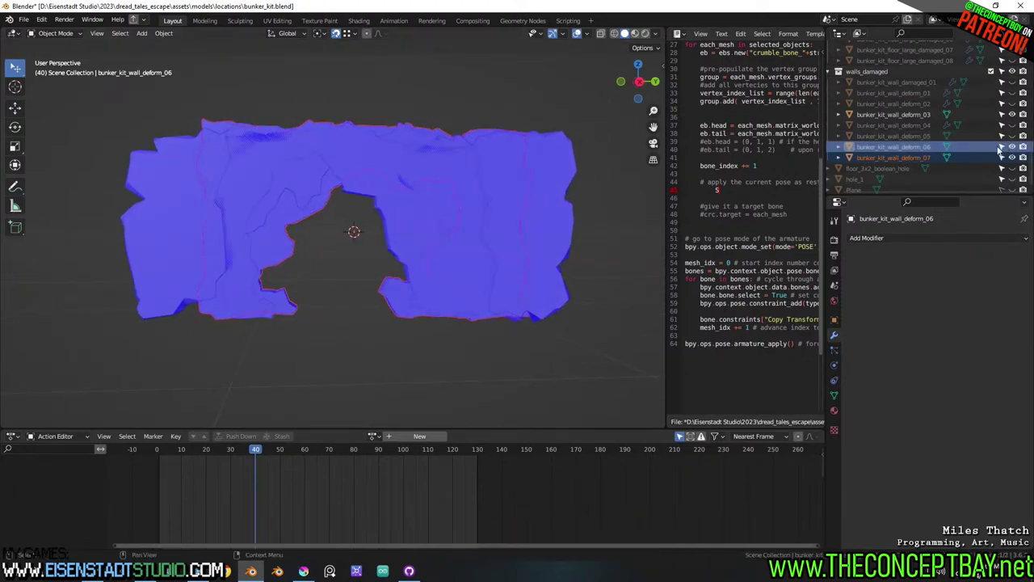
Save the scene with Ctrl+S while reviewing the wall deform piece.
left_click_drag(627, 36, 627, 36)
left_click(627, 37)
key("ctrl+s")
middle_click(627, 36)
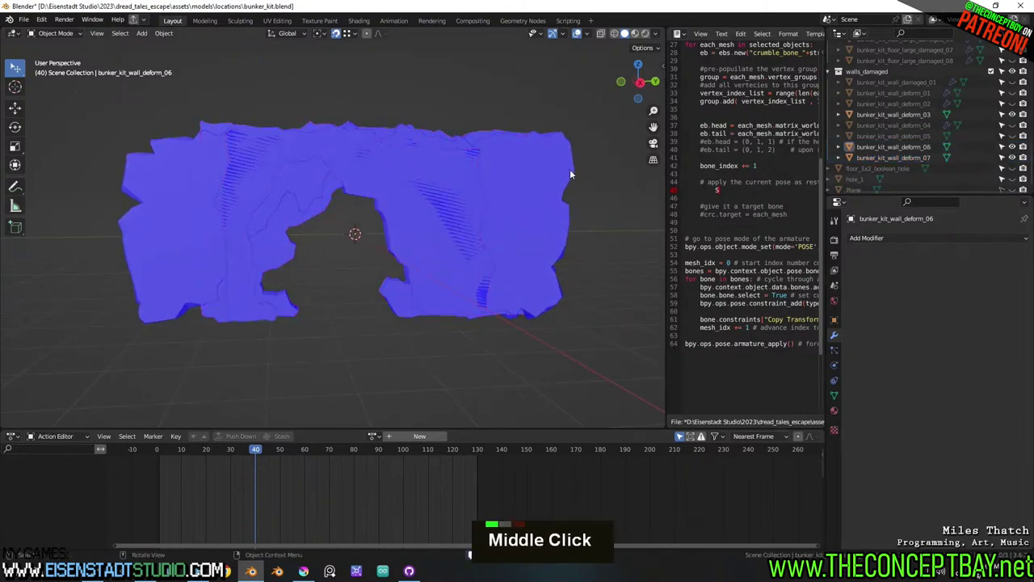
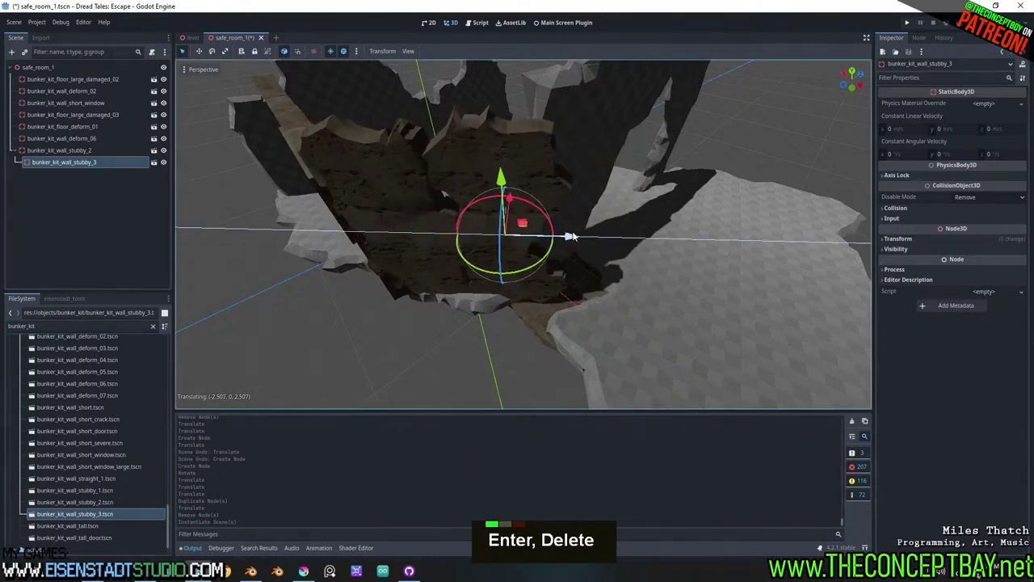
Move the stubby wall piece into place beside the other bunker walls.
left_click_drag(507, 202, 621, 186)
key("Return")
Orbit and zoom the view to check the walls around the damaged floor.
scroll("up", 3)
middle_click(663, 225)
scroll("up", 3)
middle_click(622, 256)
middle_click(635, 193)
middle_click(377, 285)
middle_click(384, 235)
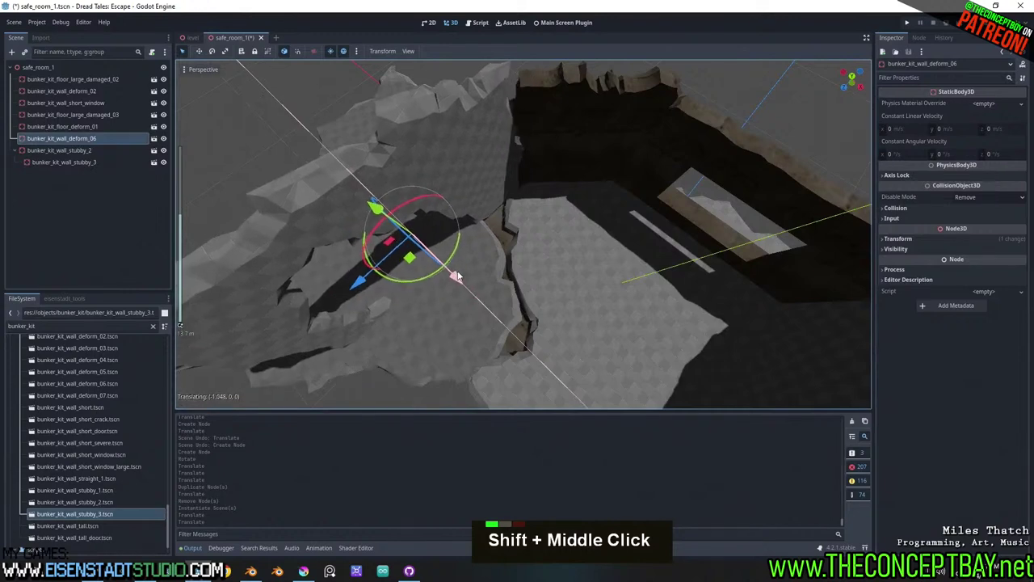
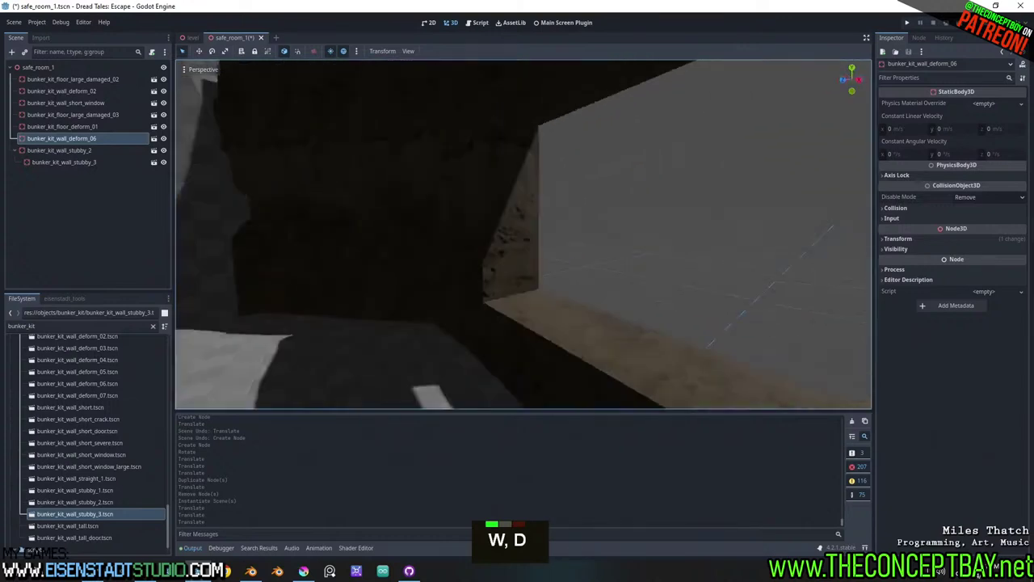
Fly the viewport out to see all wall pieces, then back in close to the selected wall.
key("a")
key("w")
key("s")
key("s")
key("s")
key("a")
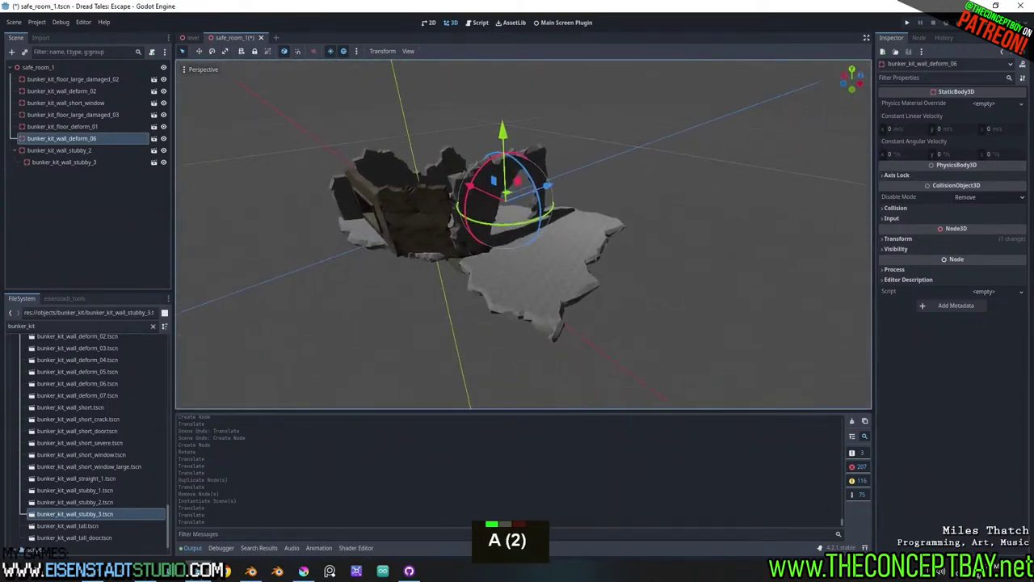
key("d")
key("w")
key("w")
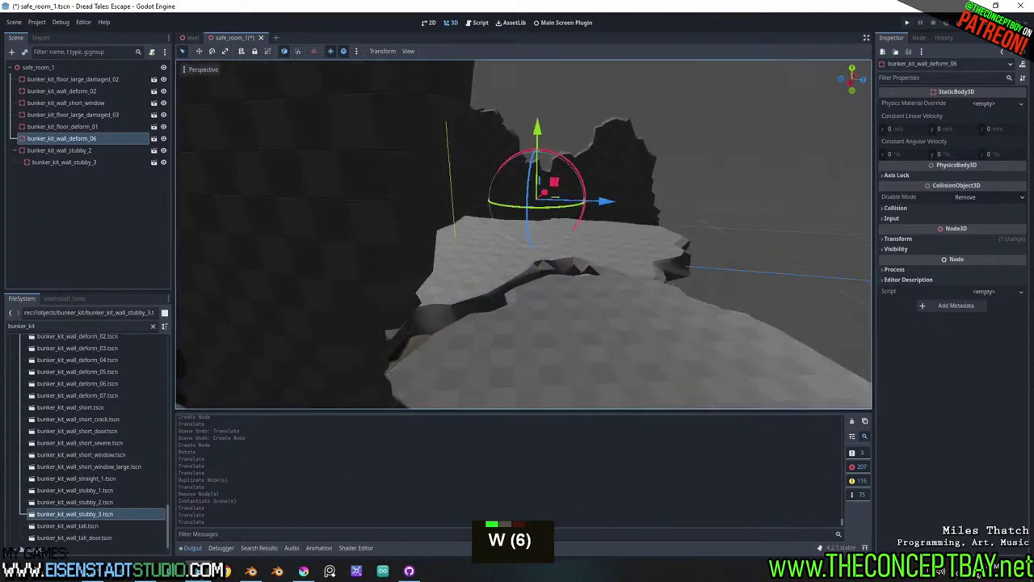
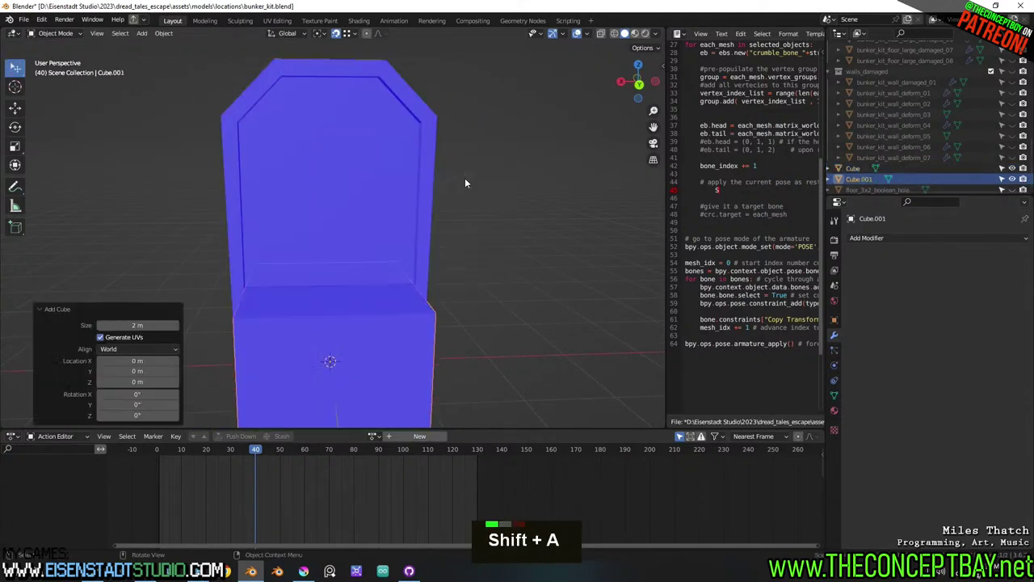
Shrink the new cube to a small block, move it vertically and narrow its width along X.
key("s")
key("g")
key("z")
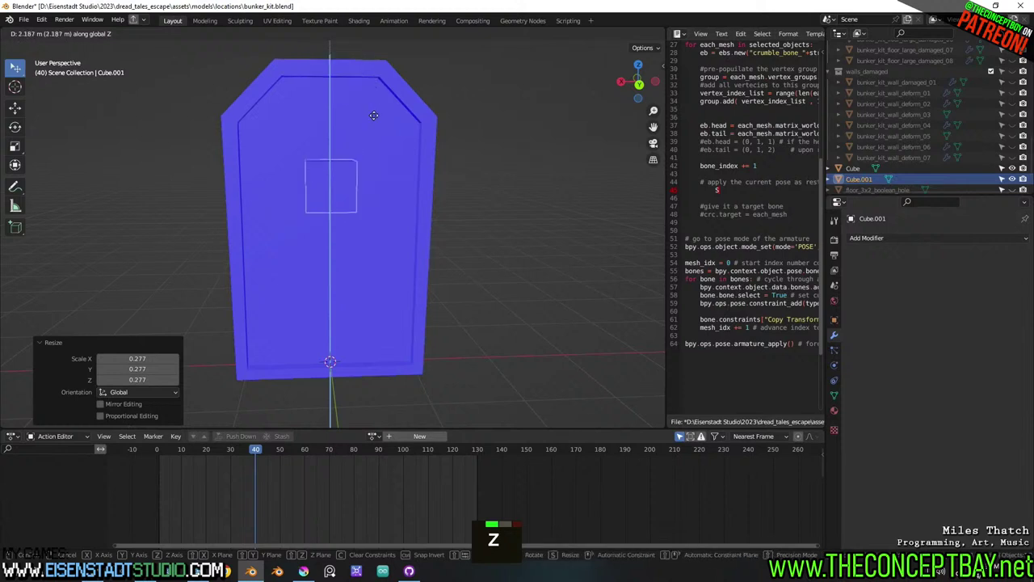
key("s")
key("x")
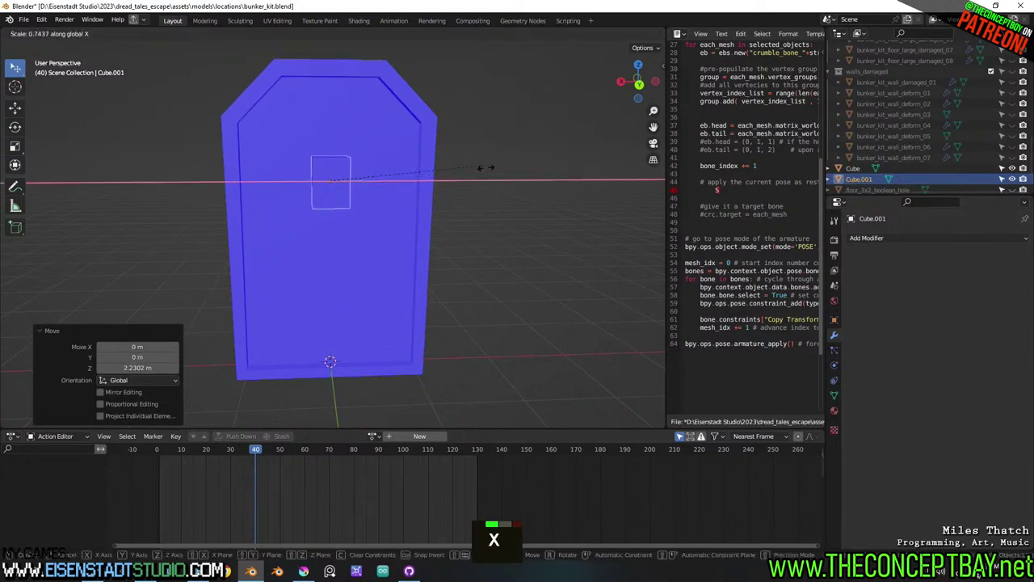
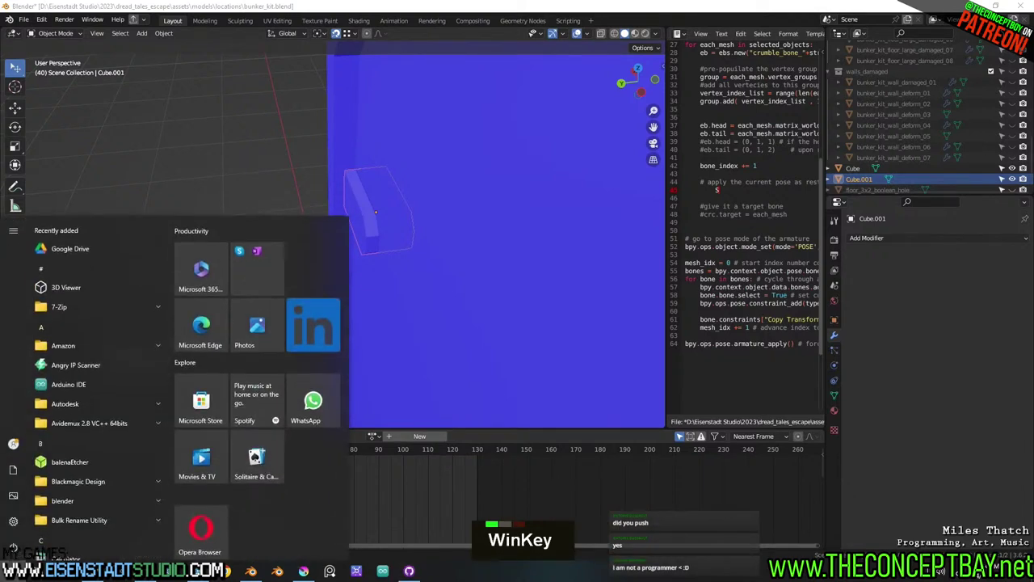
Nudge the small block slightly along the X axis against the arched slab.
key("Escape")
key("ctrl+shift+Escape")
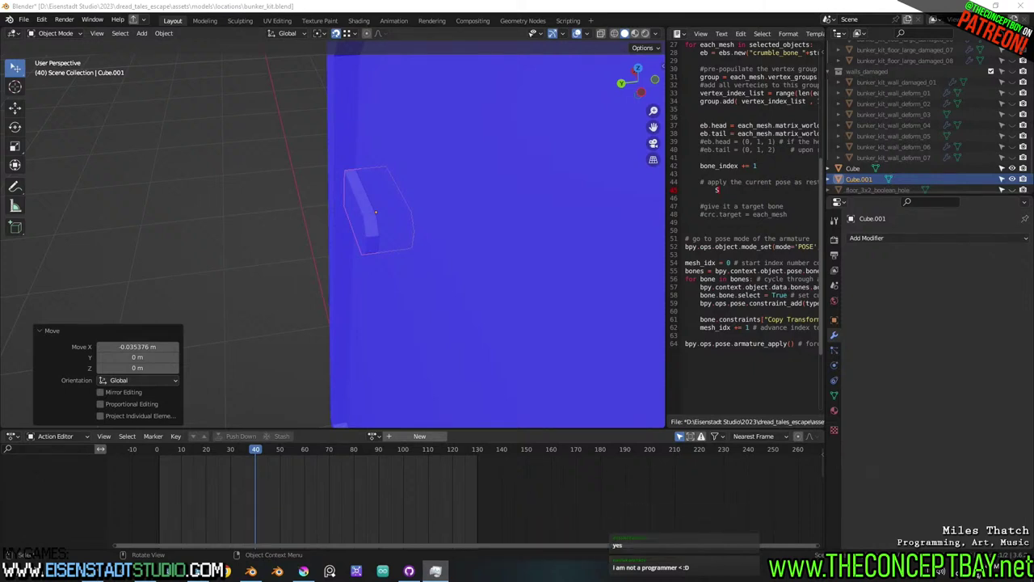
key("Delete")
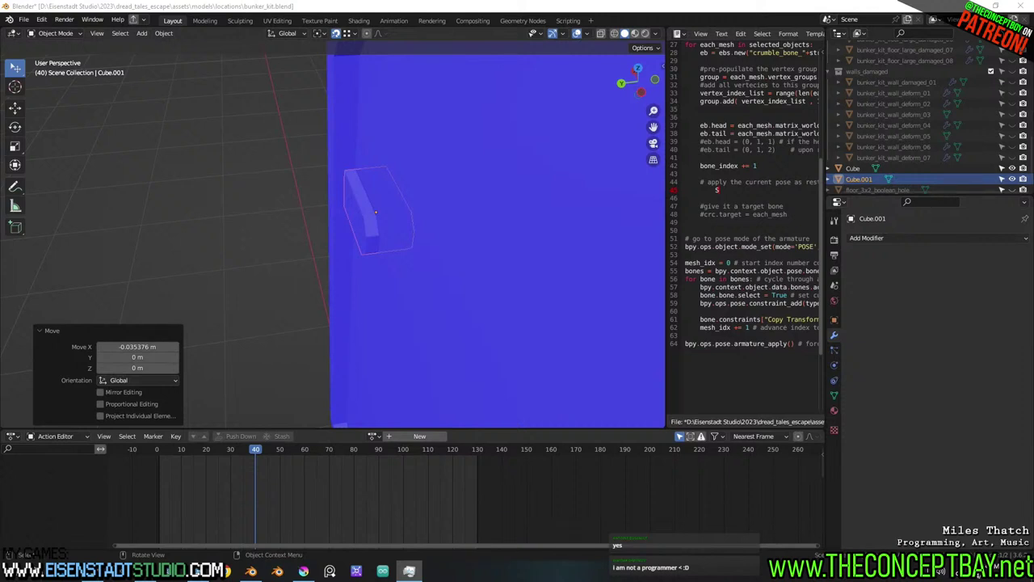
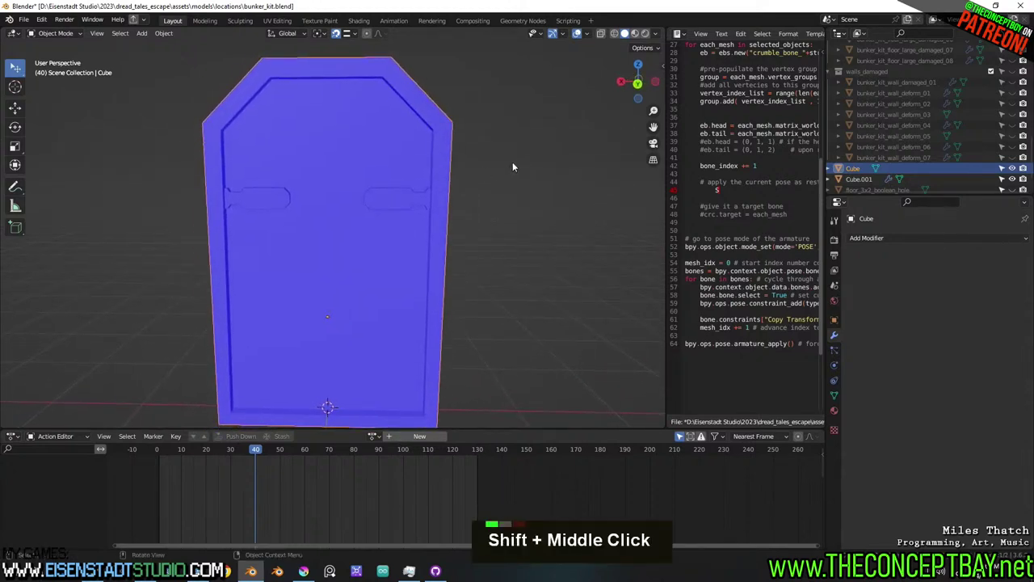
Orbit and zoom around the arched door slab to inspect the mirrored handle slots from several angles.
middle_click(512, 170)
scroll("down", 3)
middle_click(488, 169)
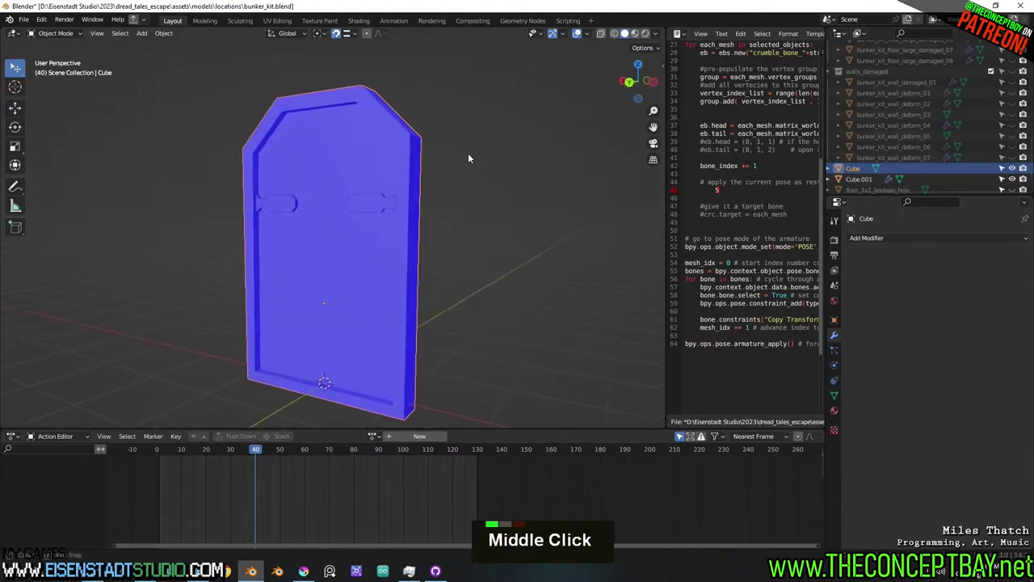
middle_click(468, 163)
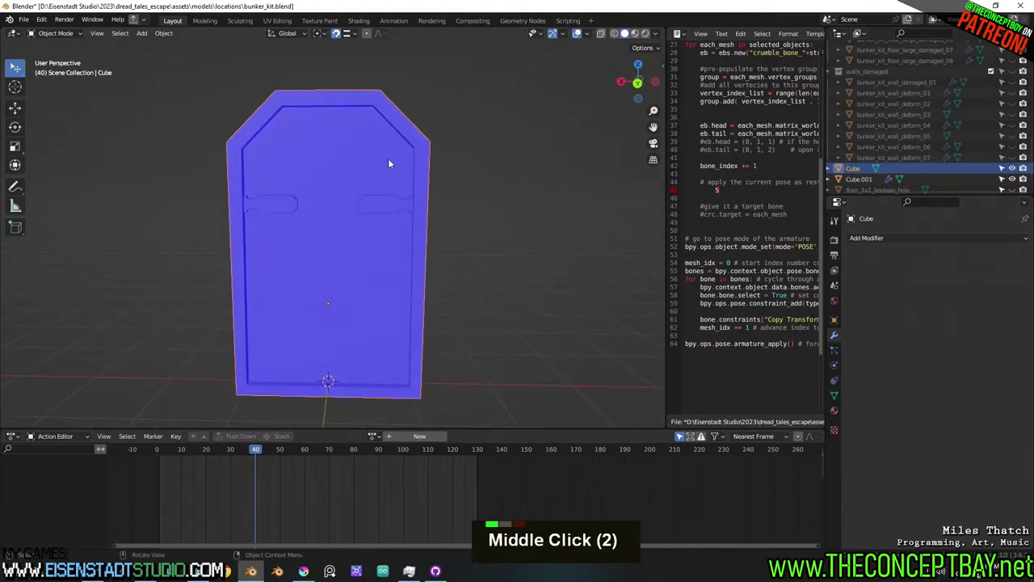
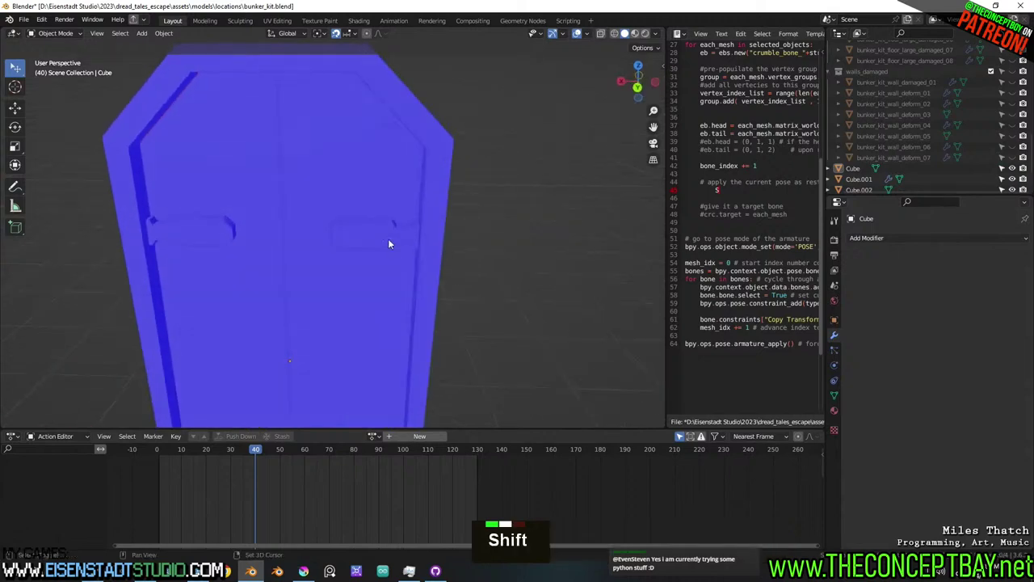
Orbit in close on the door to look at the handle grips.
middle_click(417, 254)
scroll("down", 3)
middle_click(442, 204)
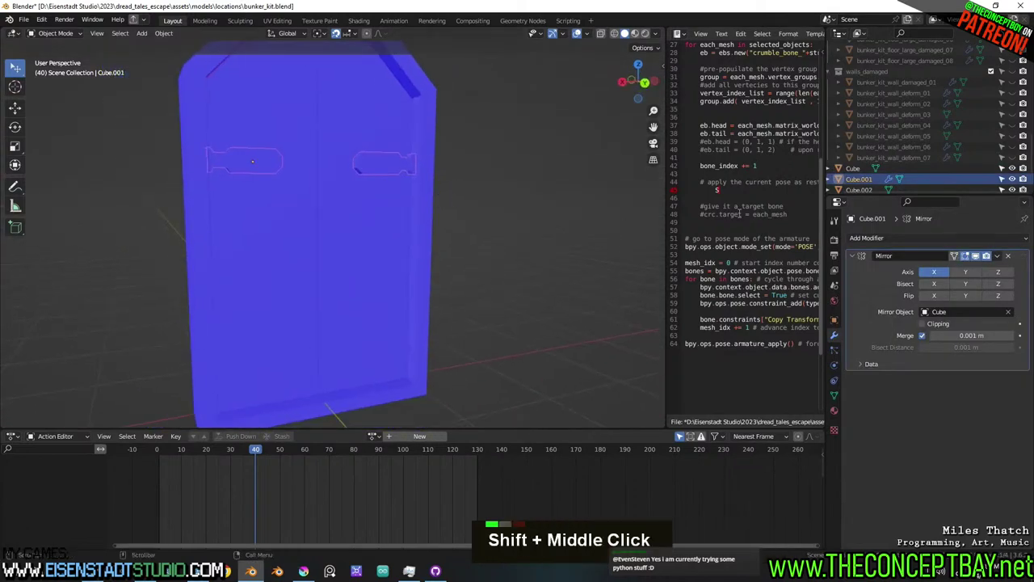
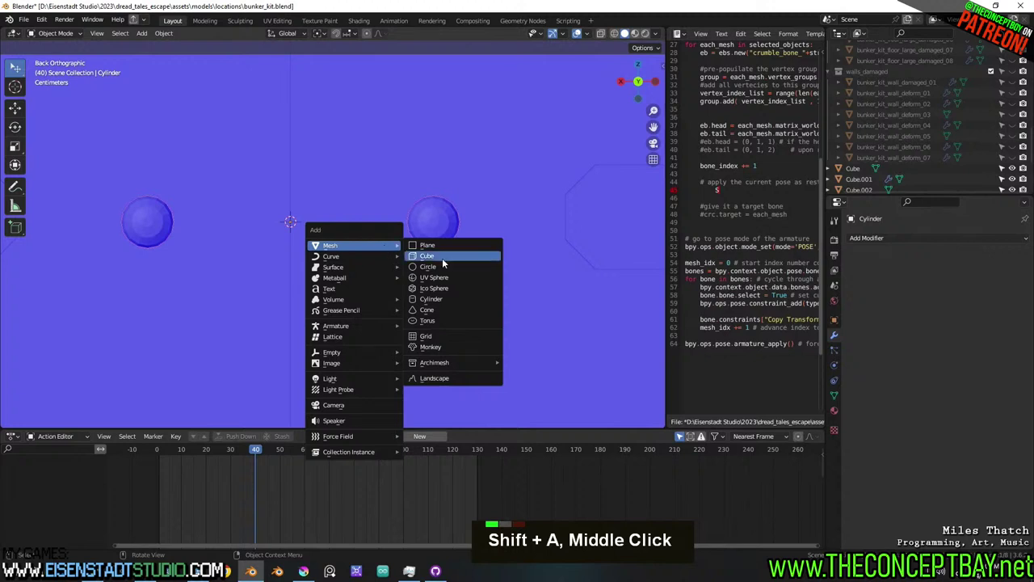
Scale the square piece to 0.137 and, in Edit Mode, grab all its geometry to move it over the right round knob.
key("s")
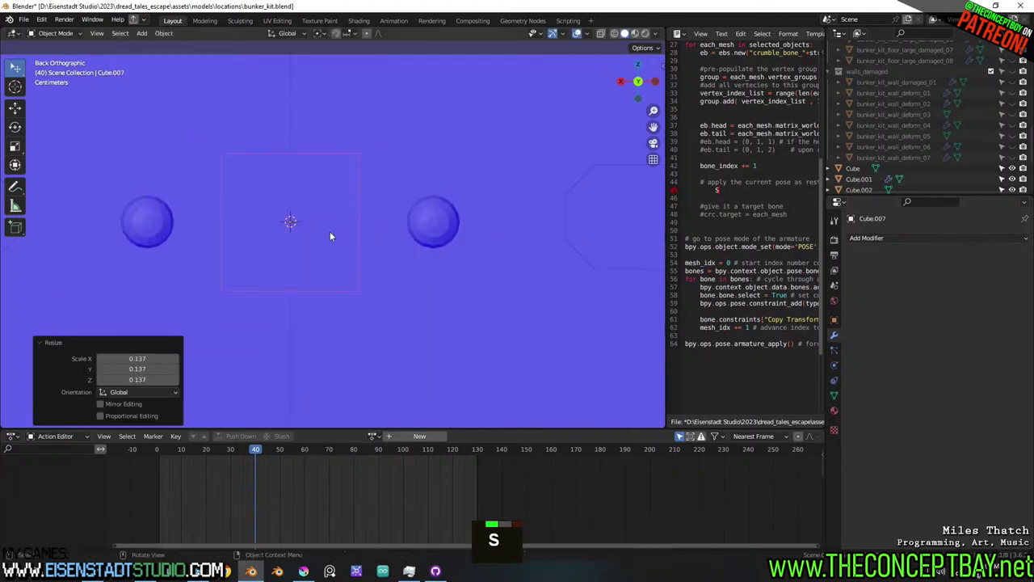
middle_click(490, 136)
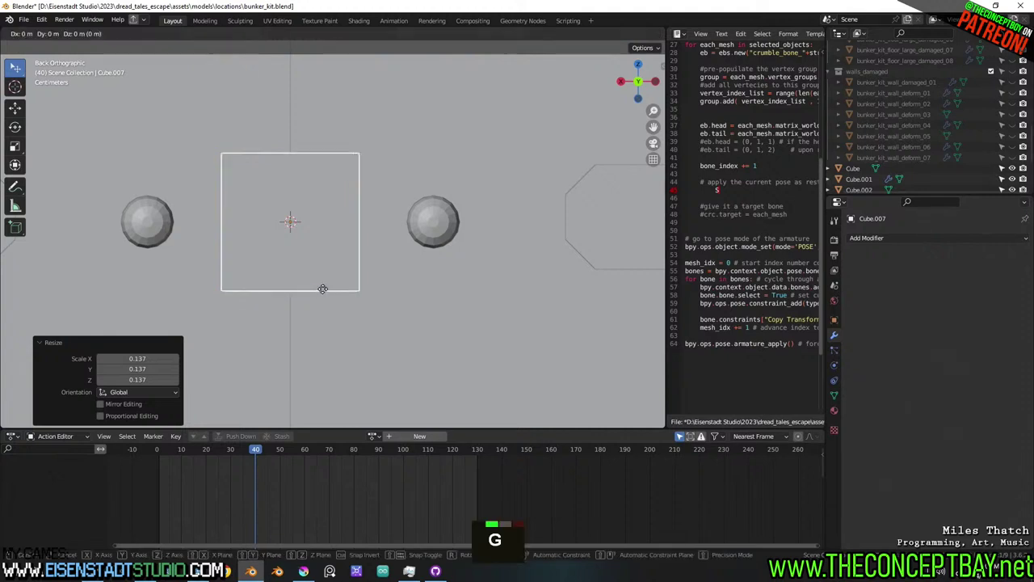
key("Escape")
key("Tab")
key("a")
key("g")
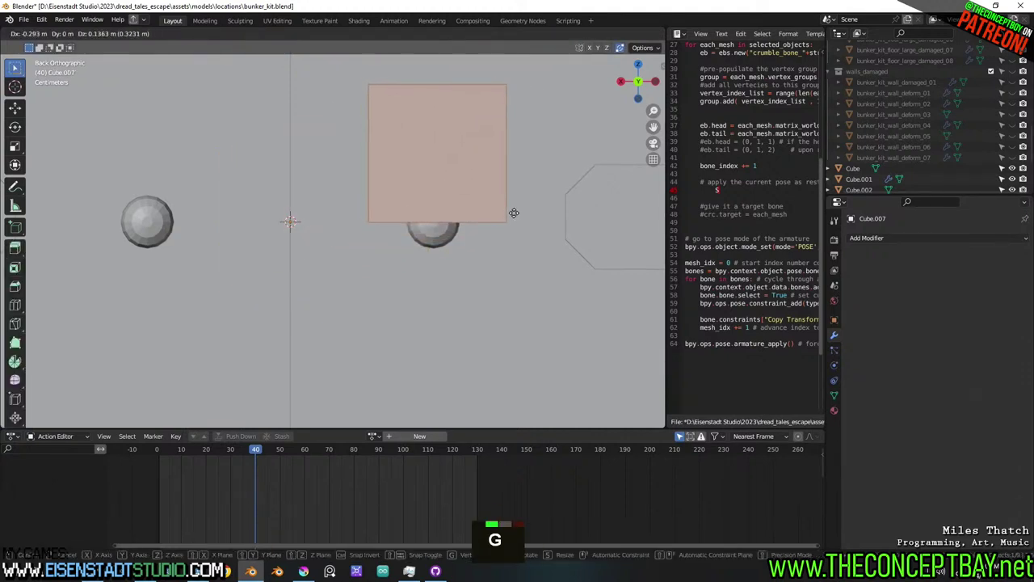
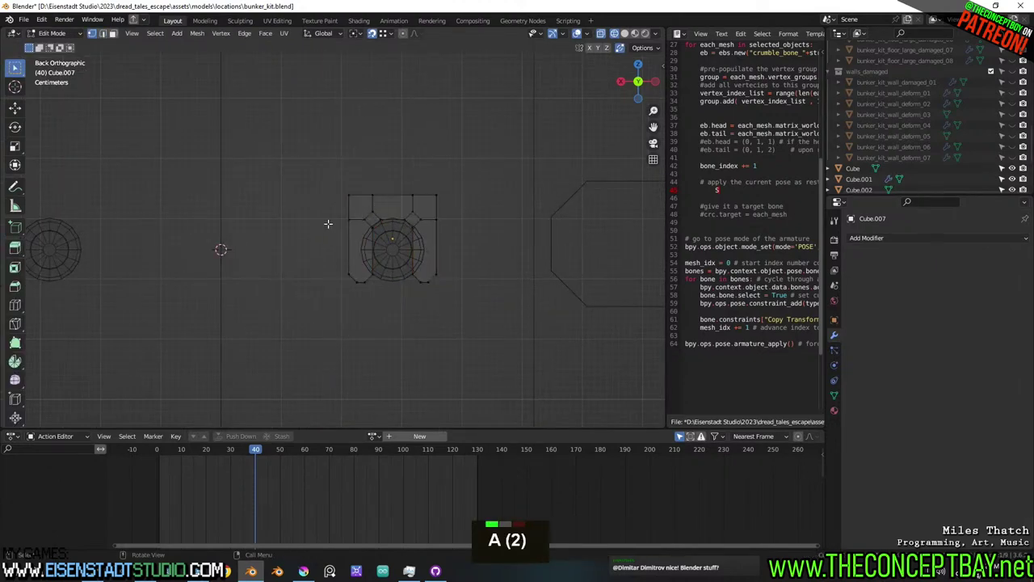
Knife-cut new edges into the bracket mesh to form the concentric rings between the two knobs.
key("k")
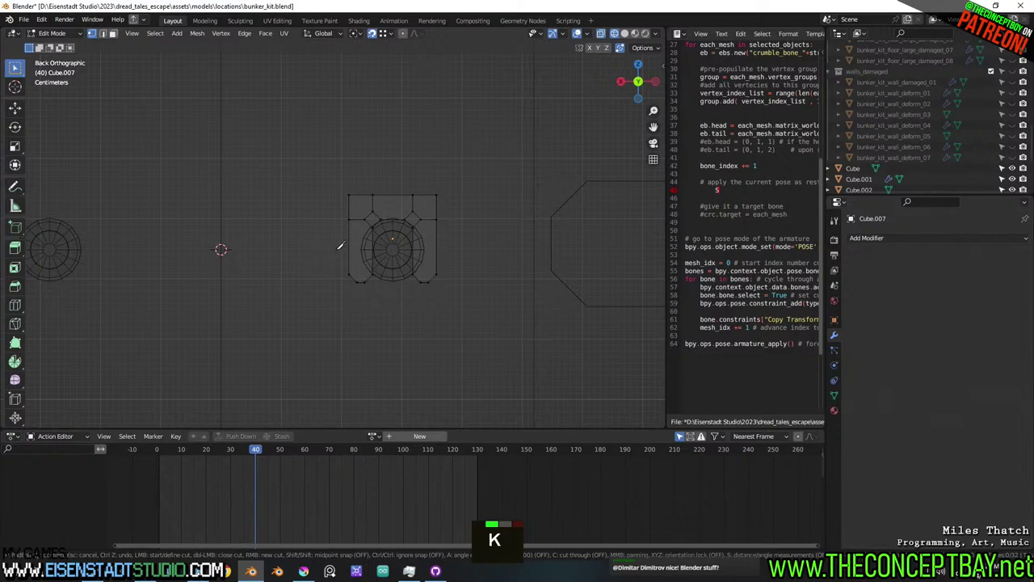
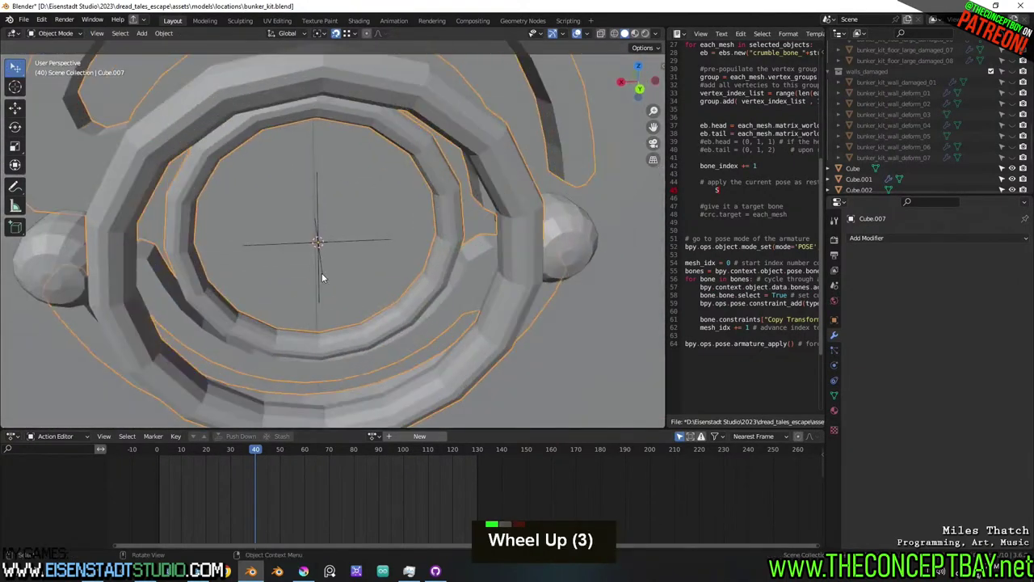
middle_click(323, 273)
Add a Bezier curve via Shift+A in top view and scale its control points down to about 0.161 around the door's center.
key("shift+a")
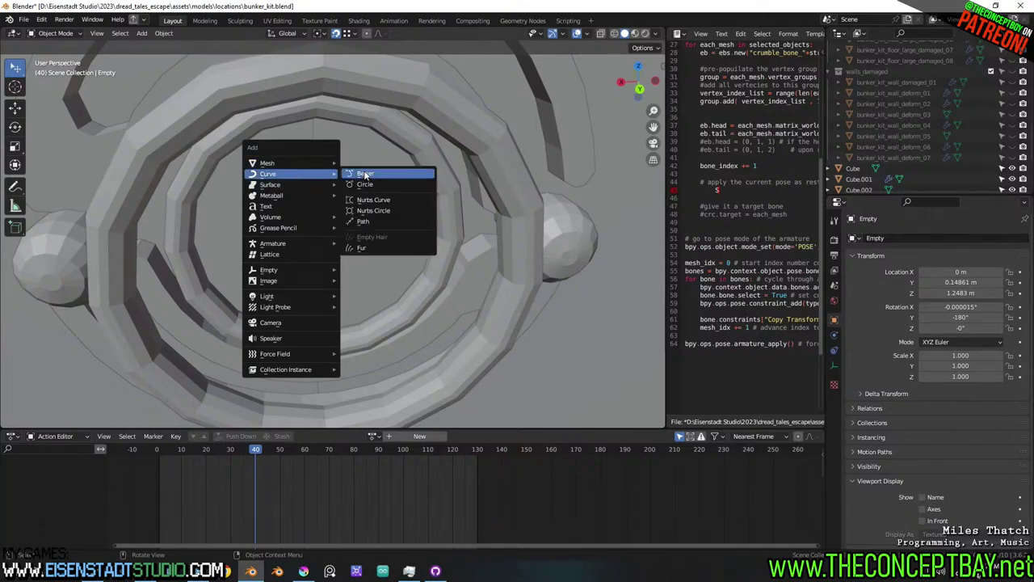
middle_click(412, 200)
key("alt+z")
middle_click(347, 307)
scroll("down", 3)
key("Tab")
key("a")
key("s")
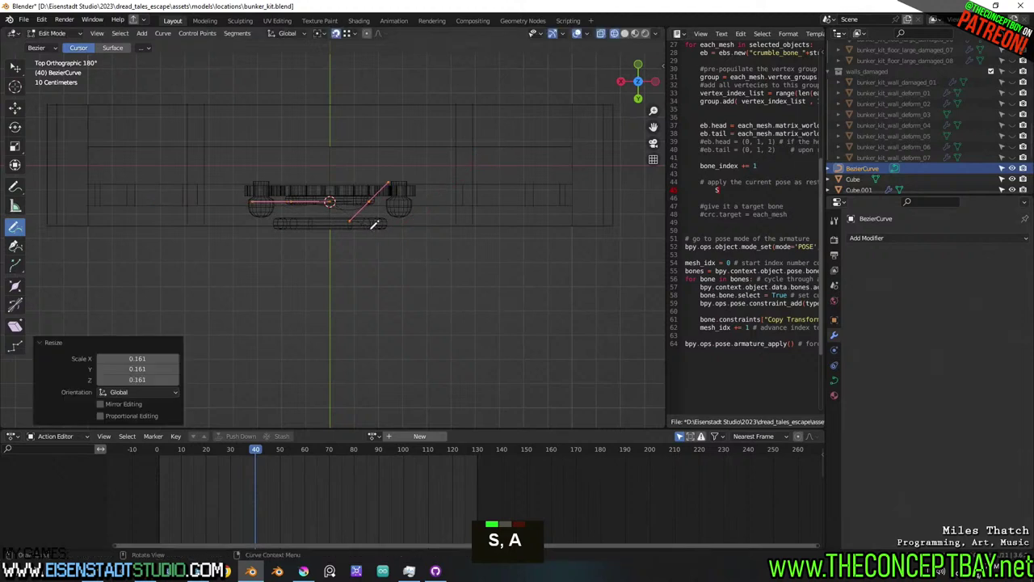
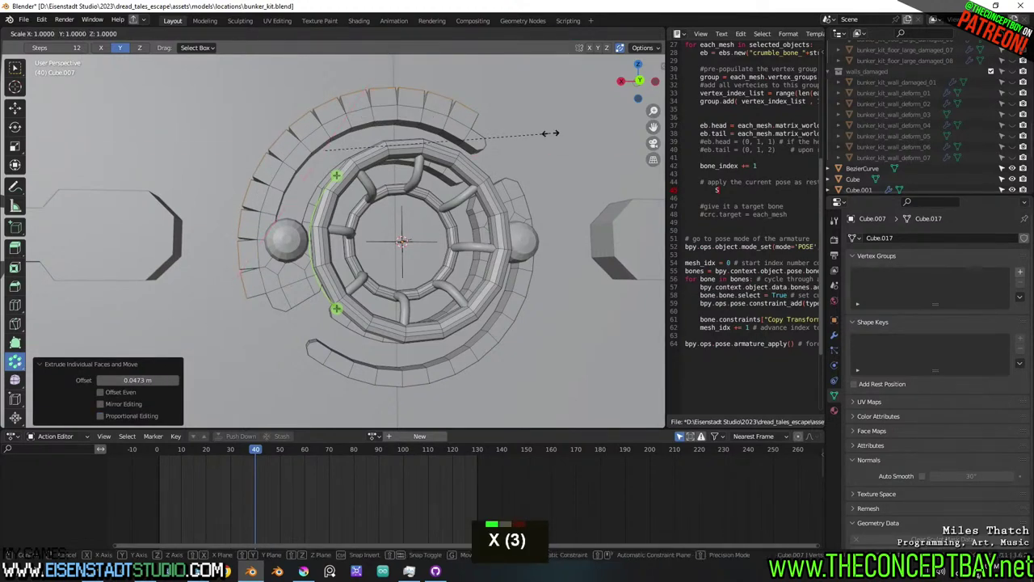
Rescale the selected outer-ring faces around the lock, constraining the scale along X.
key("s")
key("Escape")
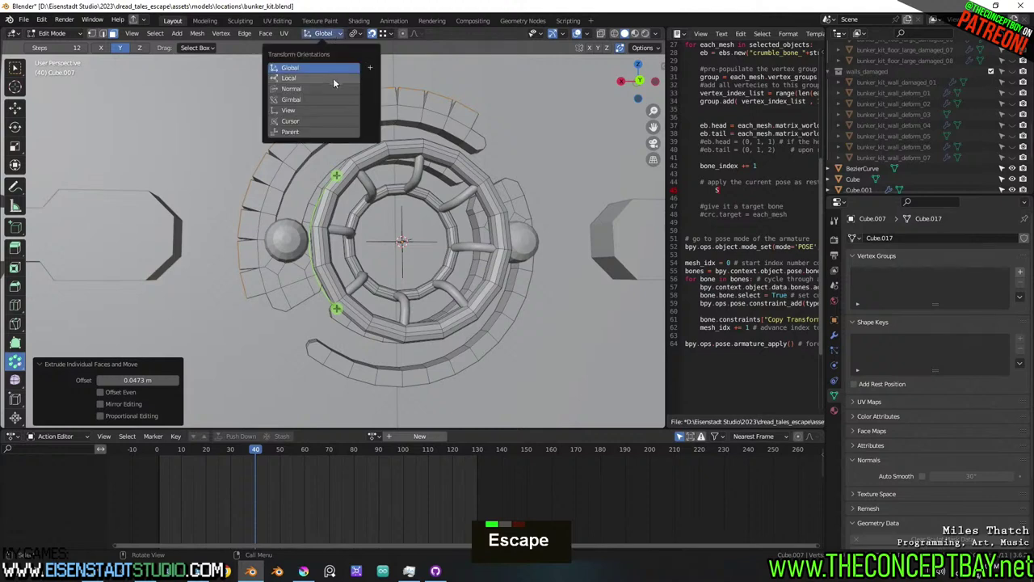
key("s")
key("x")
key("x")
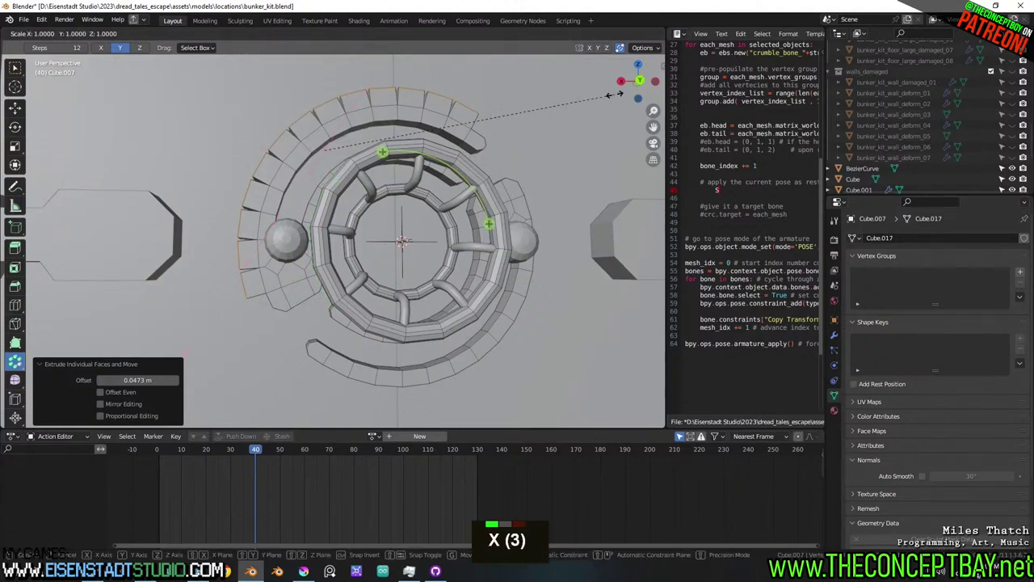
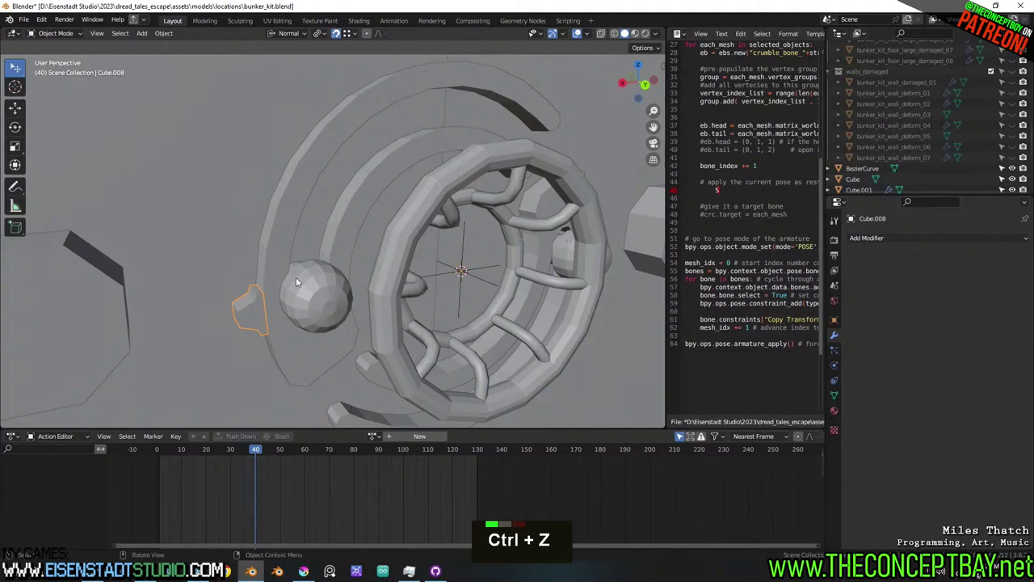
Enter Edit Mode on Cube.008 and select all its geometry to start shaping the gear tooth.
key("Tab")
key("a")
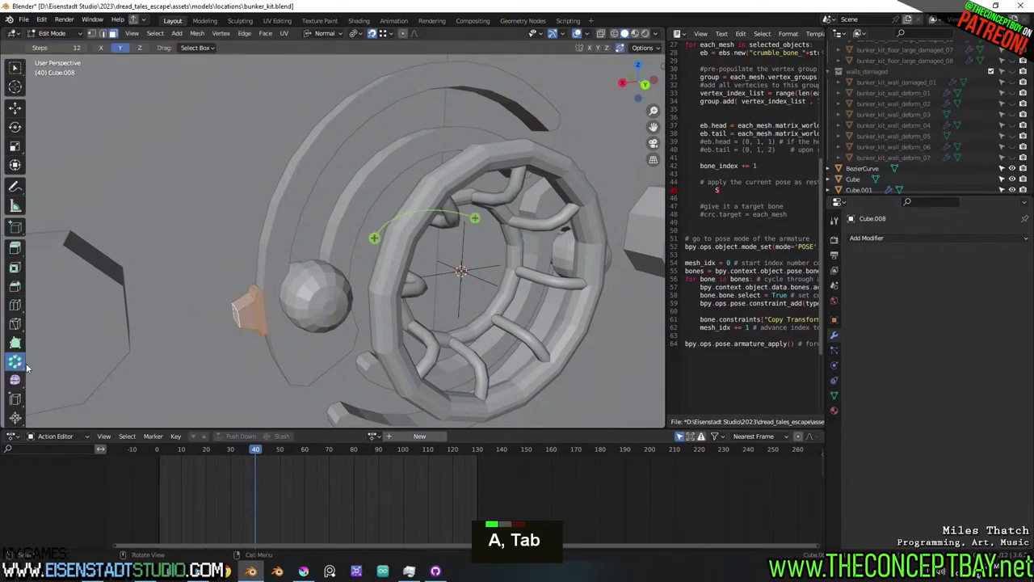
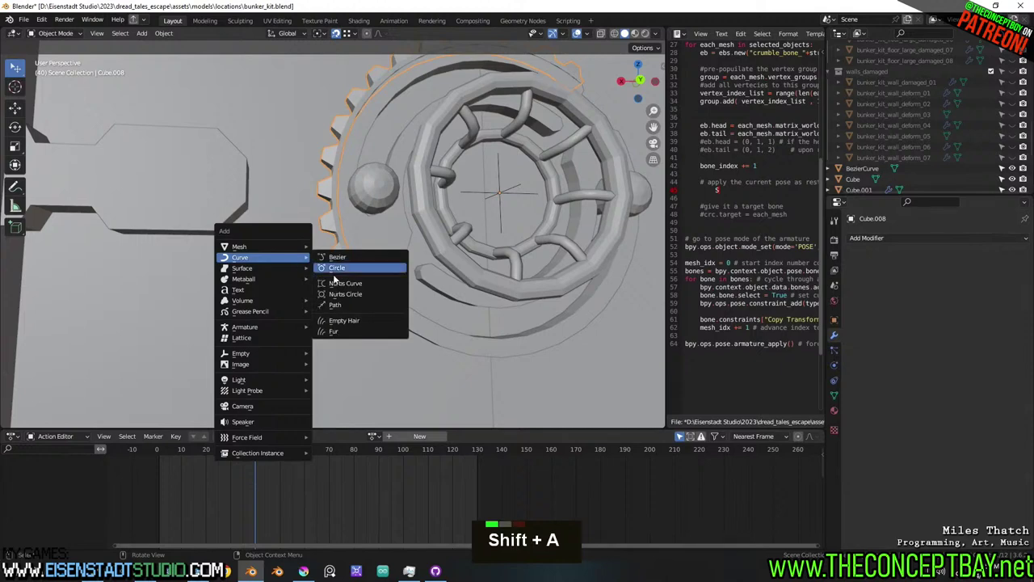
Frame the whole door from the front and move the handle recesses (Cube.005) up about 0.47 m along Z.
scroll("down", 3)
middle_click(373, 251)
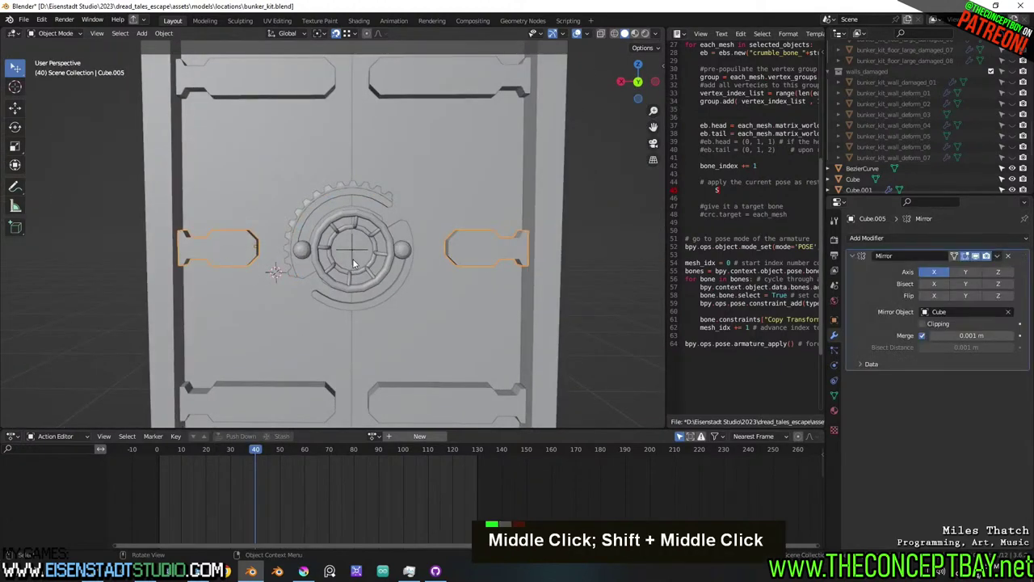
key("g")
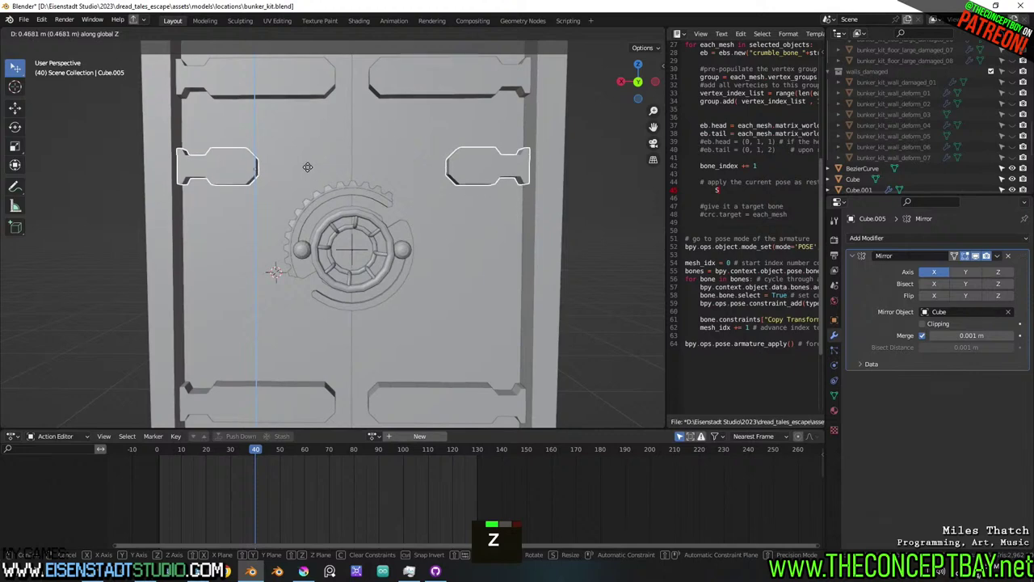
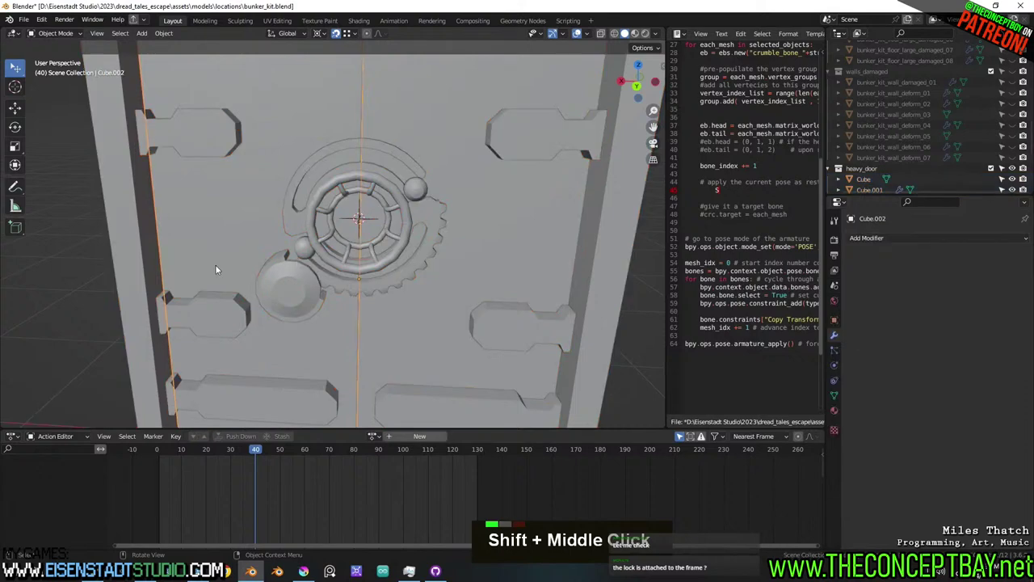
middle_click(186, 253)
scroll("down", 3)
key("s")
key("x")
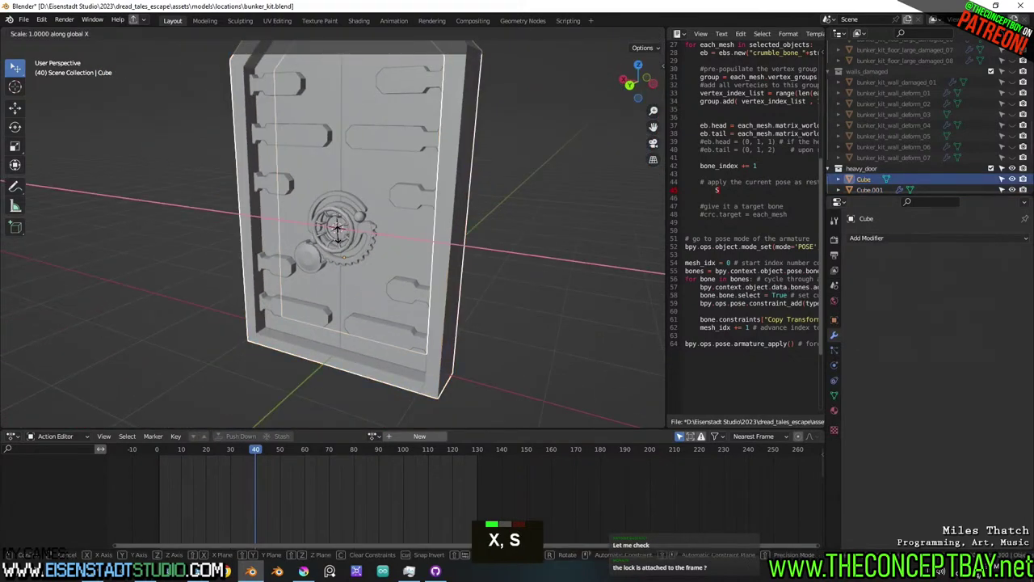
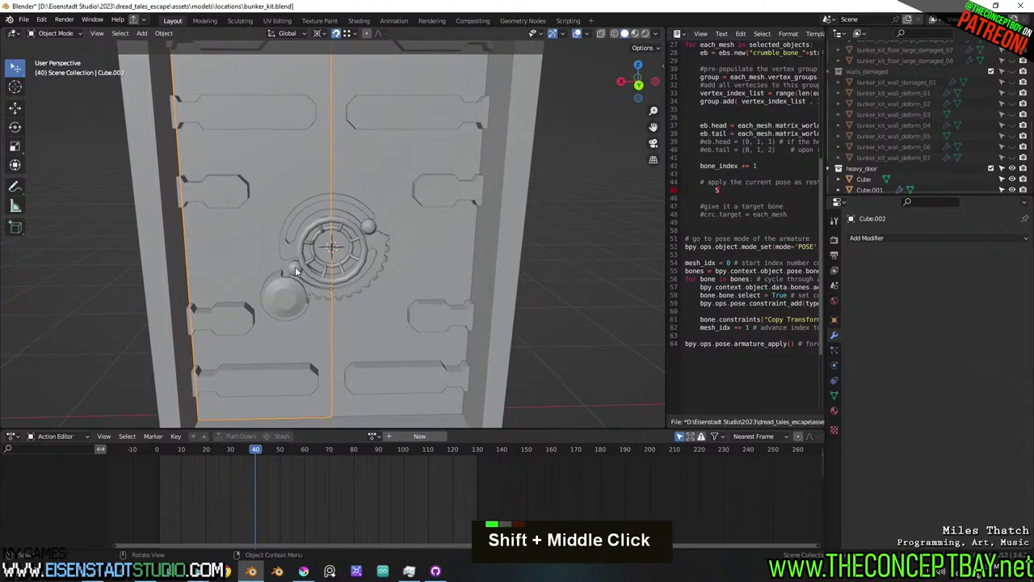
middle_click(331, 274)
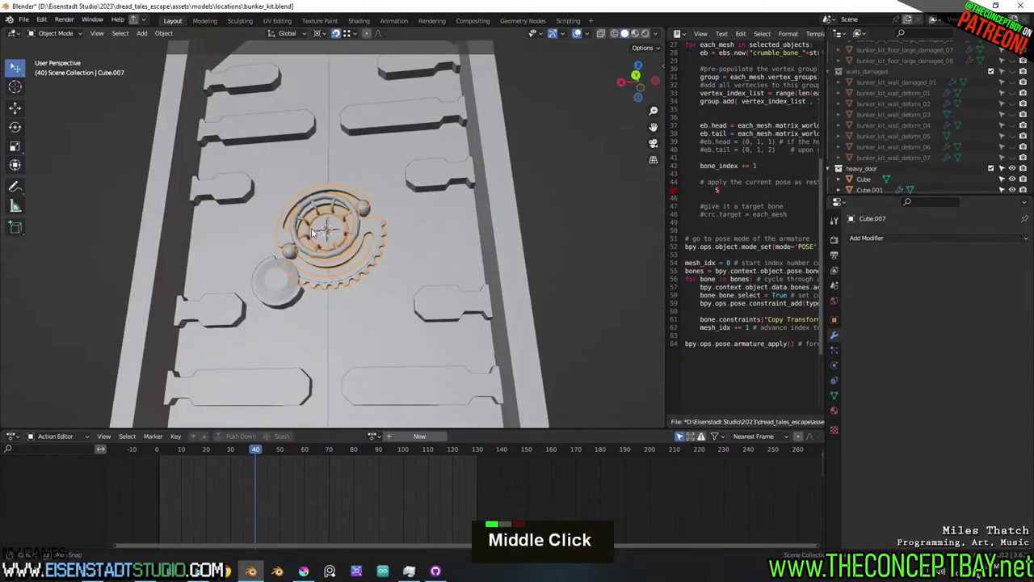
scroll("down", 3)
middle_click(314, 232)
scroll("up", 3)
middle_click(355, 257)
middle_click(290, 253)
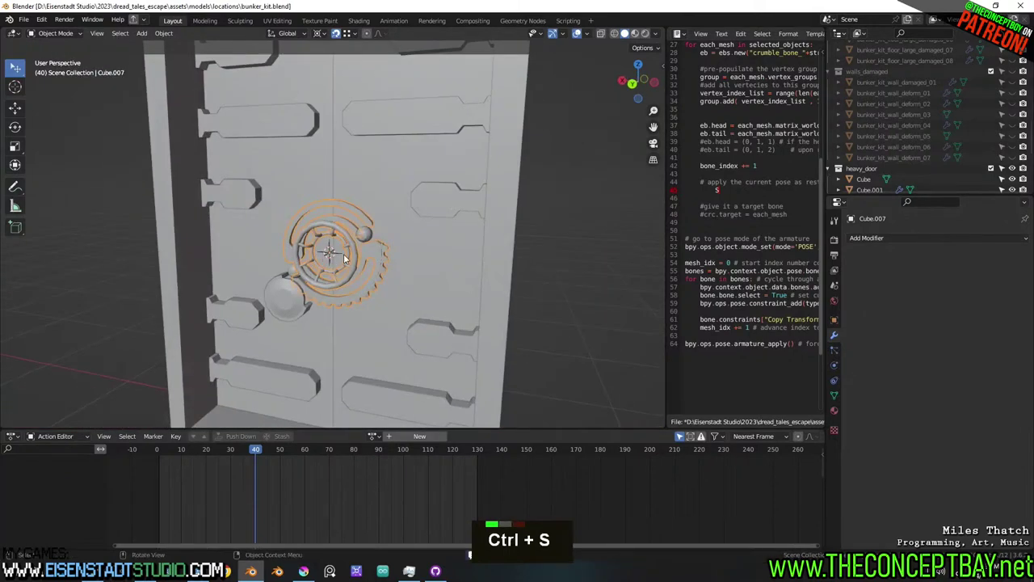
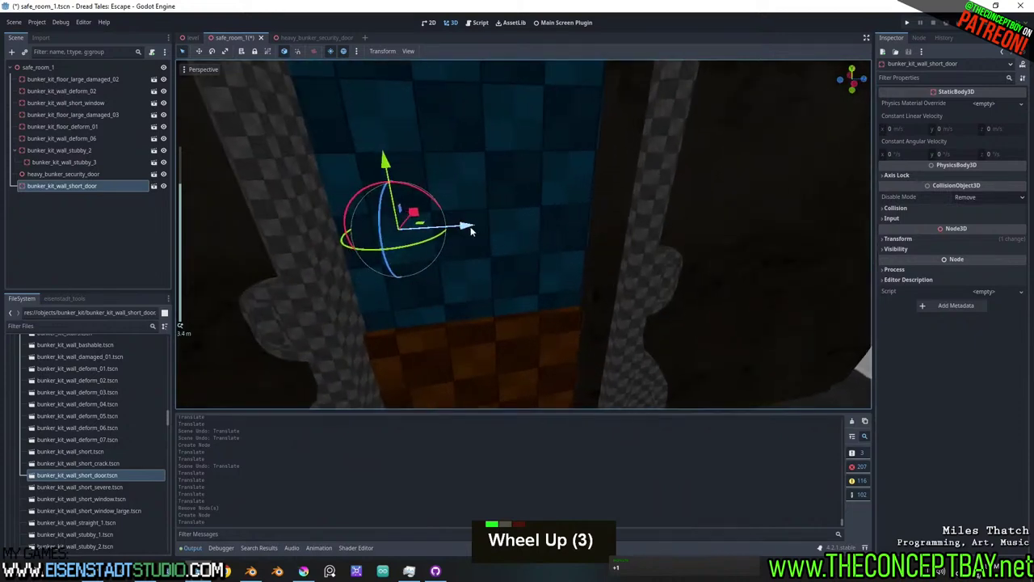
Orbit the view to face the bunker_kit_wall_short_door doorway framing the security door head-on.
middle_click(496, 238)
scroll("down", 3)
scroll("up", 3)
middle_click(648, 257)
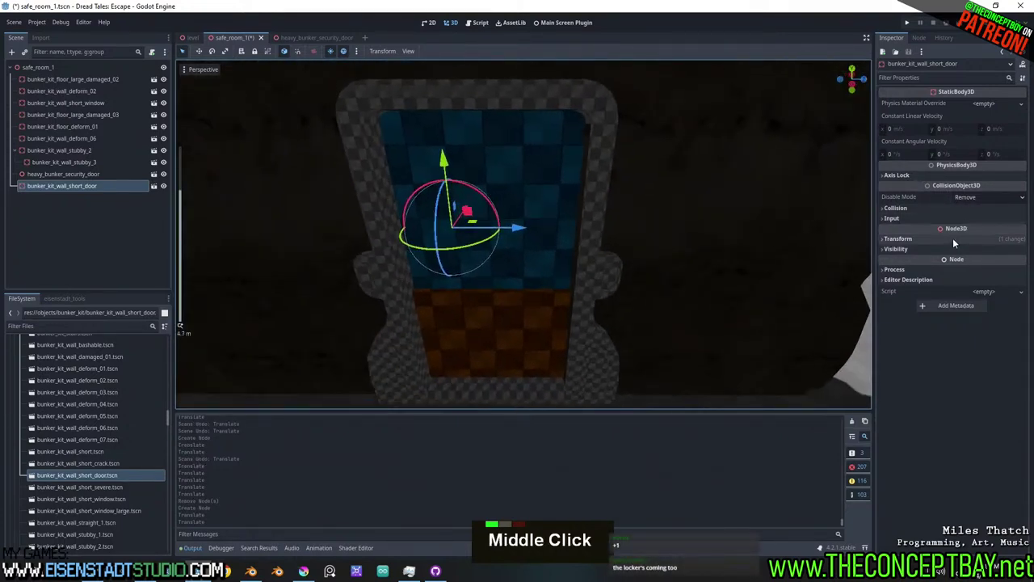
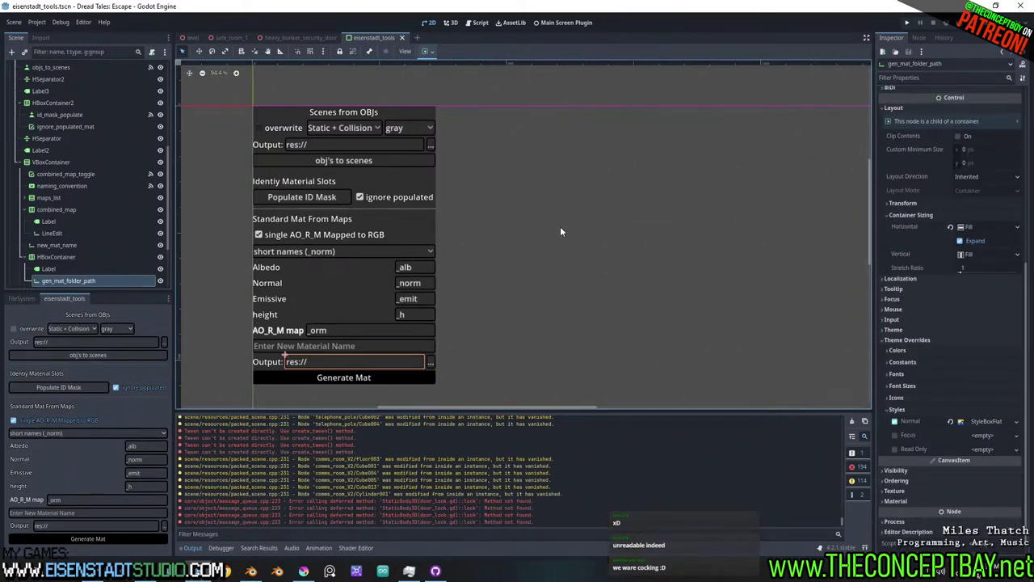
Clear the node selection and pick the AnimationPlayer in the heavy_bunker_security_door scene.
left_click(392, 350)
left_click(409, 331)
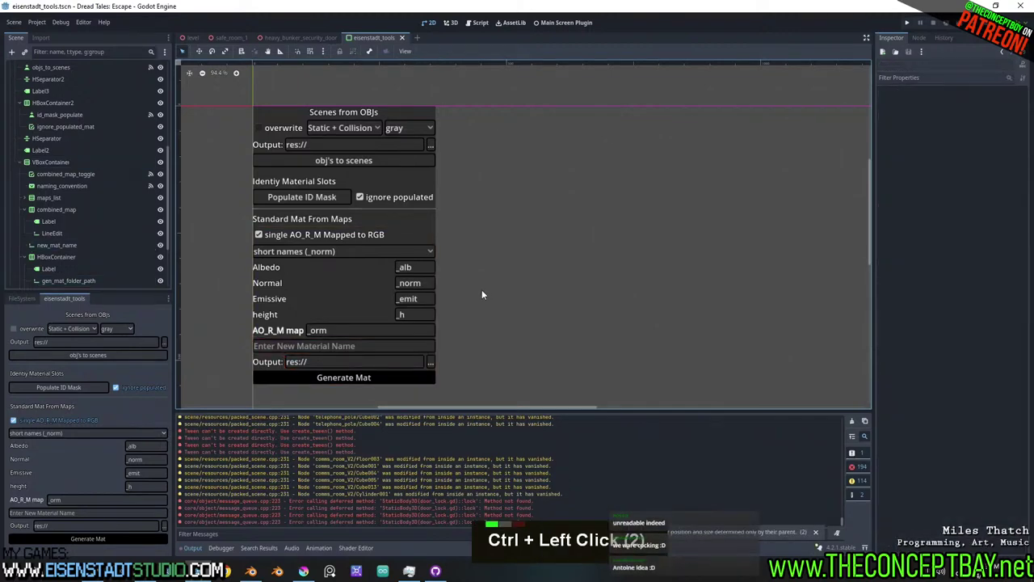
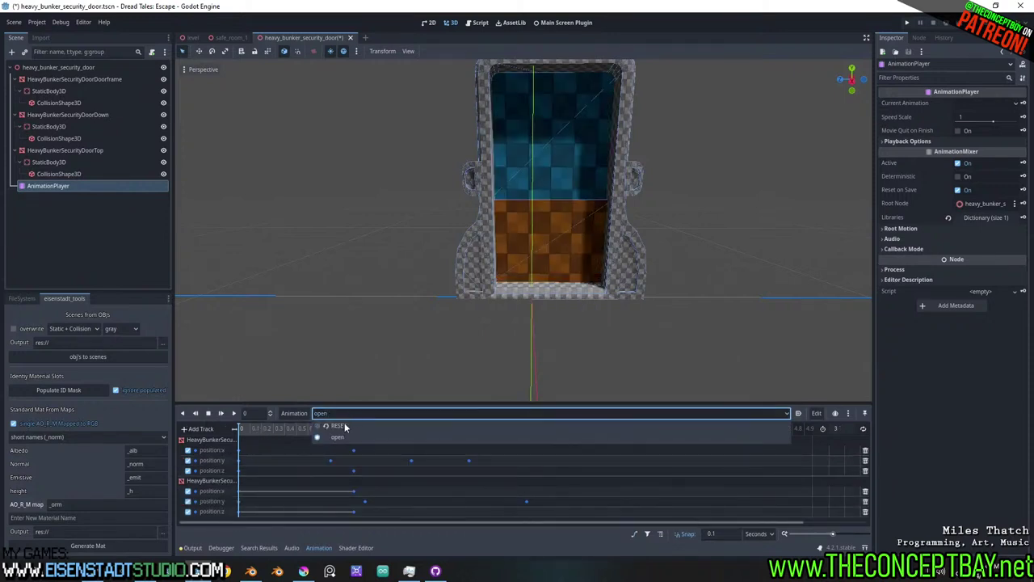
Set the RESET animation's door position key to 0 on heavy_bunker_security_door.
left_click_drag(190, 513, 190, 471)
scroll("down", 3)
middle_click(190, 471)
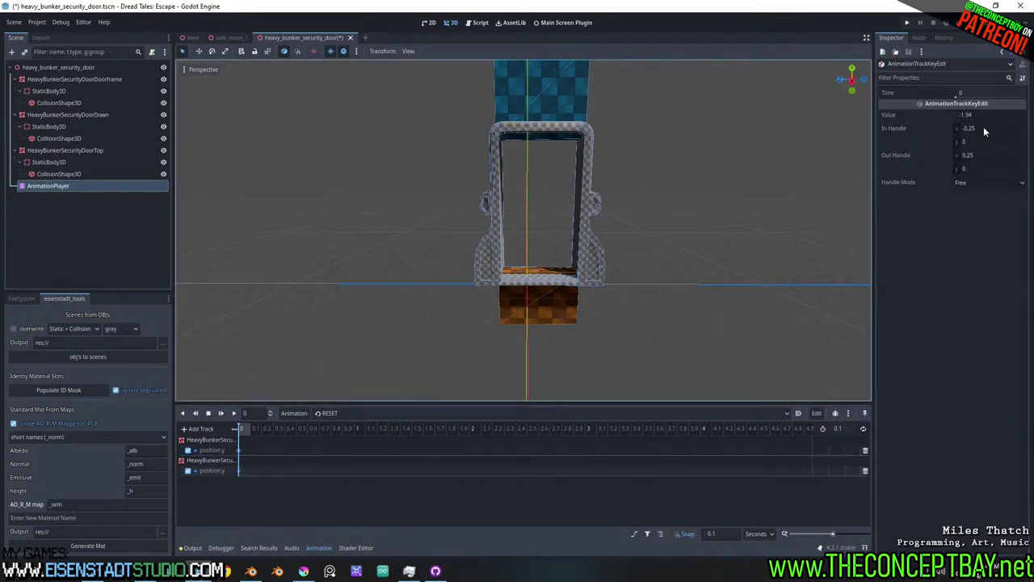
key("0")
type("[ . ], [ 0 ]")
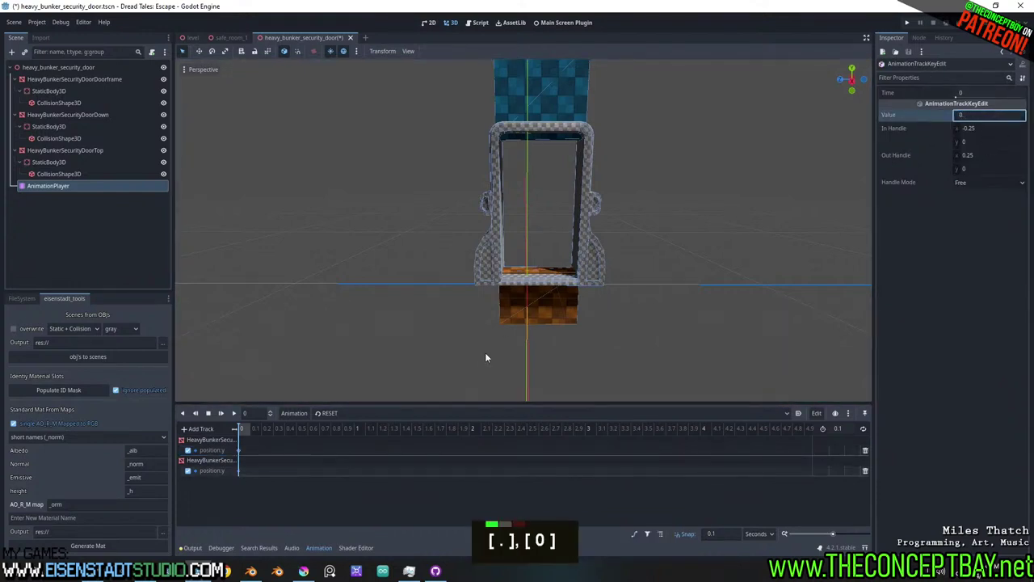
key("BackSpace")
key("Return")
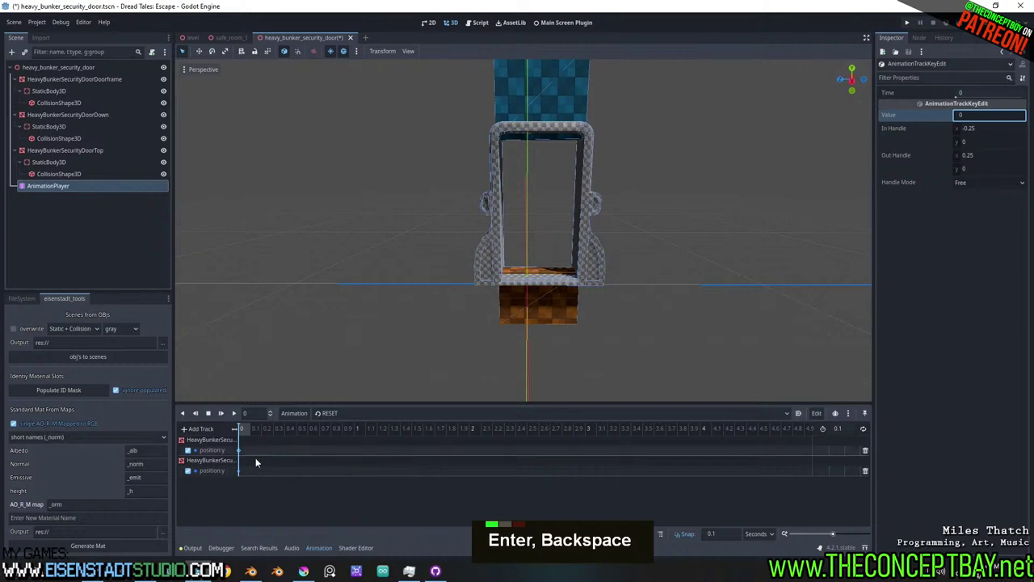
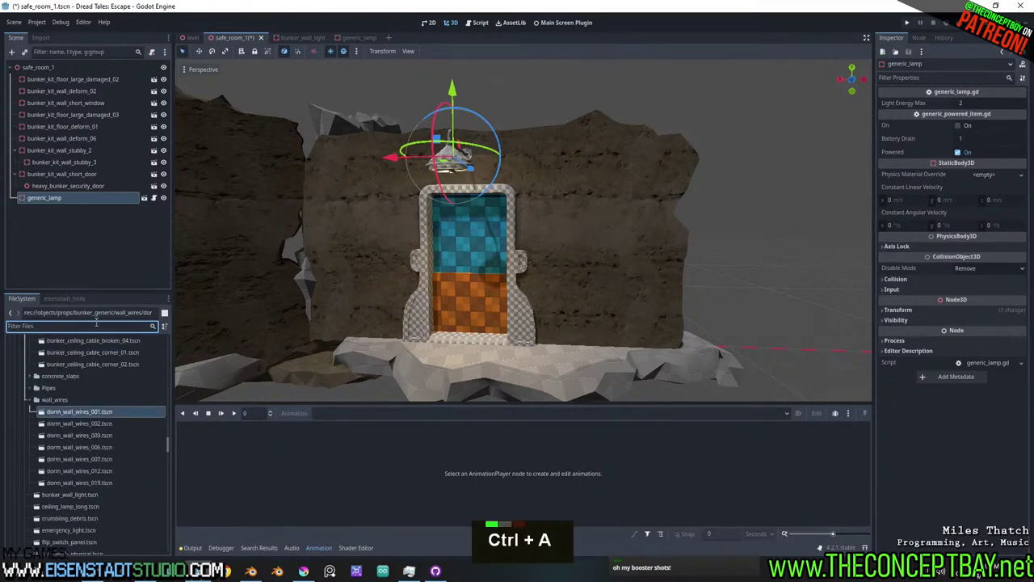
Filter the FileSystem by 'ceiling' to find bunker_ceiling_cable_03.tscn.
key("c")
type("I, E")
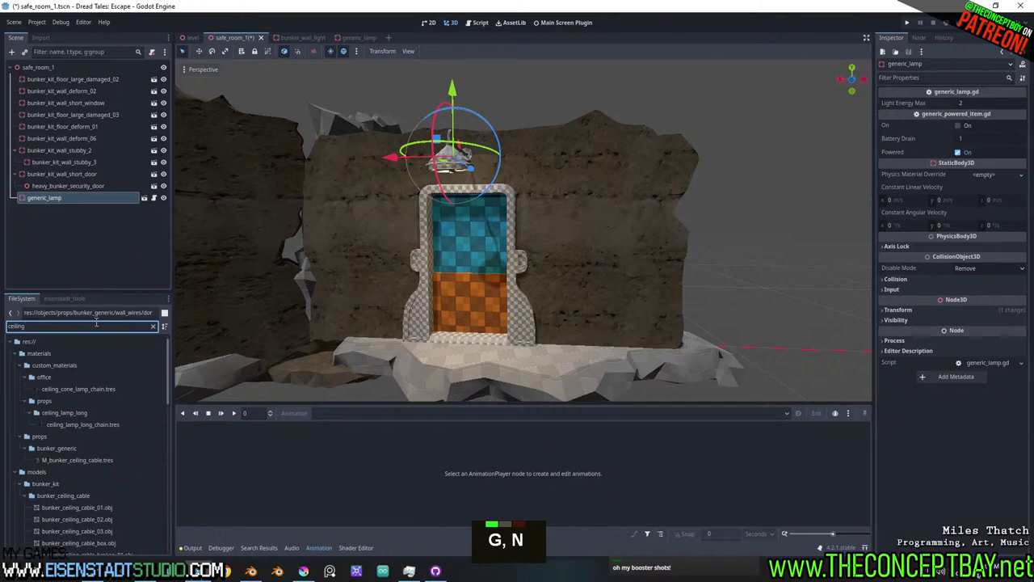
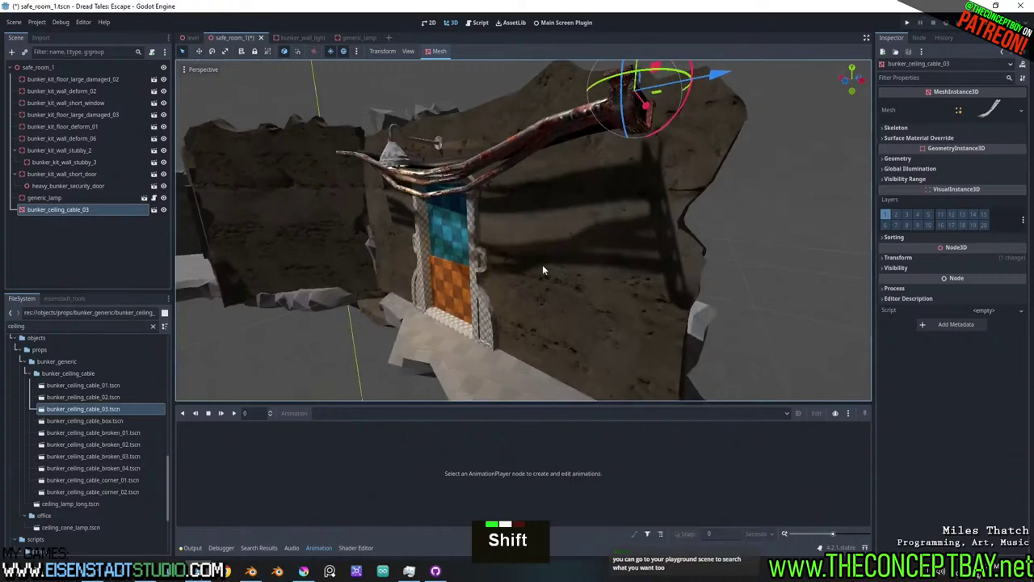
Zoom the view toward the doorway to place bunker_ceiling_cable_03 above it.
scroll("down", 3)
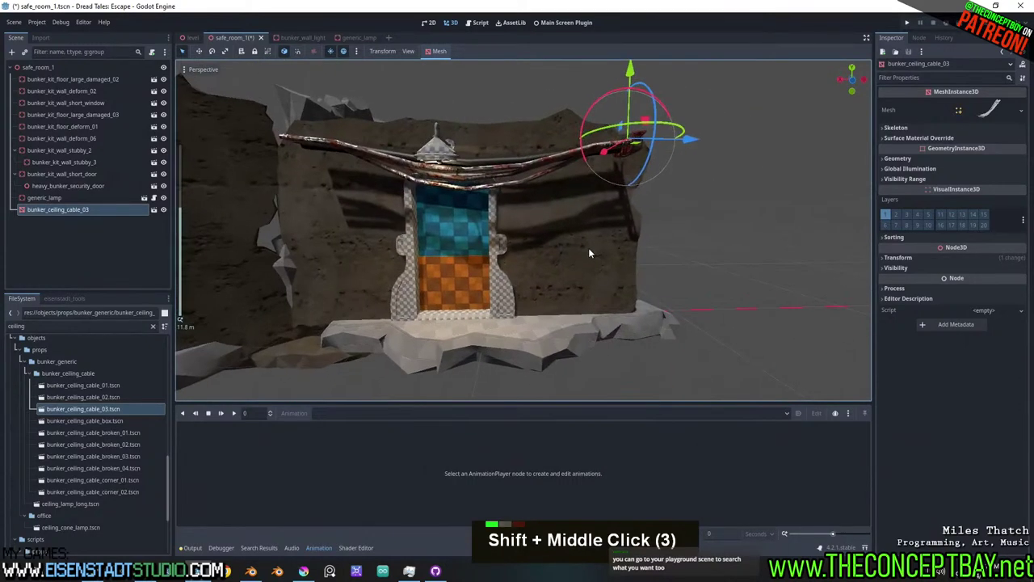
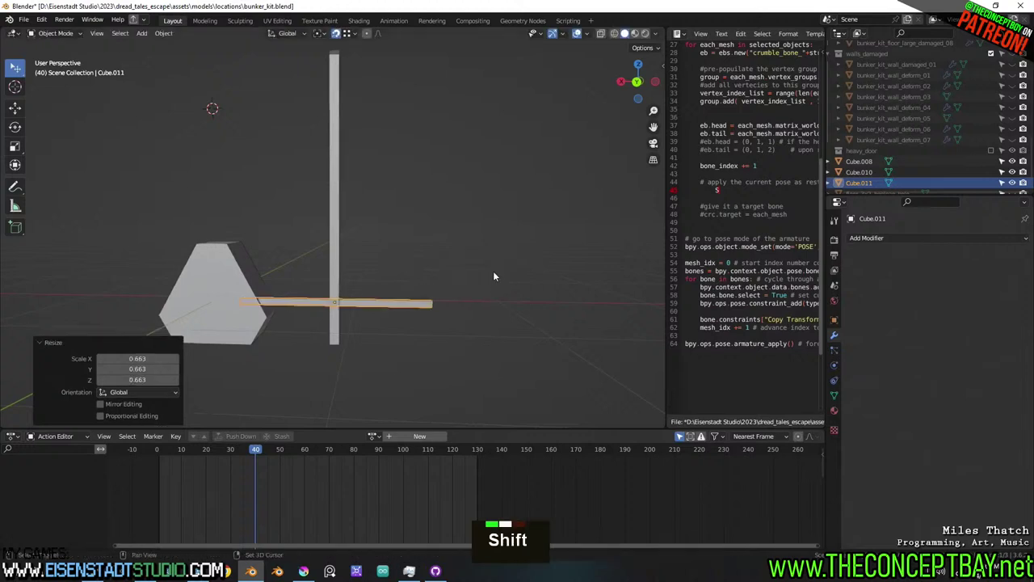
Orbit around the crossed bars and enter Edit Mode on the hub Cube.008.
middle_click(451, 237)
scroll("up", 3)
middle_click(378, 262)
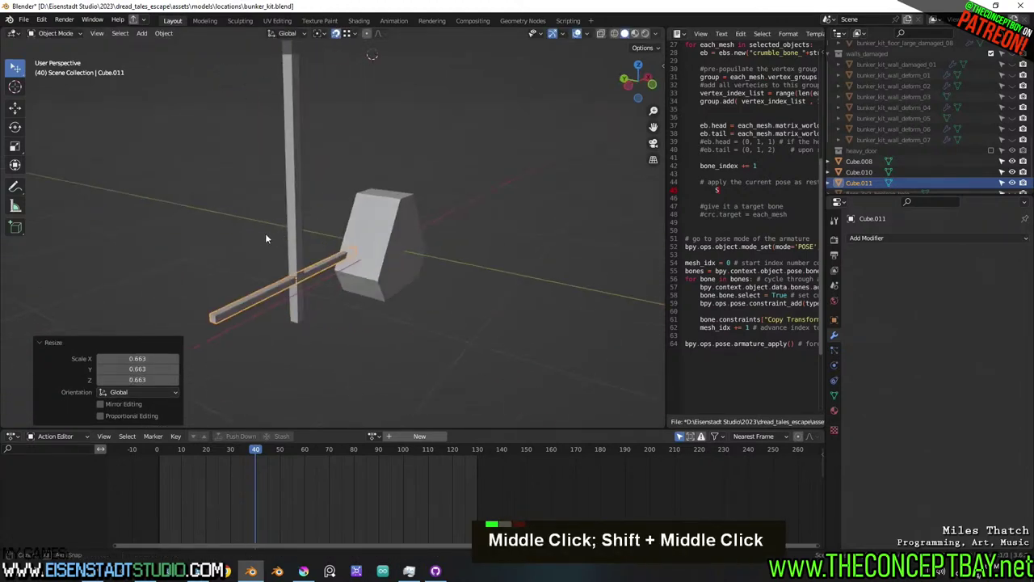
scroll("up", 3)
key("Tab")
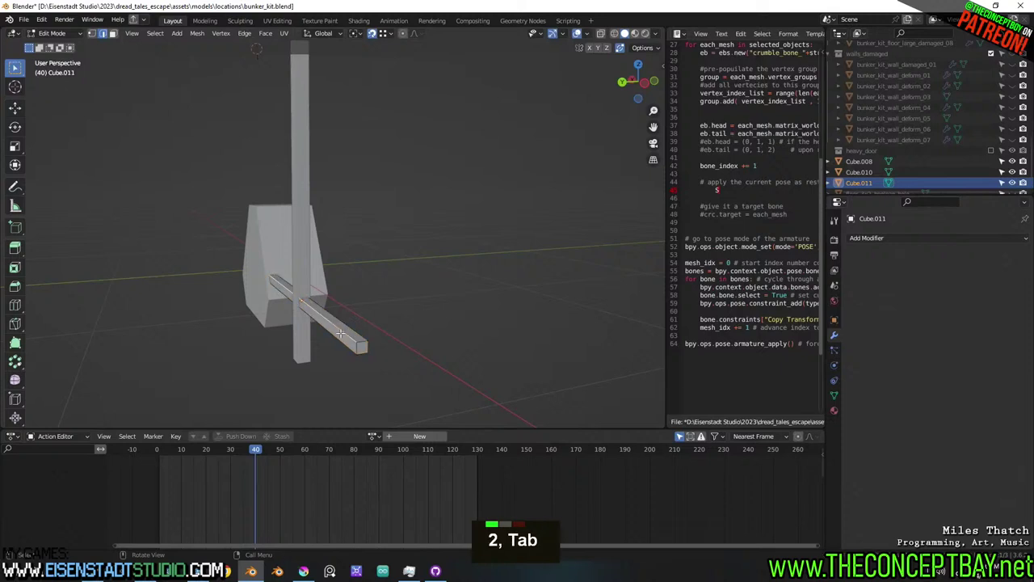
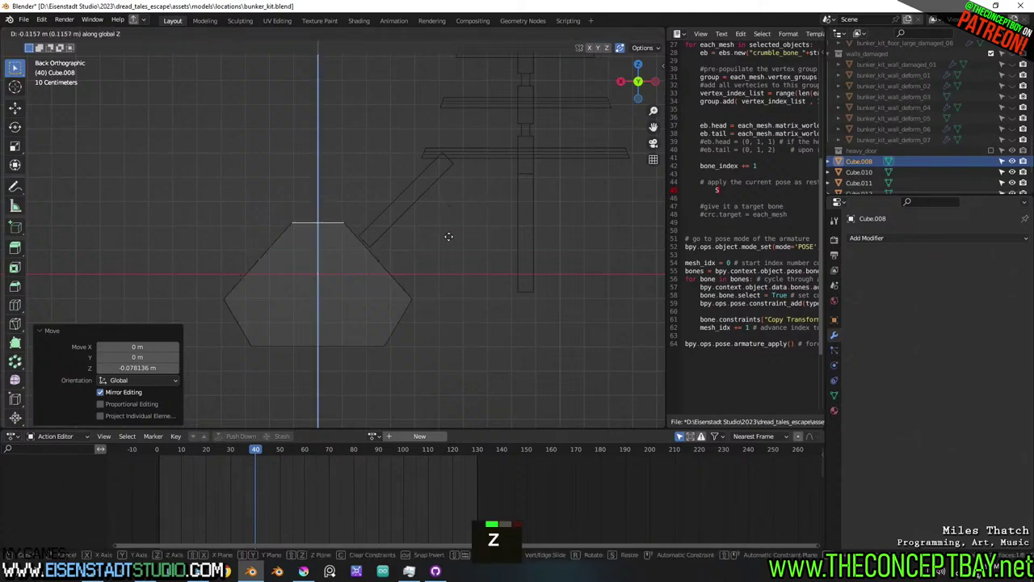
Move the hub's top edge up along Z for a taller tapered shape, then return to Object Mode.
key("Escape")
key("g")
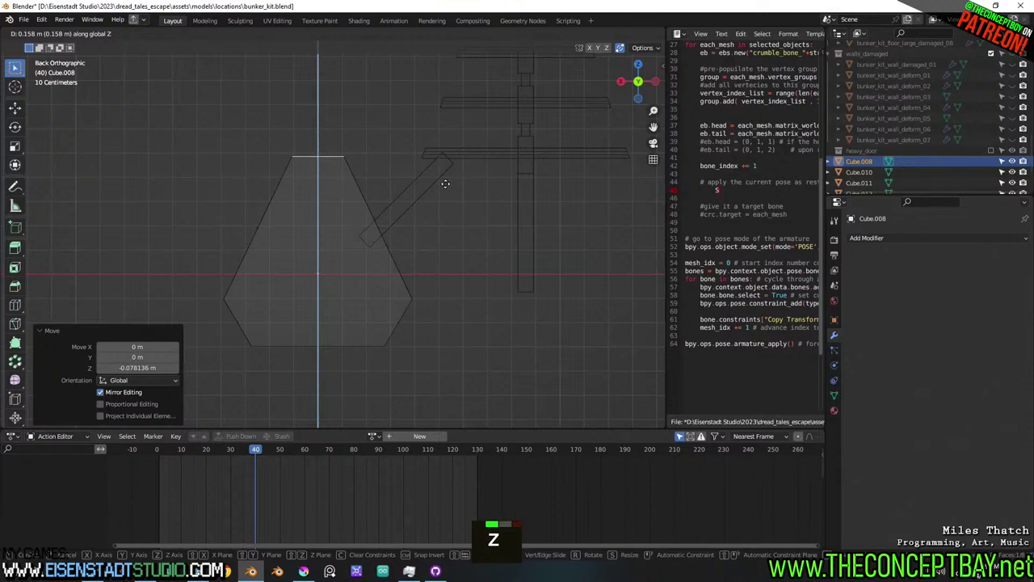
key("ctrl+z")
key("Tab")
key("g")
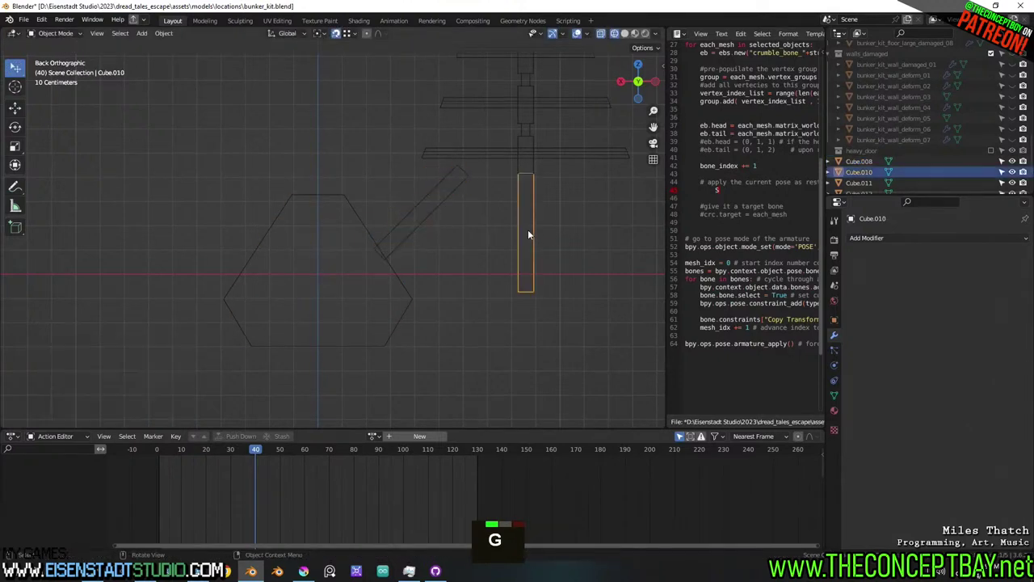
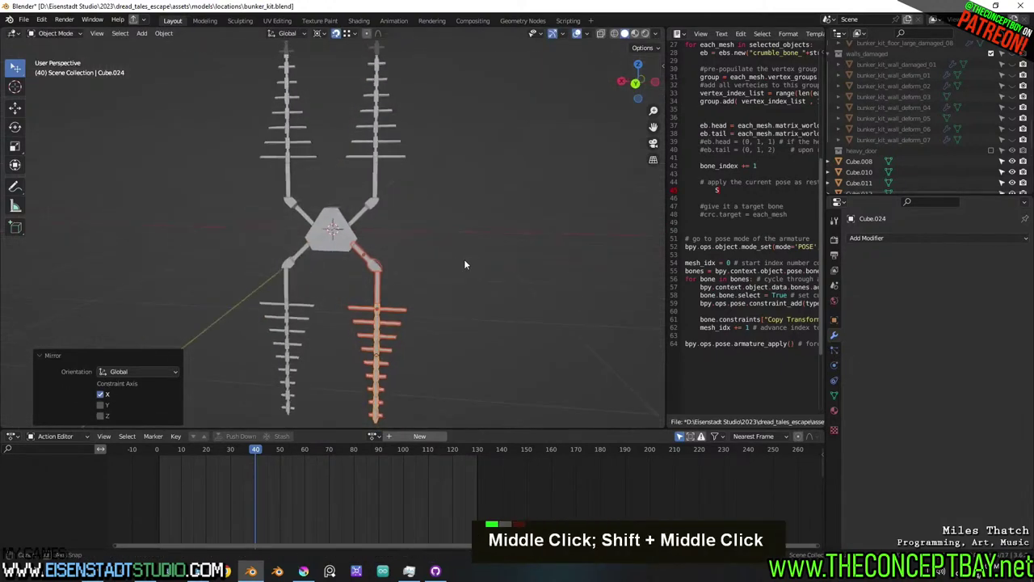
In Edit Mode, shift the selected hub geometry along the Y axis.
scroll("up", 3)
scroll("up", 3)
middle_click(436, 241)
key("Tab")
key("3")
key("Tab")
key("g")
key("y")
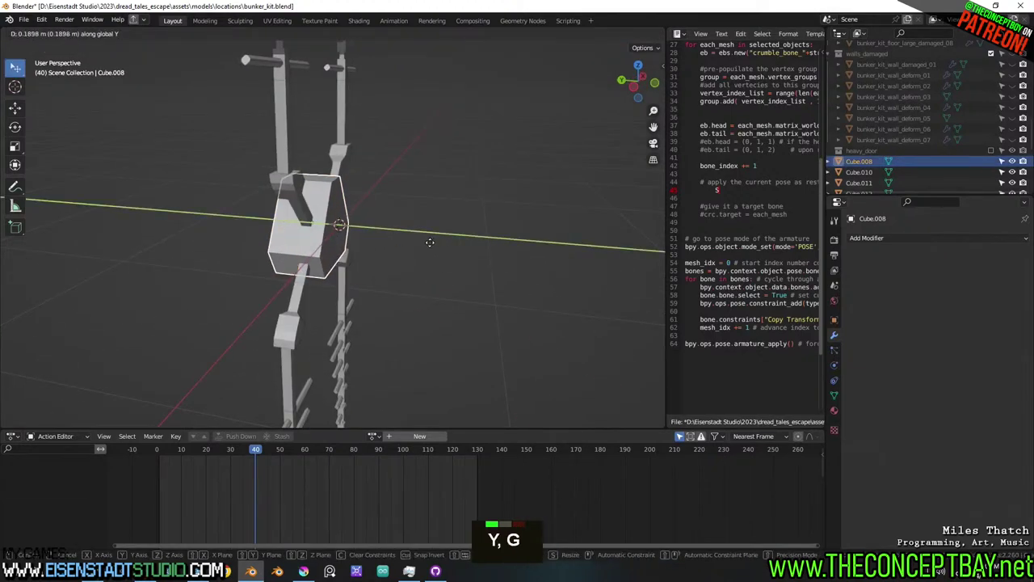
Extrude the hub's front face outward into a thick block, leave Edit Mode and save.
key("Tab")
key("3")
key("e")
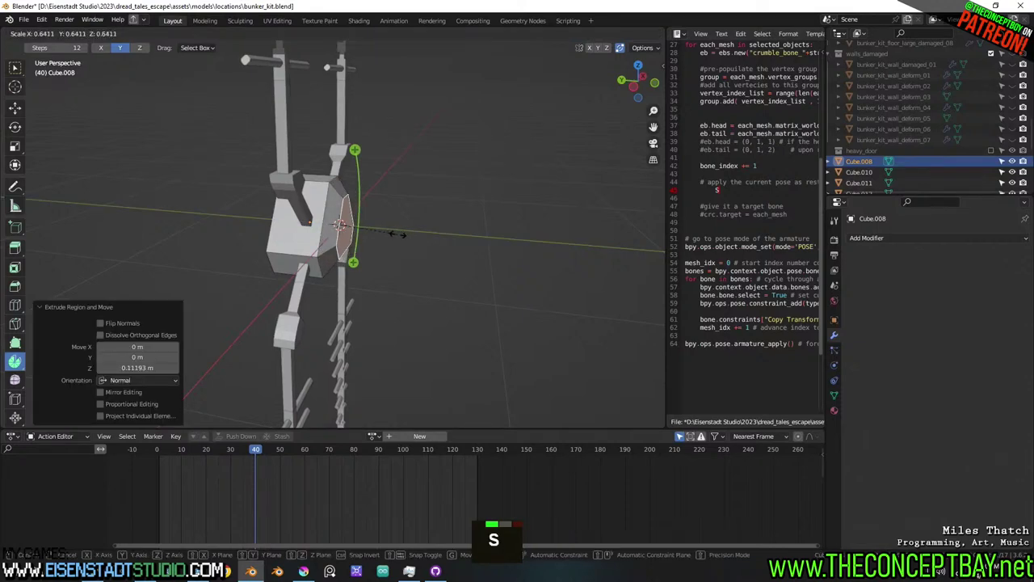
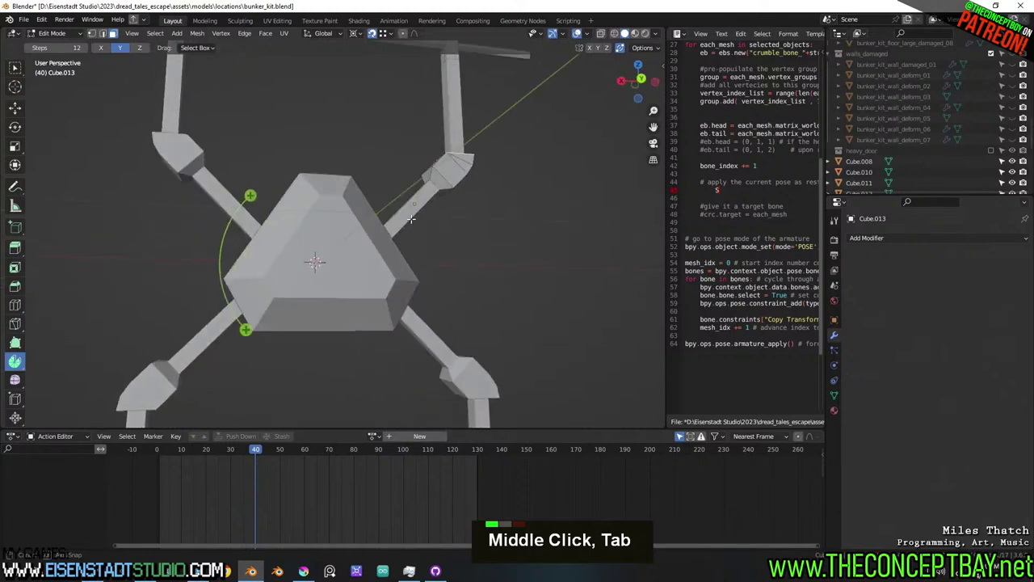
scroll("down", 3)
key("Tab")
middle_click(395, 246)
middle_click(374, 240)
middle_click(383, 254)
key("ctrl+s")
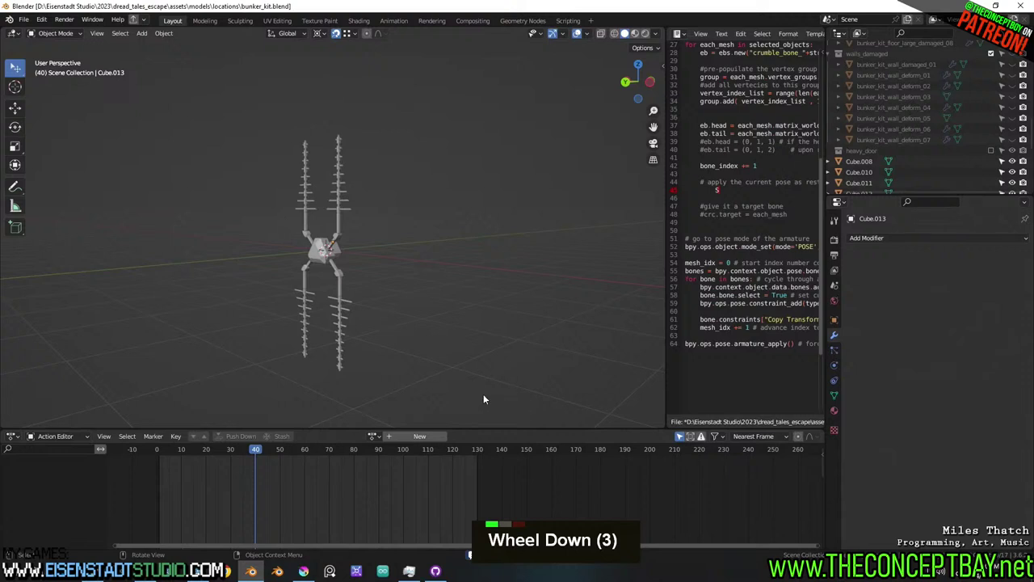
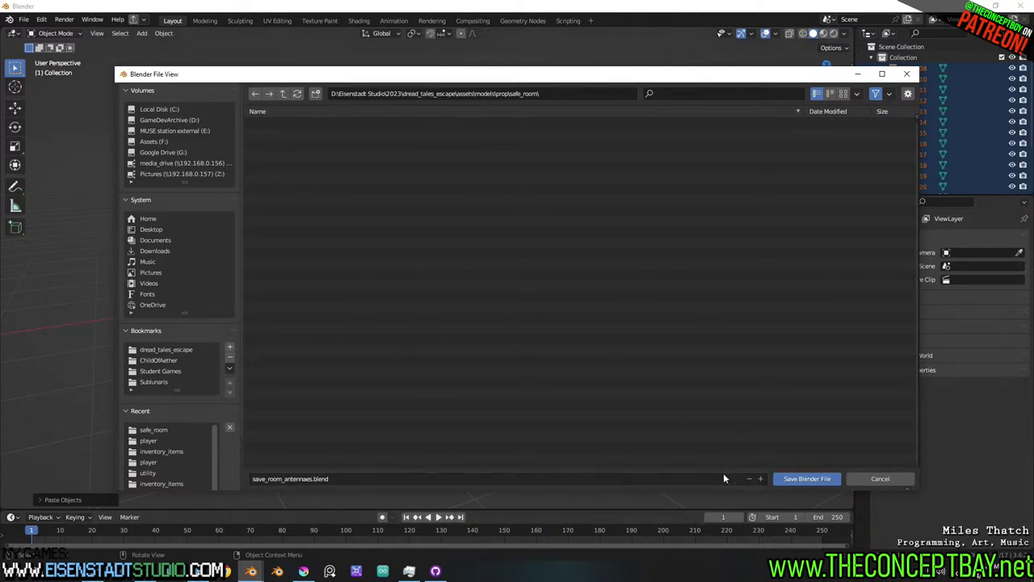
Confirm saving the antennae scene as save_room_antennae.blend in models/prop/safe_room.
key("space")
key("BackSpace")
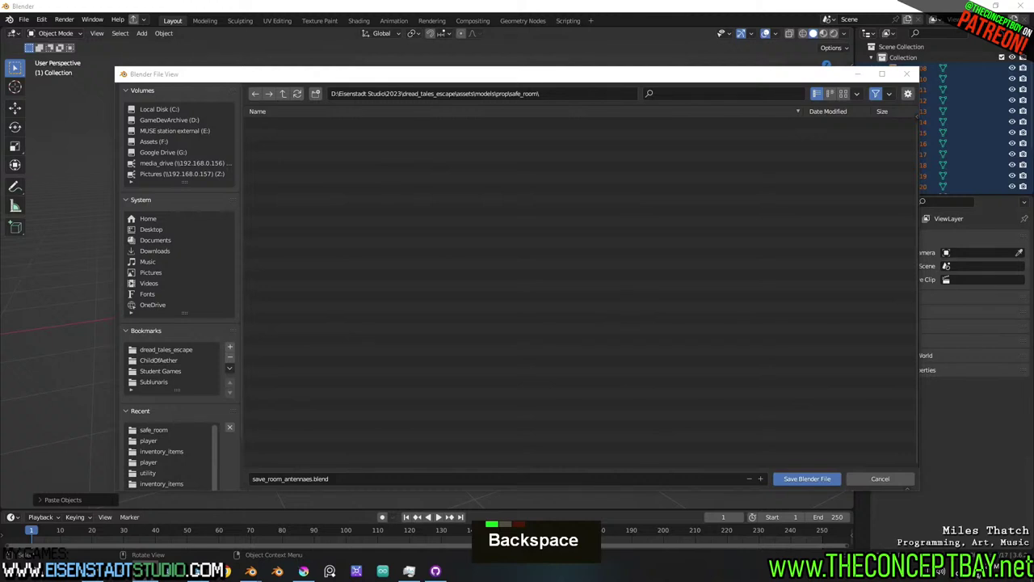
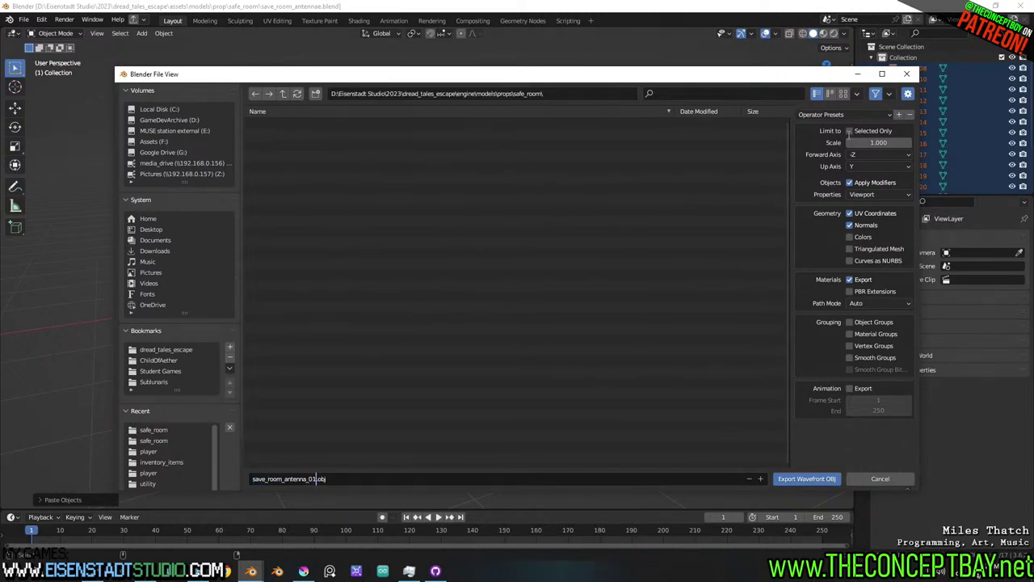
Select the export file name to rename it save_room_antenna_01.obj.
double_click(384, 519)
double_click(384, 518)
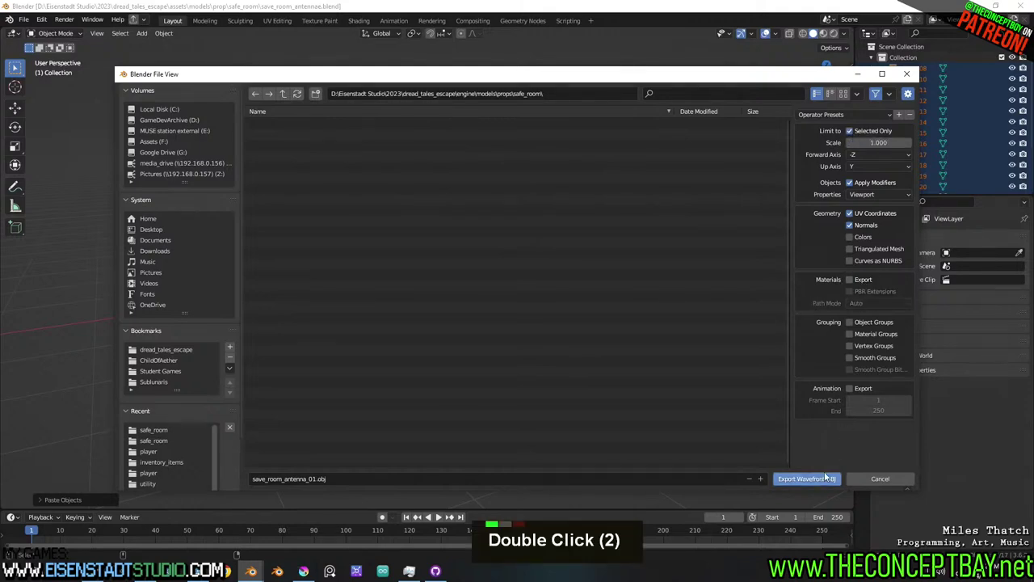
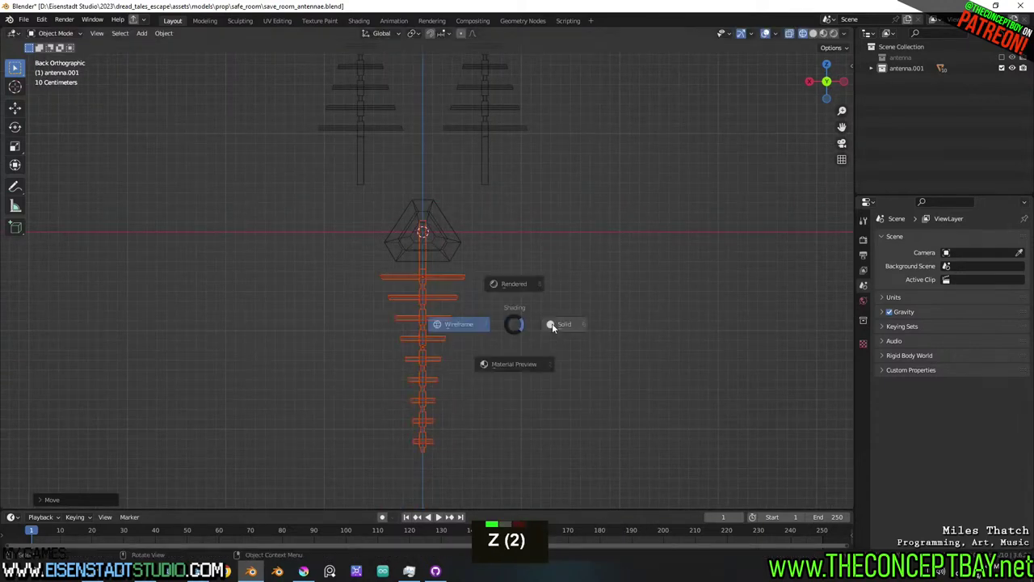
Reframe the antennas in solid shading and try a rough rotation of the upper-right antenna.
middle_click(617, 320)
left_click_drag(588, 326, 590, 354)
scroll("down", 3)
middle_click(590, 350)
scroll("up", 3)
middle_click(572, 319)
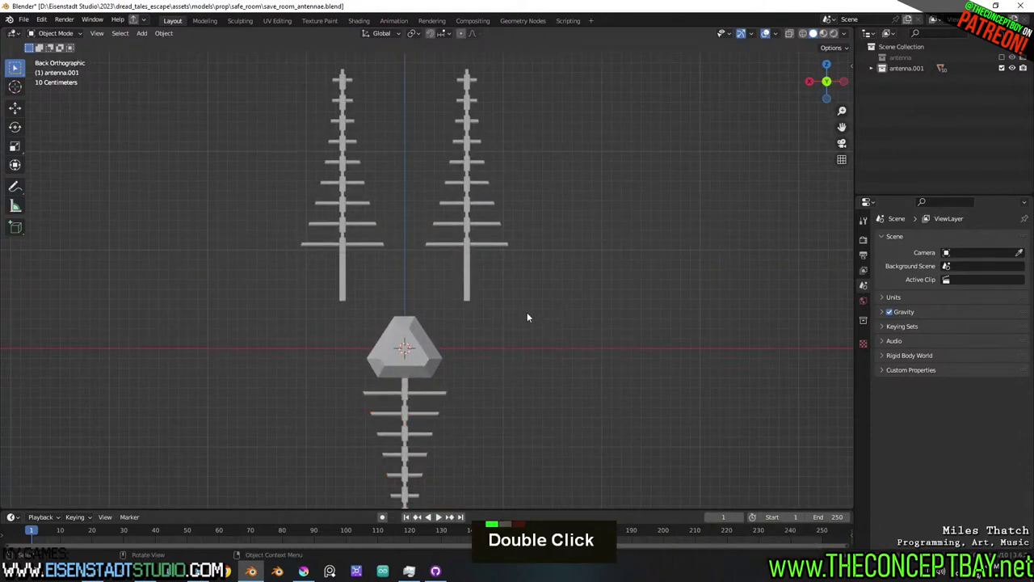
key("r")
key("4")
key("5")
key("g")
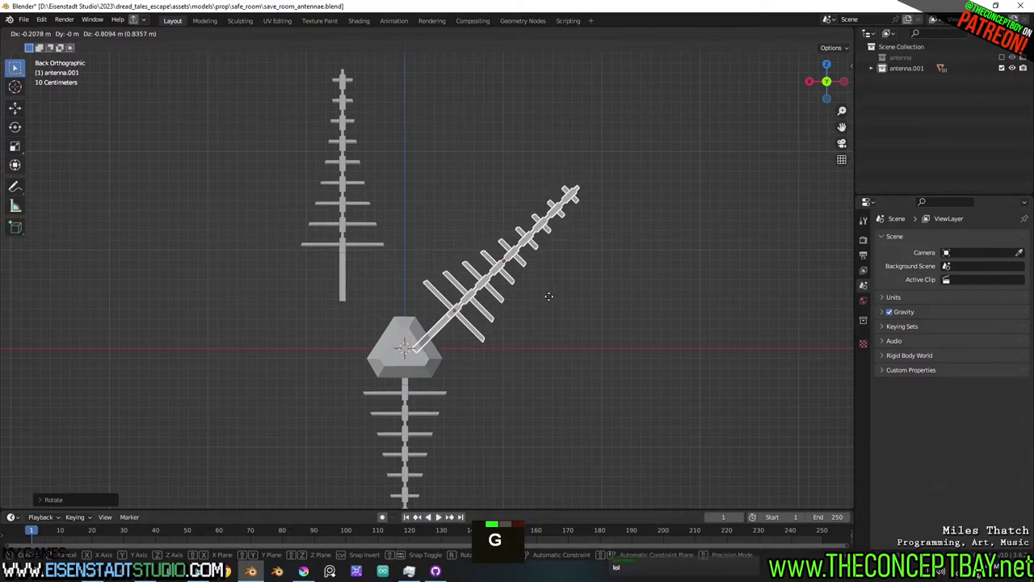
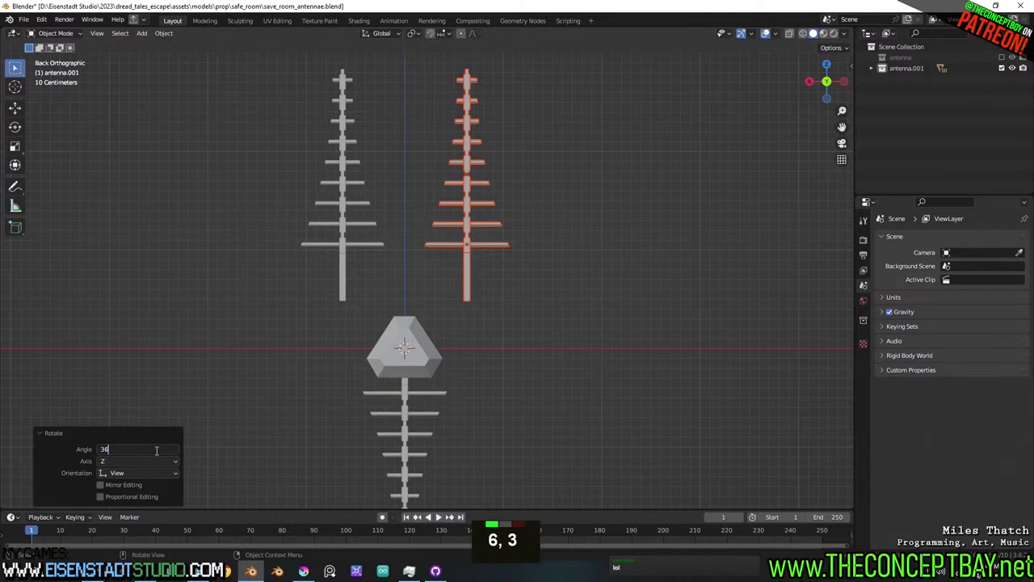
Rotate the upper-right antenna 120 degrees, then change it to 240 degrees.
key("0")
key("/")
key("3")
key("Return")
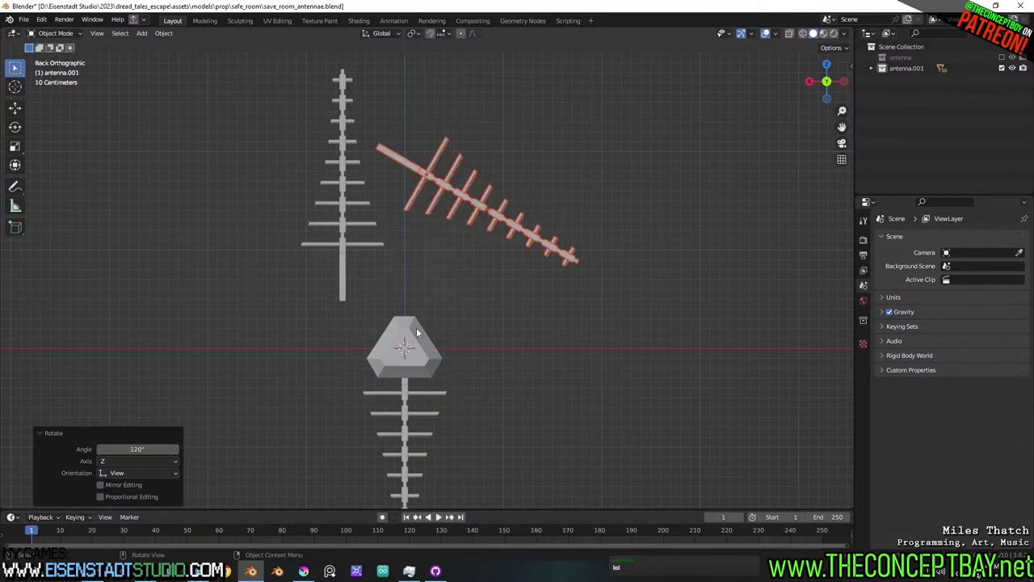
key("2")
key("4")
key("0")
key("Return")
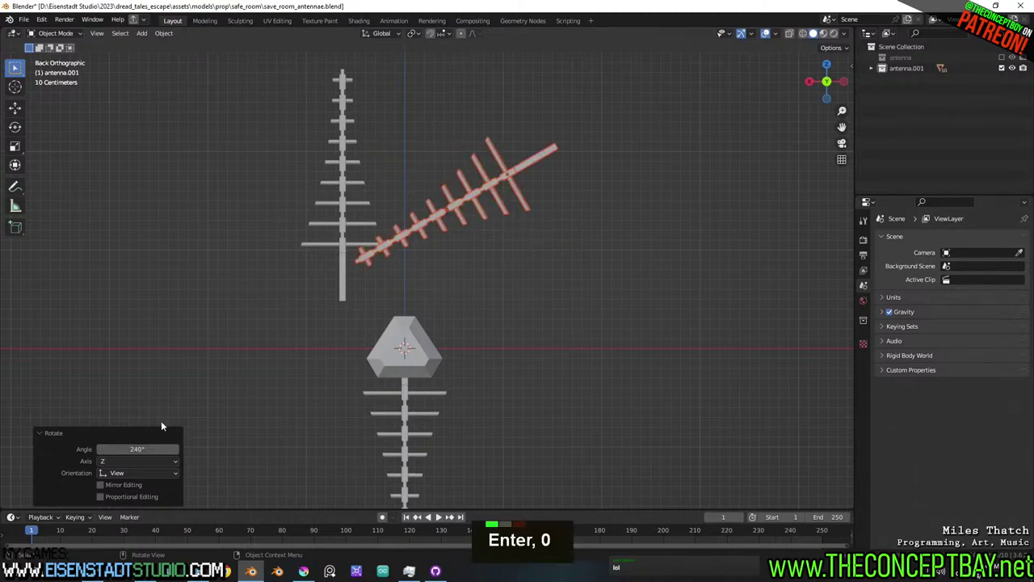
Rotate the copied antenna arm antenna.001 by 120 degrees about the view axis.
key("0")
key("Return")
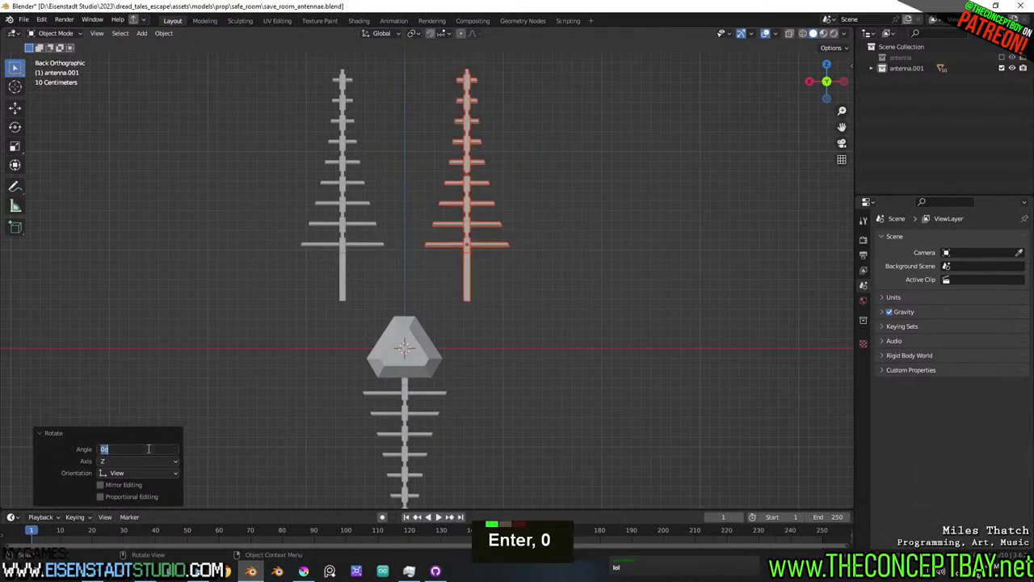
key("1")
key("2")
key("0")
key("Return")
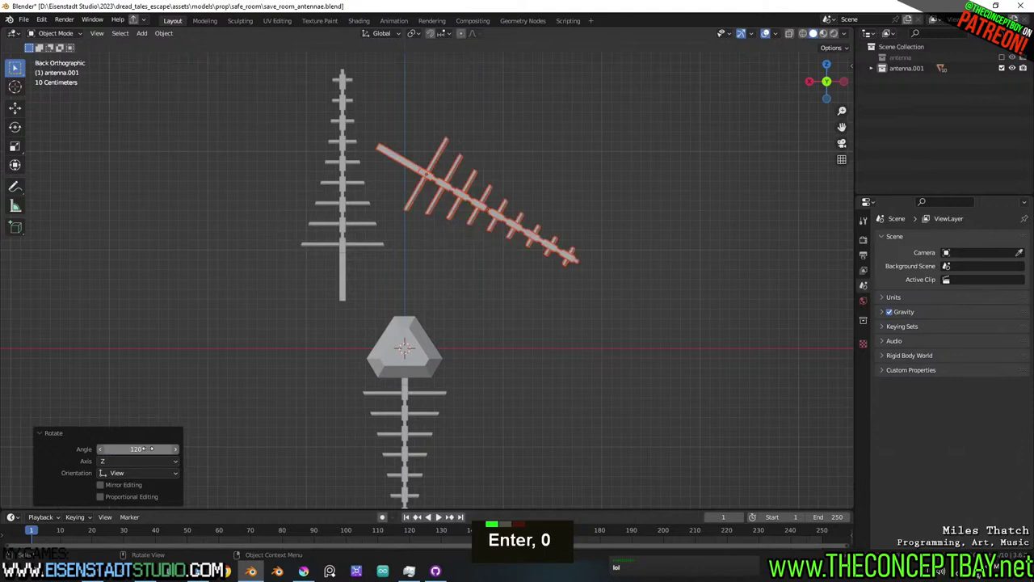
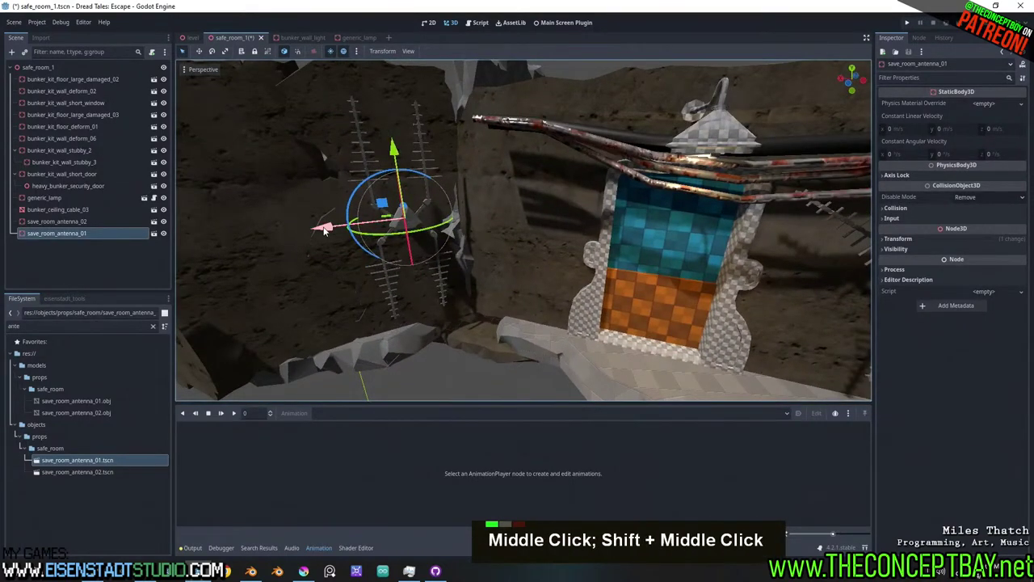
Duplicate save_room_antenna_01 with Ctrl+D and mount the copy on the rock wall left of the door.
middle_click(292, 234)
key("ctrl+d")
middle_click(246, 238)
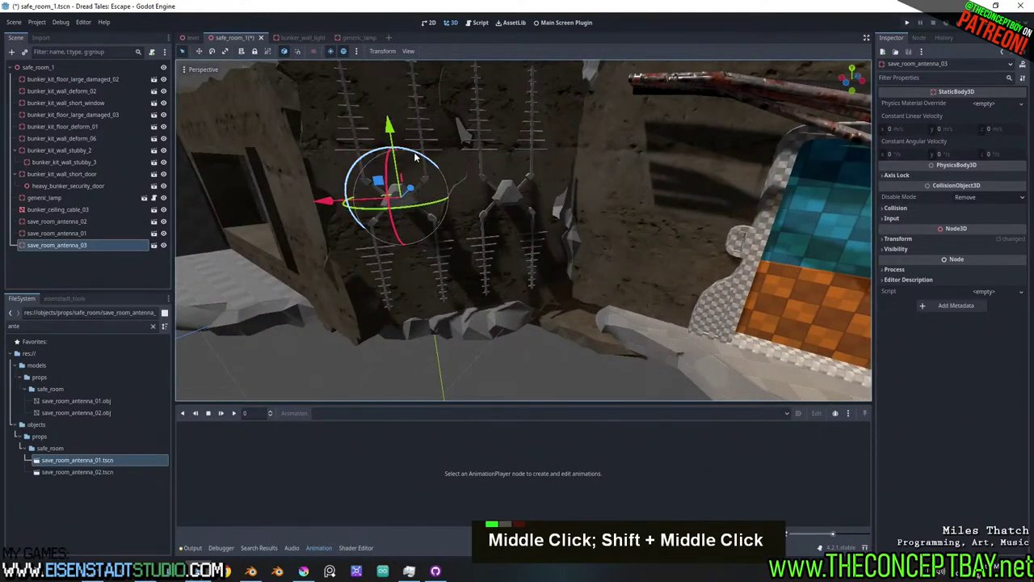
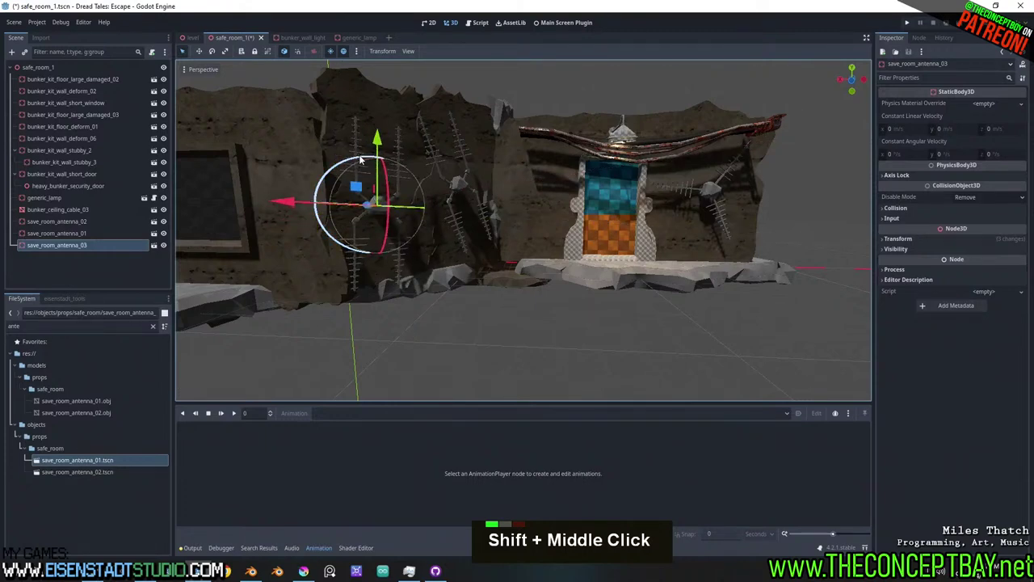
middle_click(449, 199)
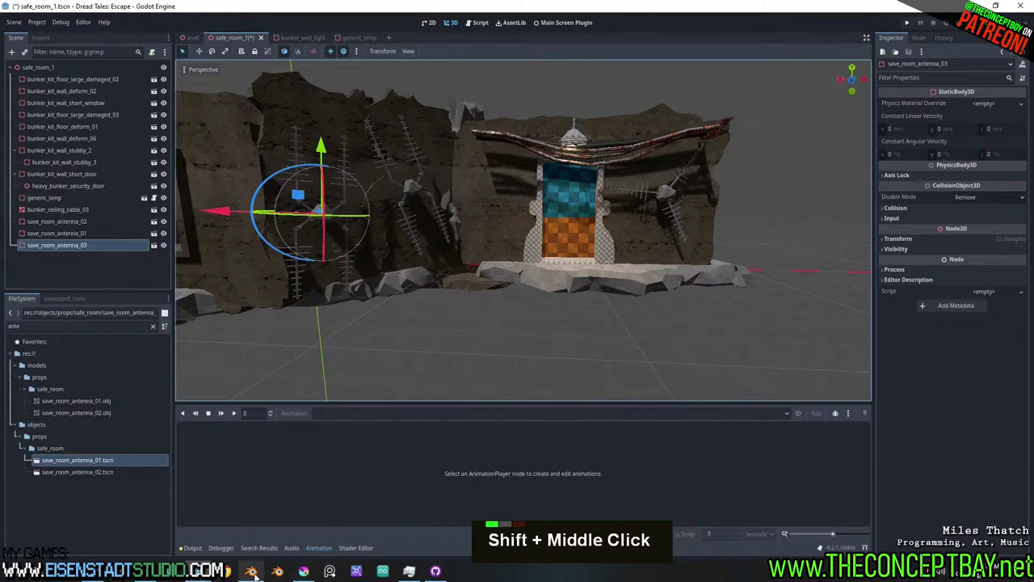
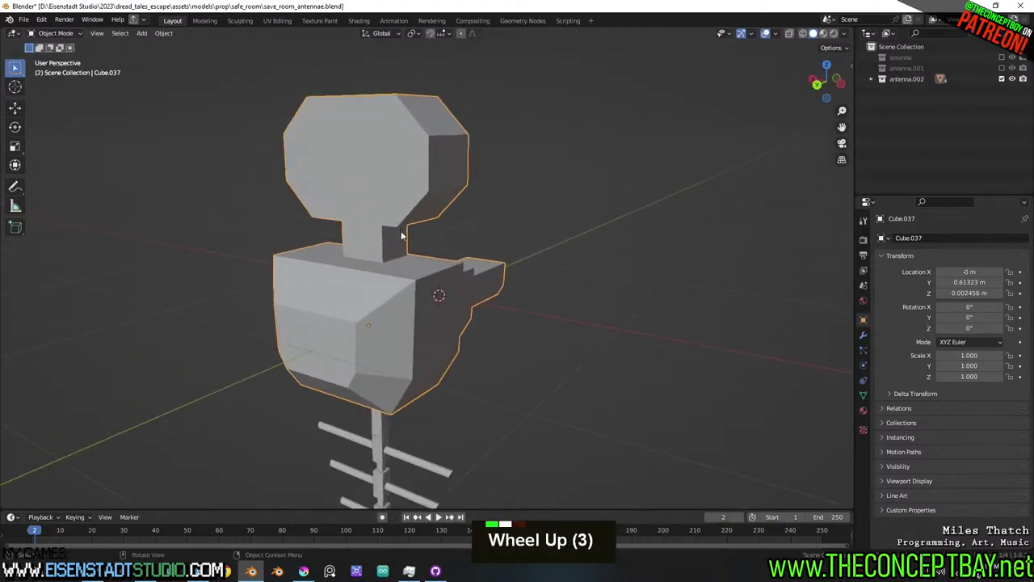
Enter Edit Mode on the triangular hub Cube.034 in face select and frame its front face.
key("Tab")
key("3")
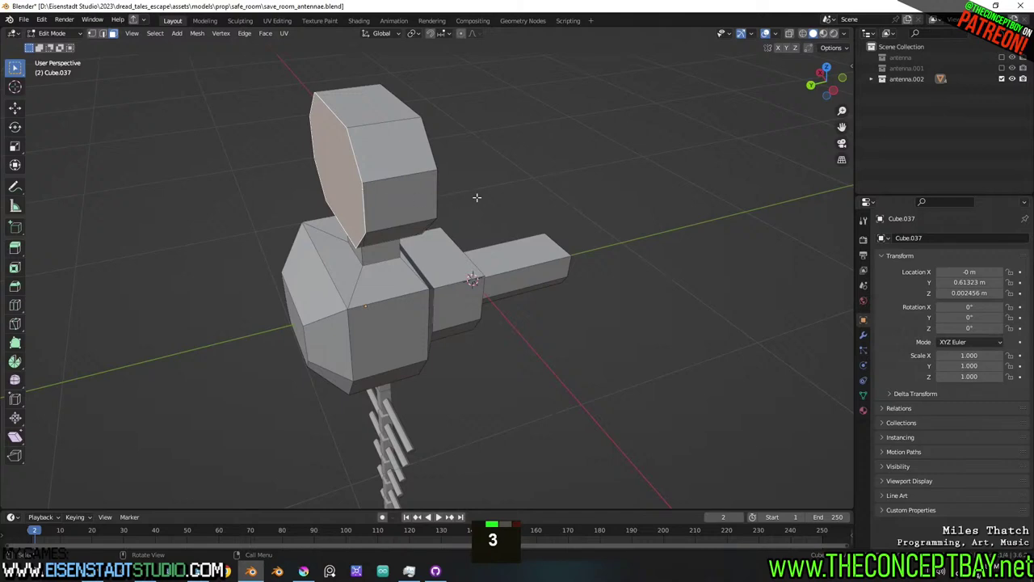
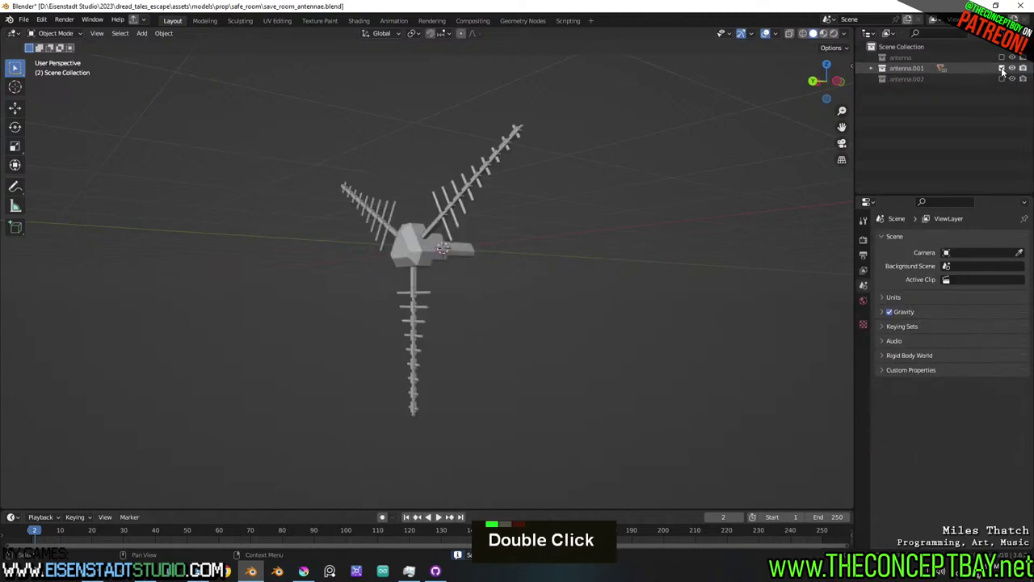
scroll("up", 3)
middle_click(385, 518)
scroll("up", 3)
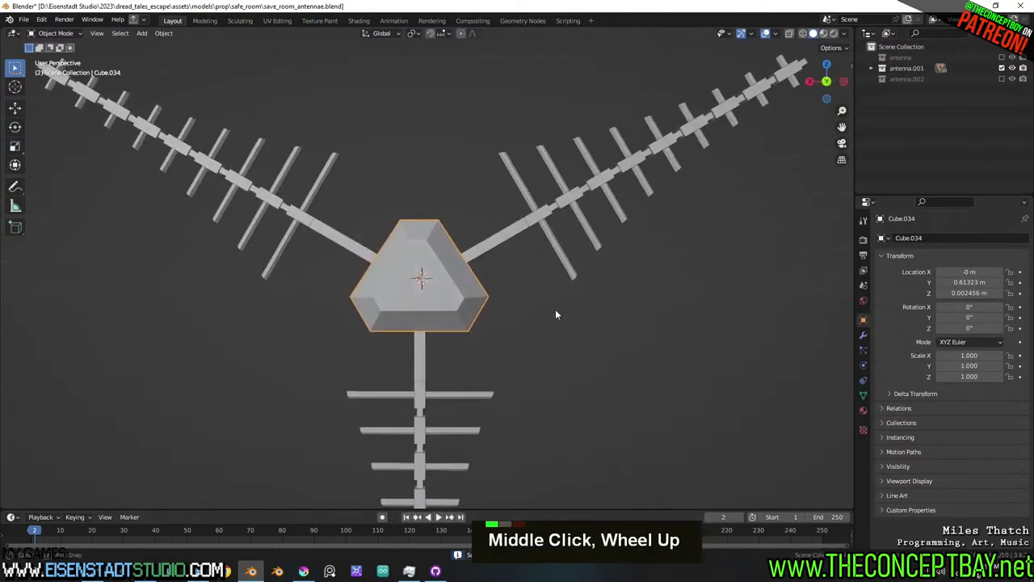
Scale the hub's front face inward to about 0.907.
key("Tab")
middle_click(384, 518)
scroll("up", 3)
key("e")
key("Escape")
key("s")
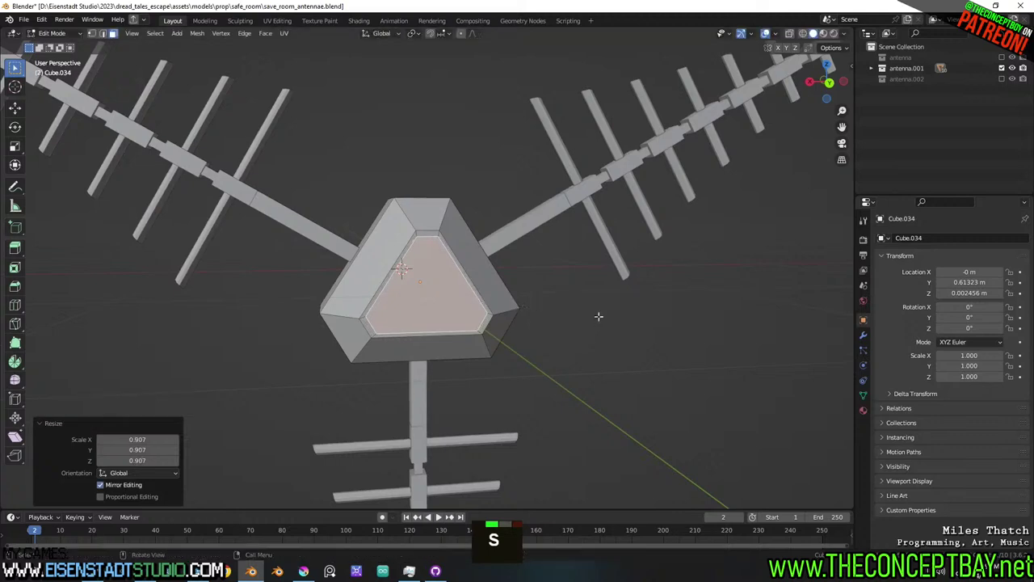
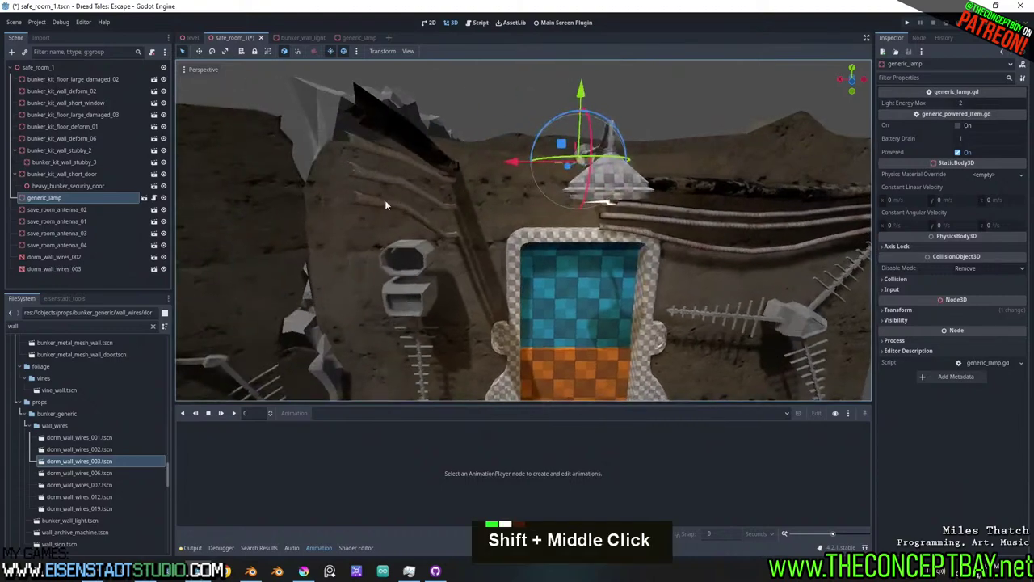
Orbit and zoom the viewport to check save_room_antenna_04 beside the security door.
scroll("down", 3)
middle_click(356, 276)
scroll("up", 3)
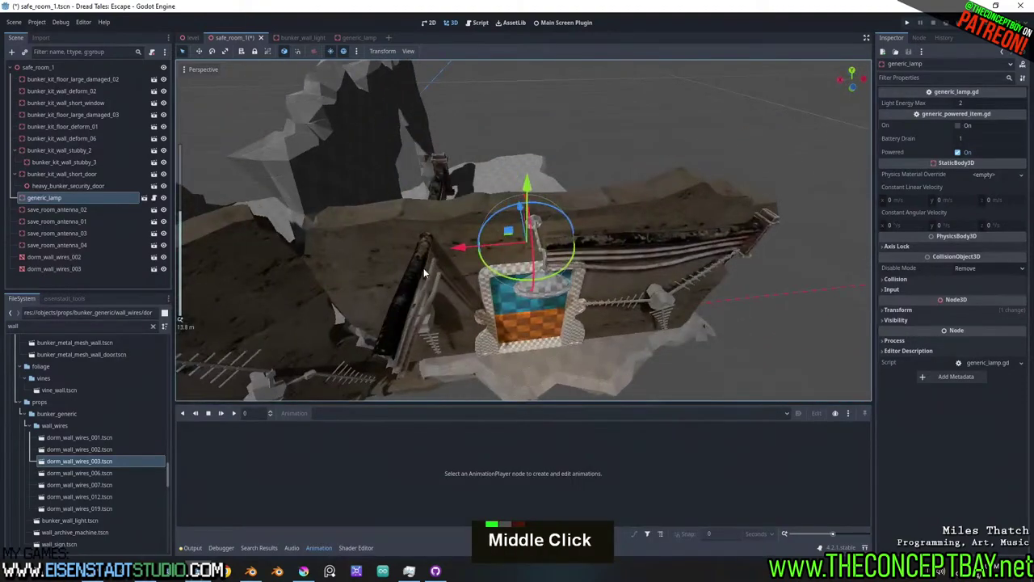
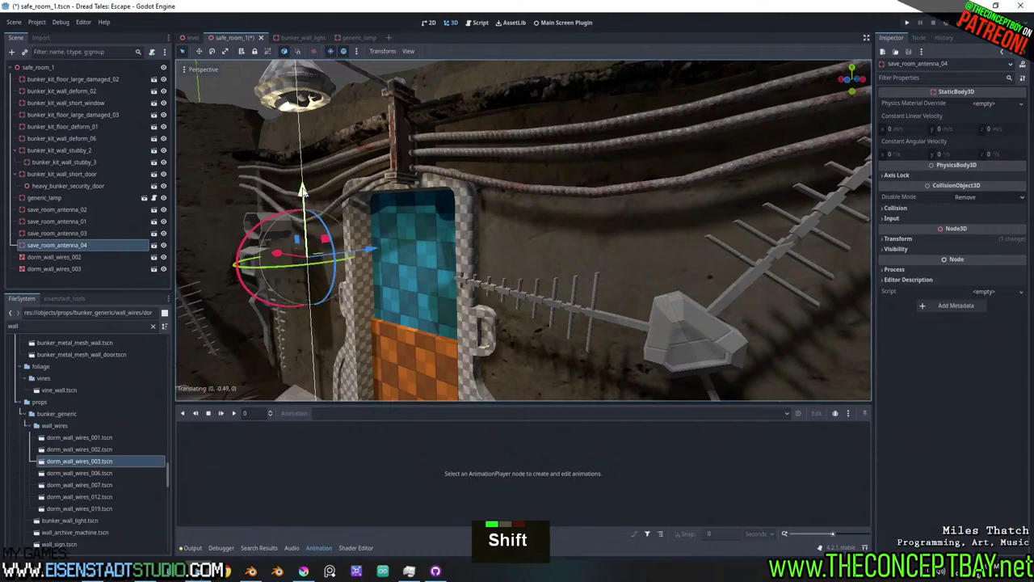
Orbit and zoom the viewport around the wall where the new dorm wall wires piece sits.
middle_click(347, 213)
scroll("down", 3)
middle_click(404, 204)
middle_click(422, 244)
middle_click(520, 271)
scroll("up", 3)
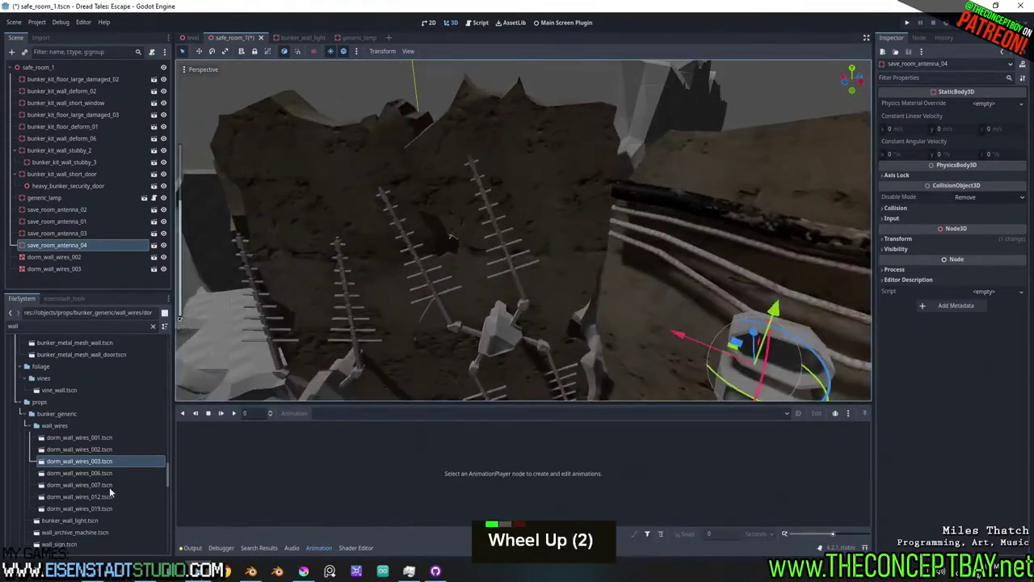
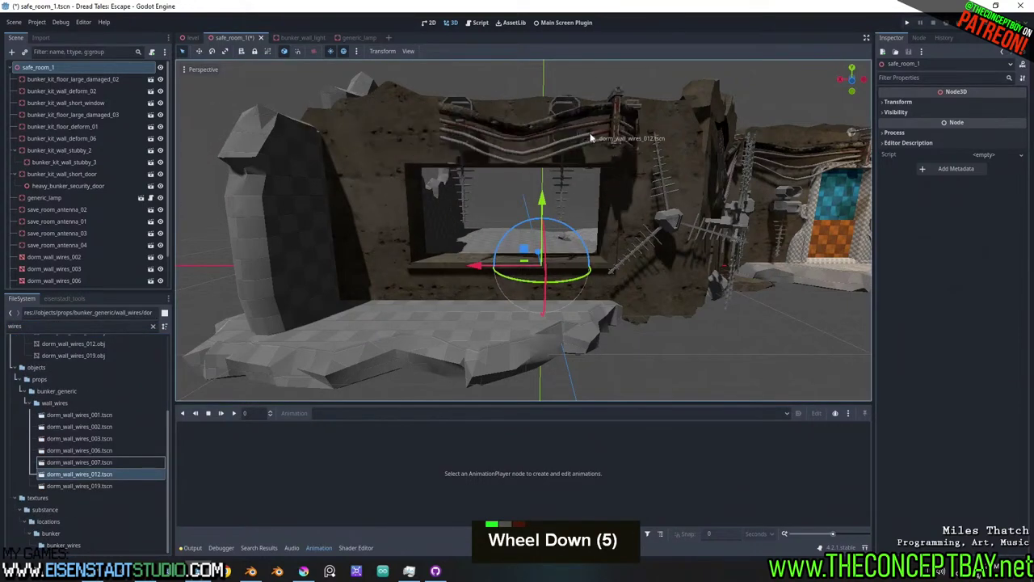
Orbit the viewport along the bunker wall to inspect the wire pieces and save_room_antenna_03.
middle_click(587, 159)
scroll("up", 3)
scroll("down", 3)
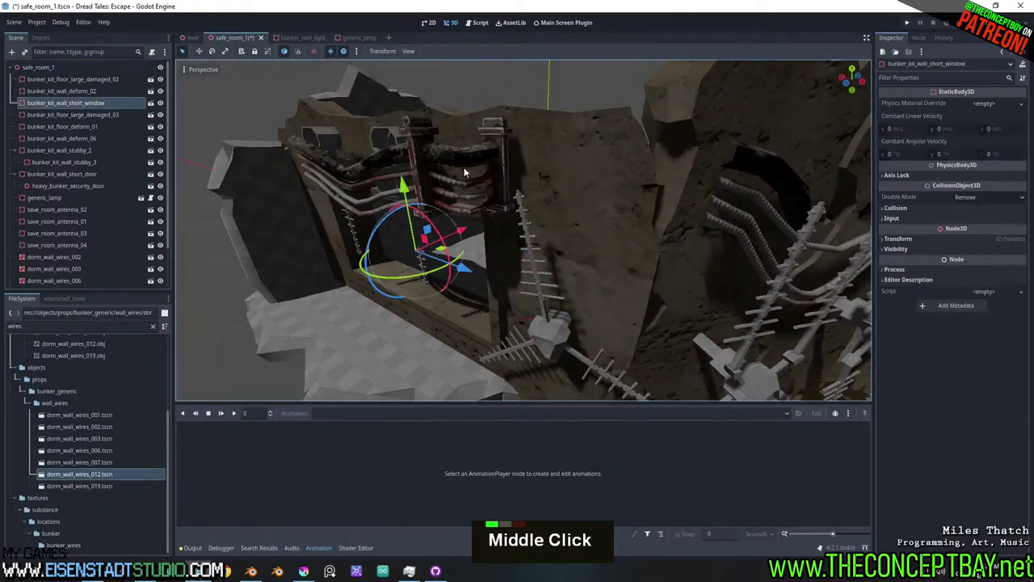
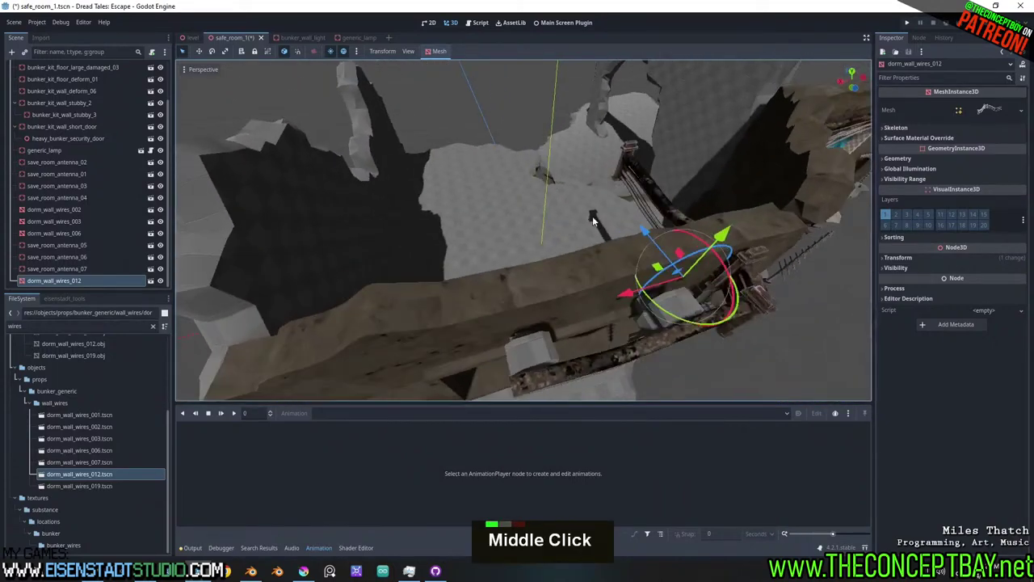
middle_click(602, 187)
middle_click(642, 148)
middle_click(560, 180)
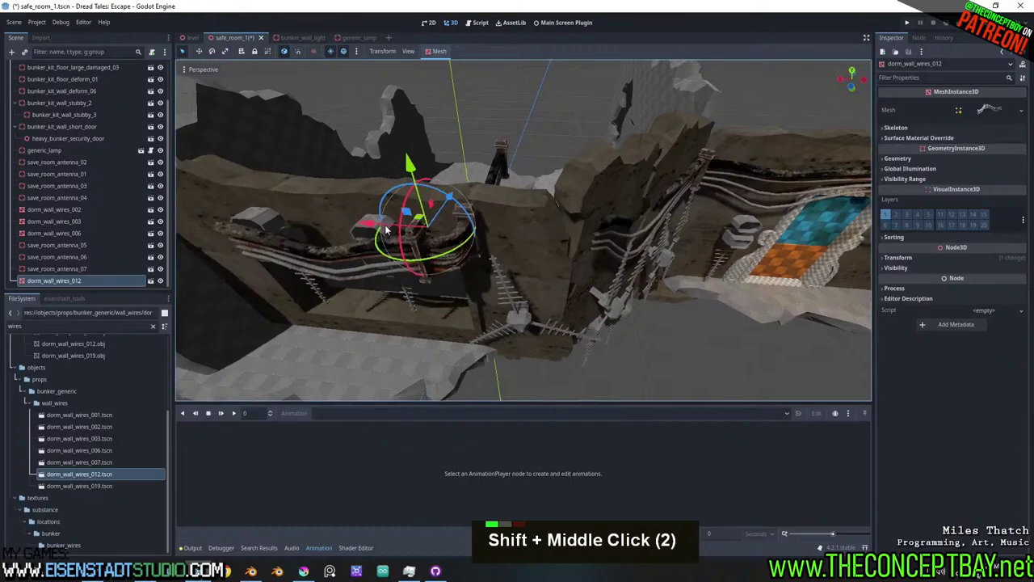
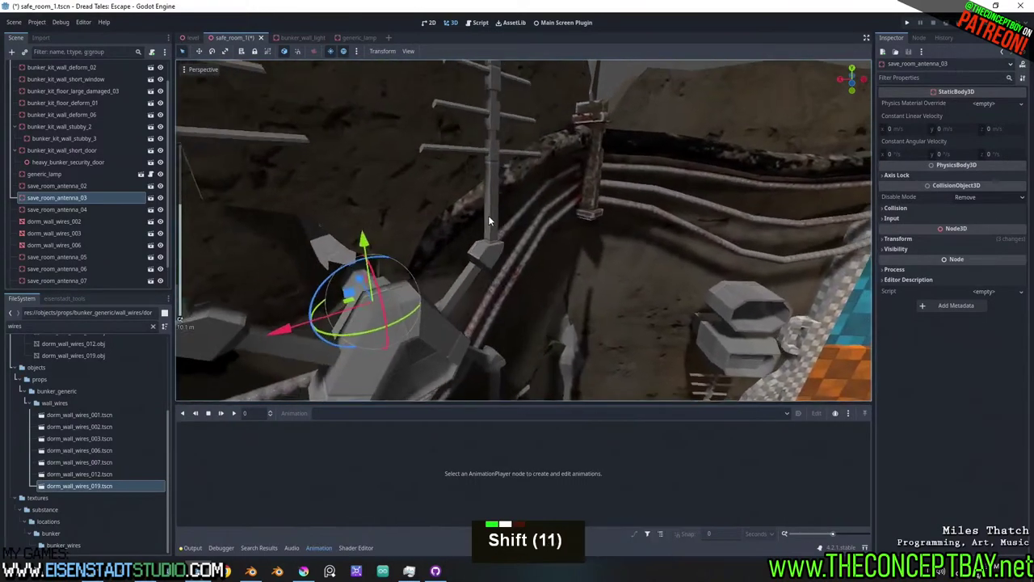
Inspect the rotated antennas on the bunker walls and save the safe_room_1 scene.
middle_click(672, 214)
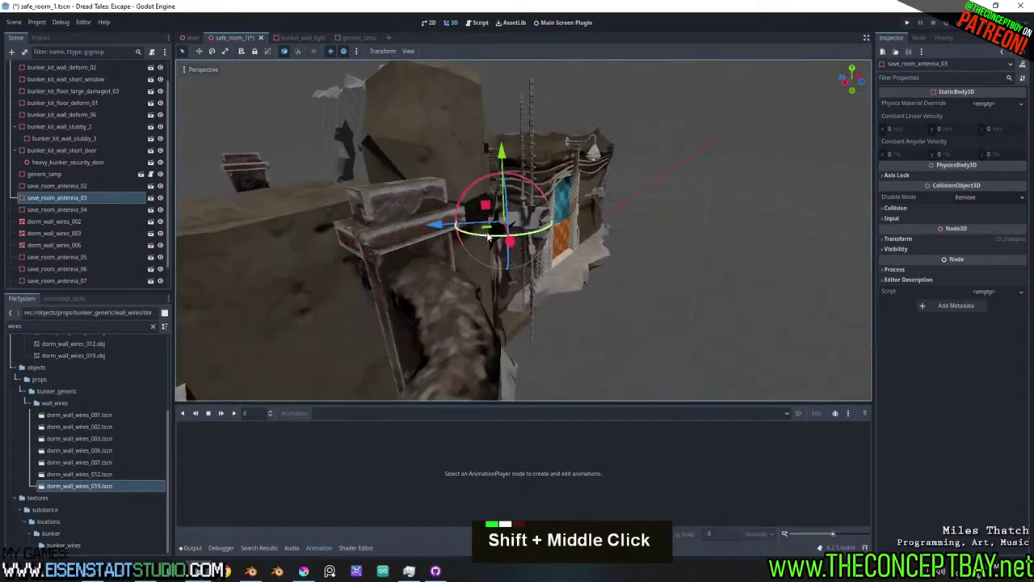
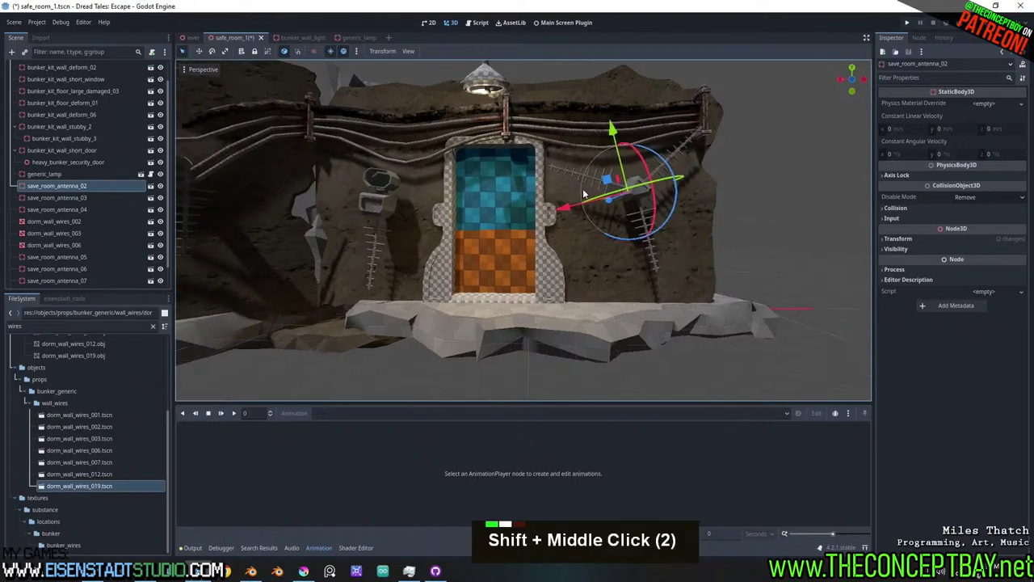
scroll("down", 3)
middle_click(765, 236)
middle_click(722, 258)
key("ctrl+s")
Orbit the viewport toward the wall edge where dorm_wall_wires_004 goes.
middle_click(571, 272)
middle_click(496, 253)
scroll("down", 3)
middle_click(538, 242)
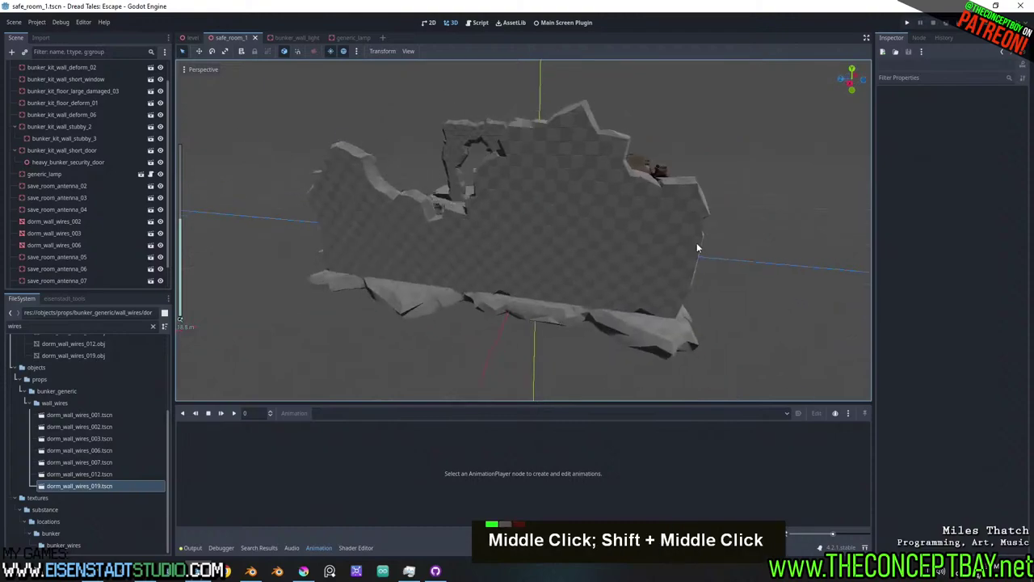
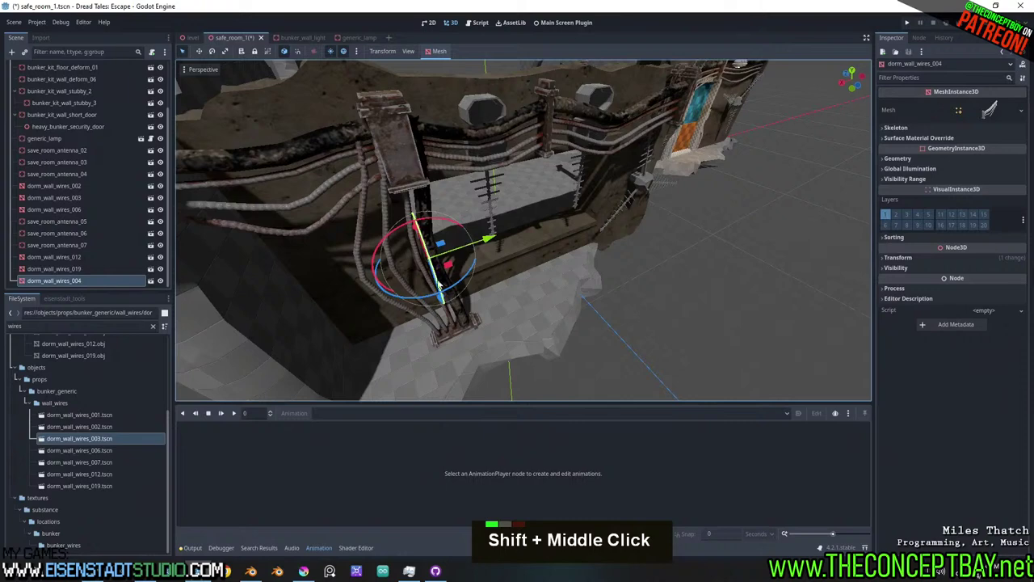
Check dorm_wall_wires_004 along the wall edge and save the safe_room_1 scene.
middle_click(468, 278)
middle_click(445, 134)
middle_click(494, 176)
scroll("down", 3)
middle_click(585, 276)
key("ctrl+s")
Orbit the viewport around the room to review the placed wire pieces.
scroll("up", 3)
middle_click(586, 276)
middle_click(661, 289)
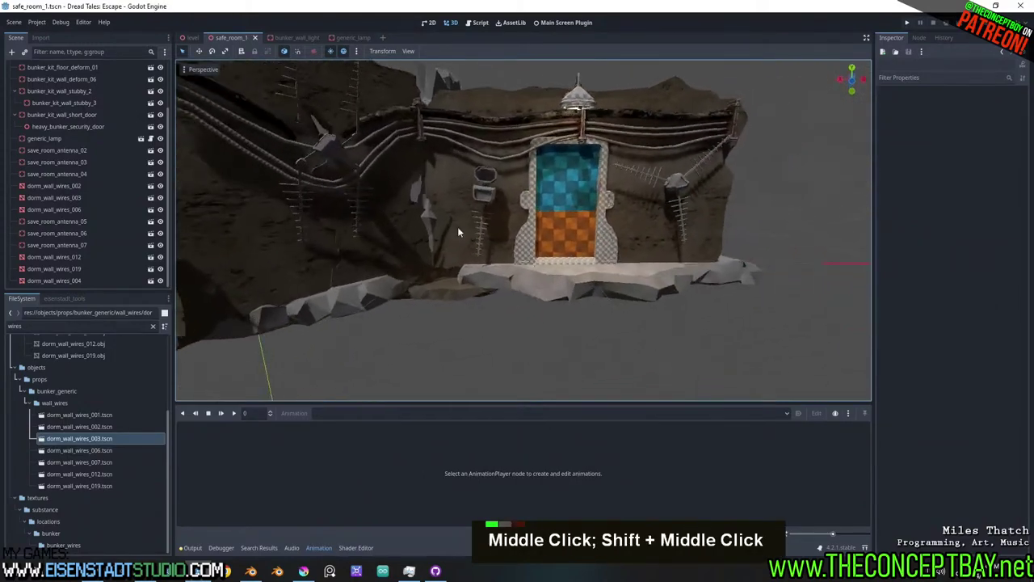
scroll("down", 3)
middle_click(358, 188)
scroll("up", 3)
middle_click(399, 216)
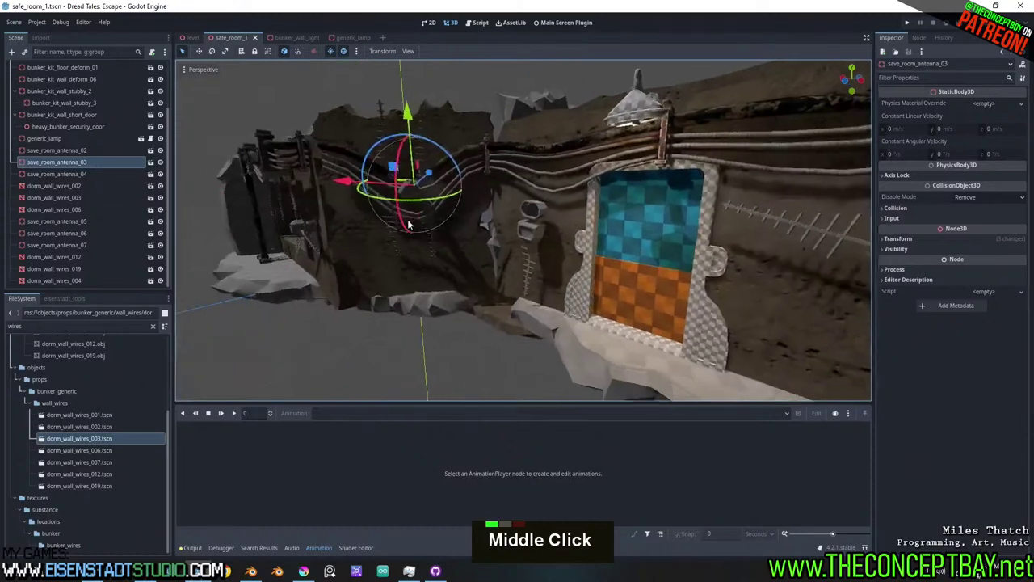
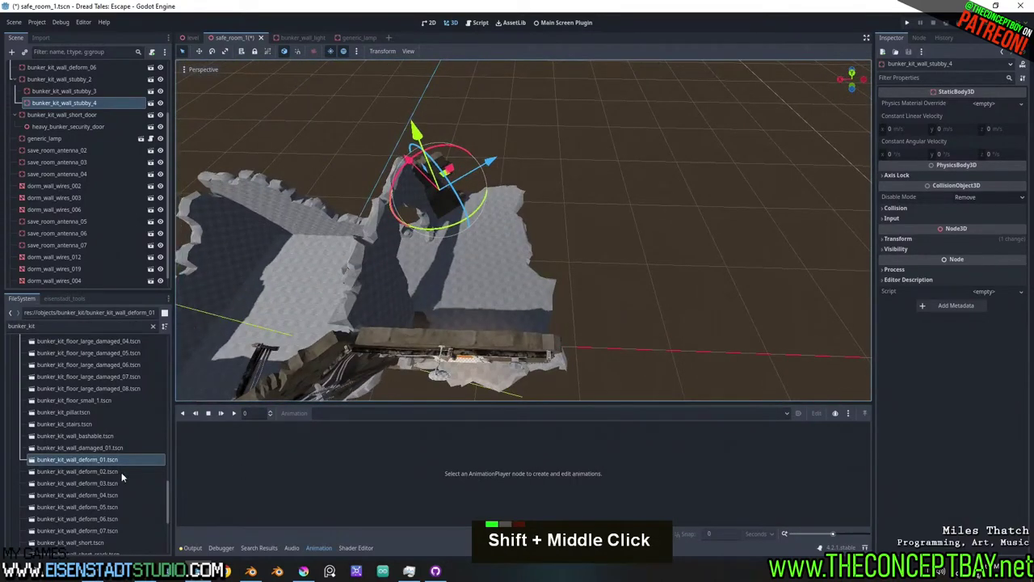
Zoom the viewport out near the security door where the stubby bunker walls sit.
scroll("down", 3)
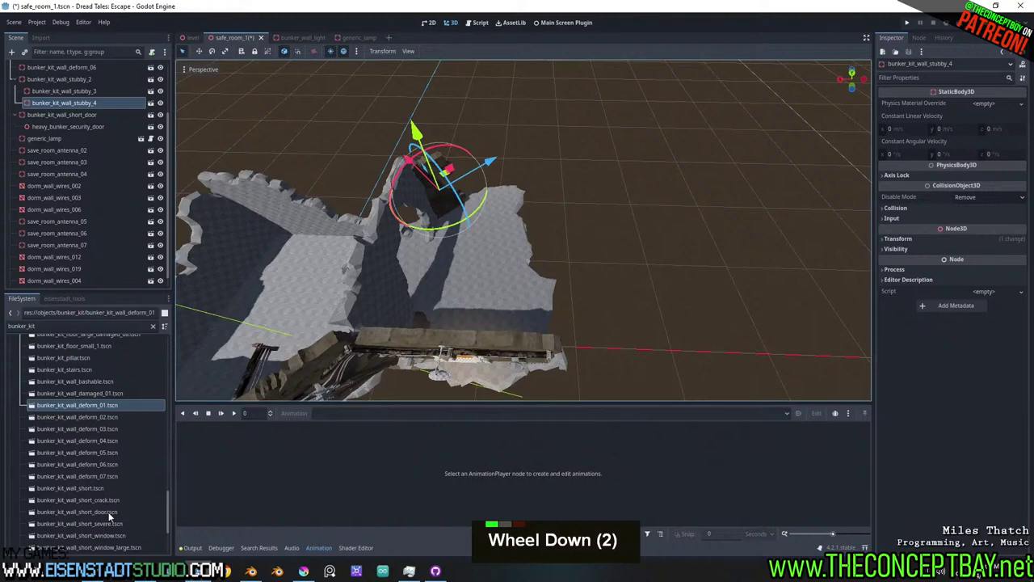
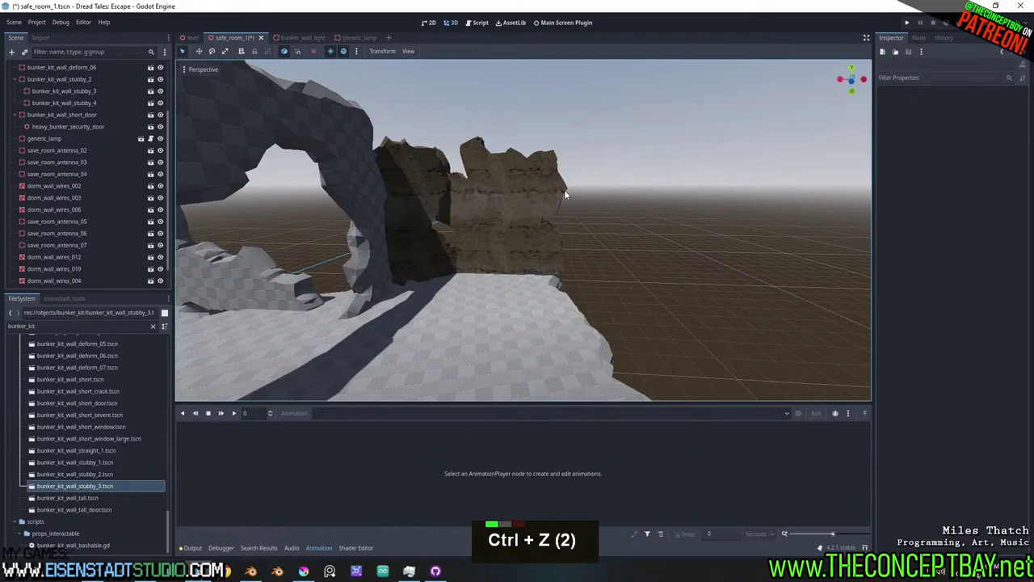
Select the newly placed severe short walls and orbit closer to inspect them against the rock wall.
left_click_drag(419, 203, 517, 229)
left_click(409, 194)
scroll("up", 3)
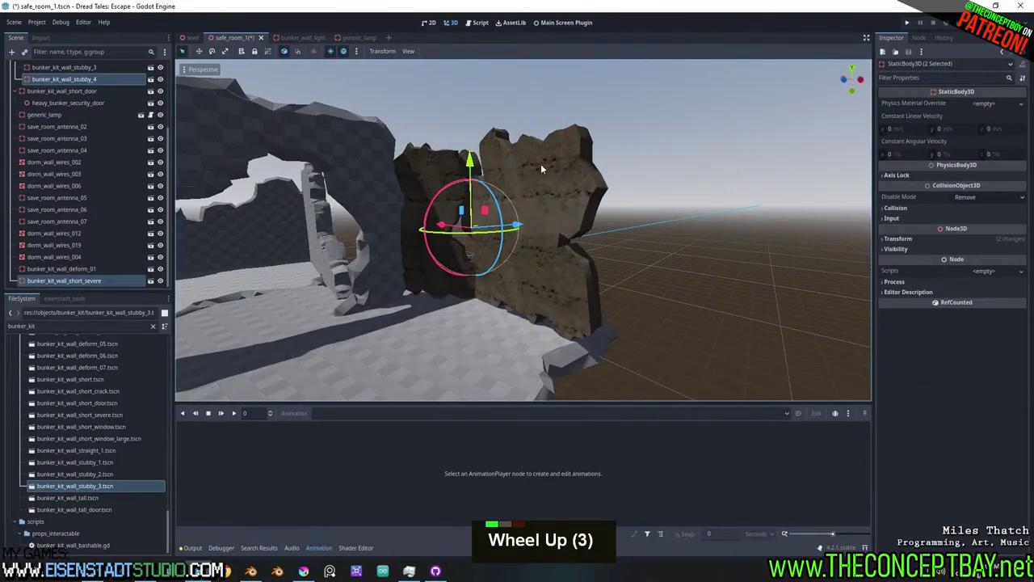
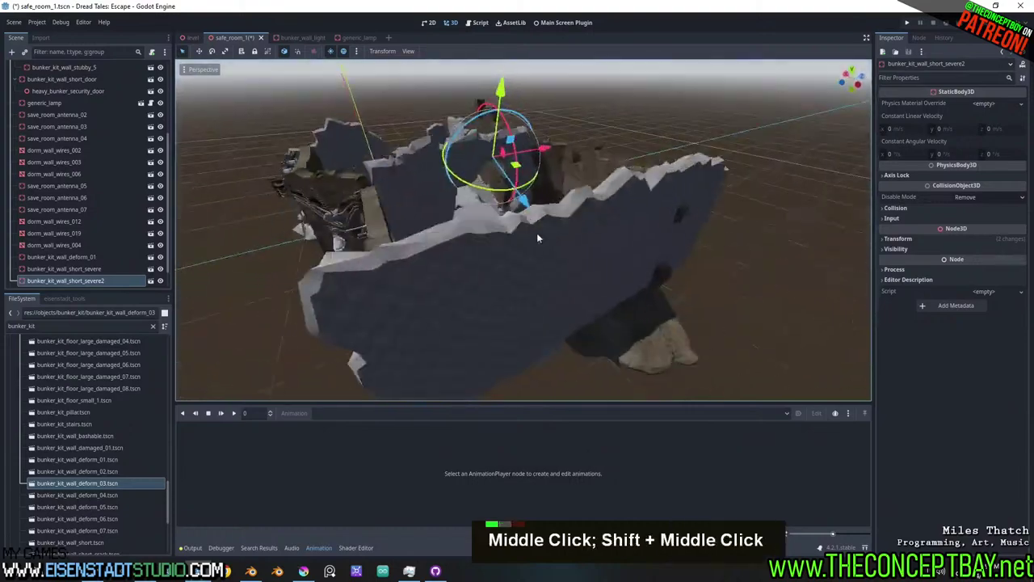
middle_click(417, 235)
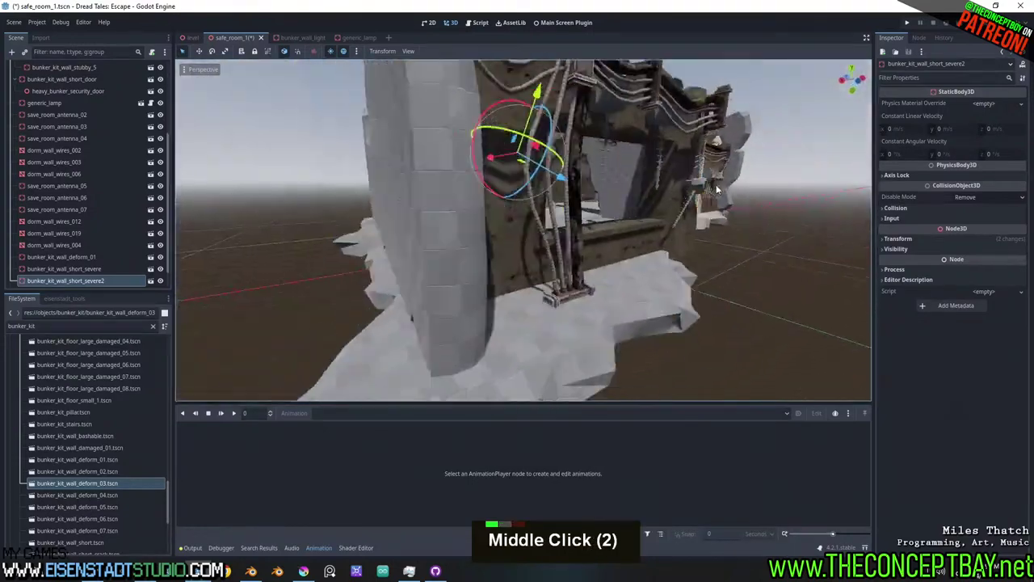